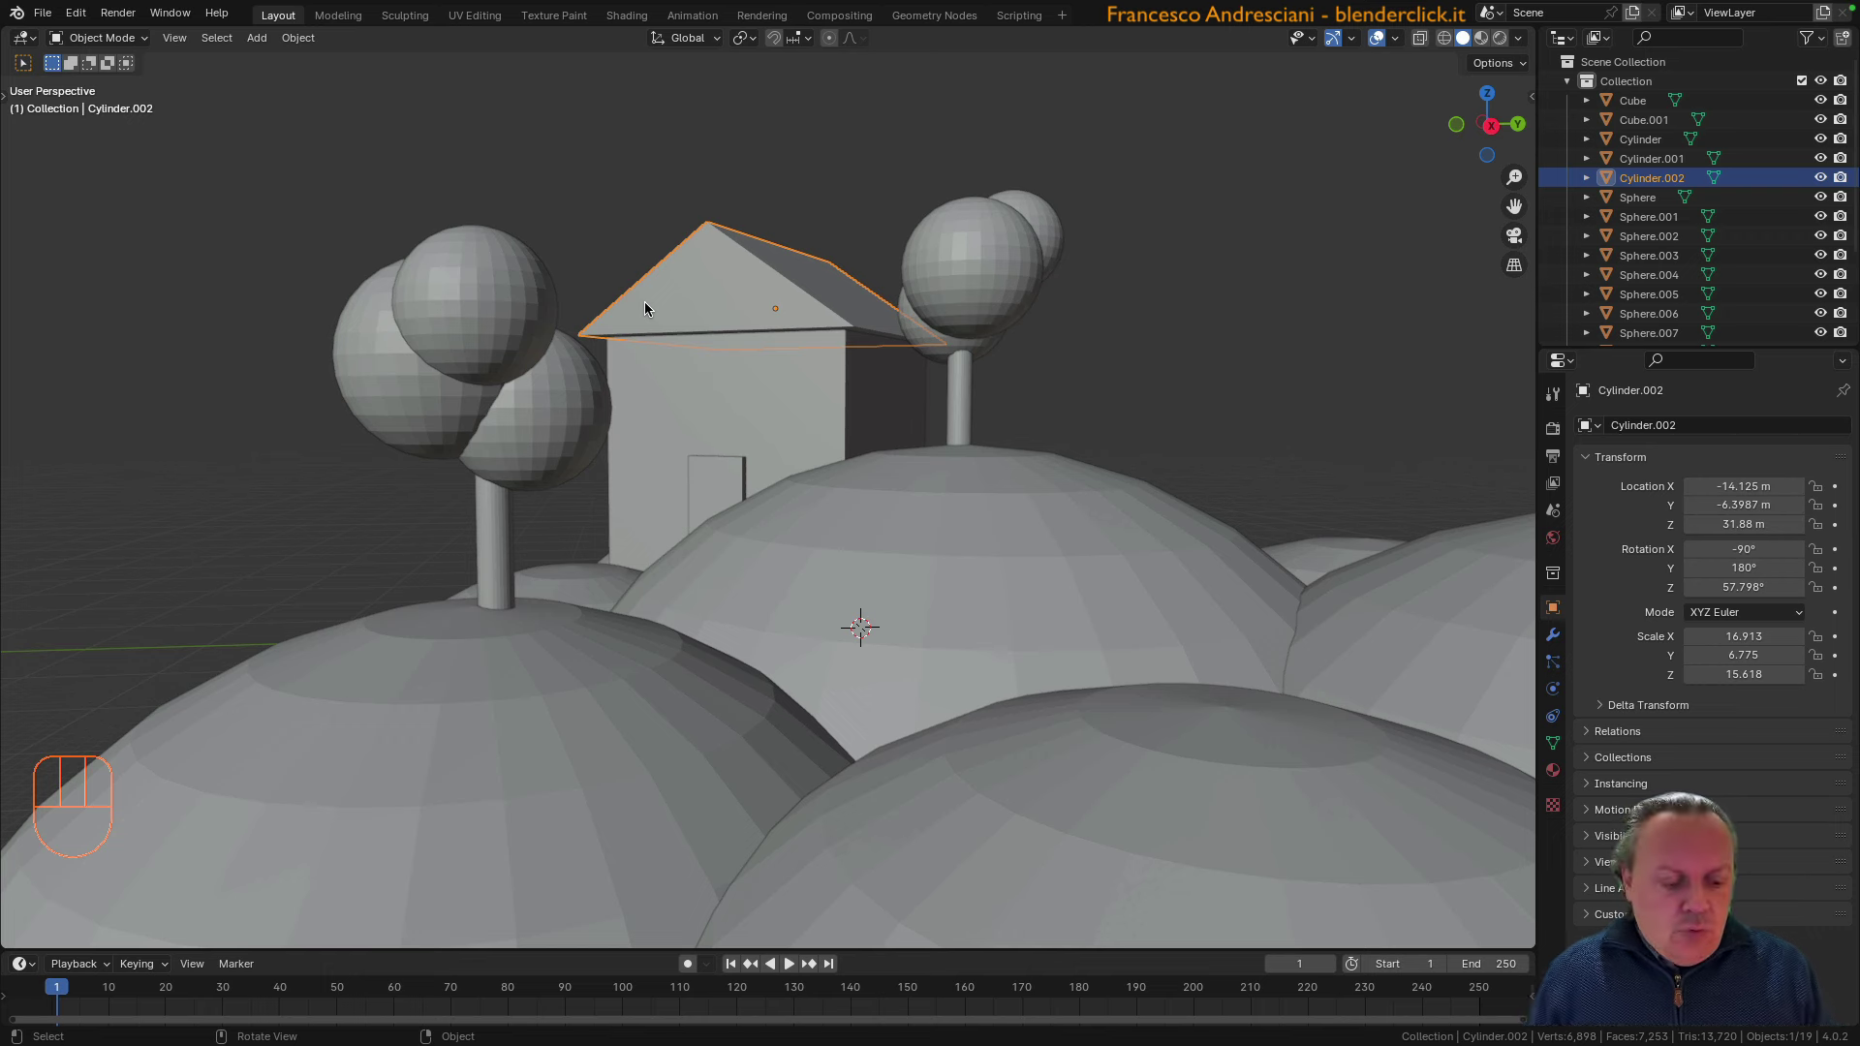
Add a new cube, Cube.002, at the world origin and orbit around the landscape
{"action": "key", "text": "shift+a"}
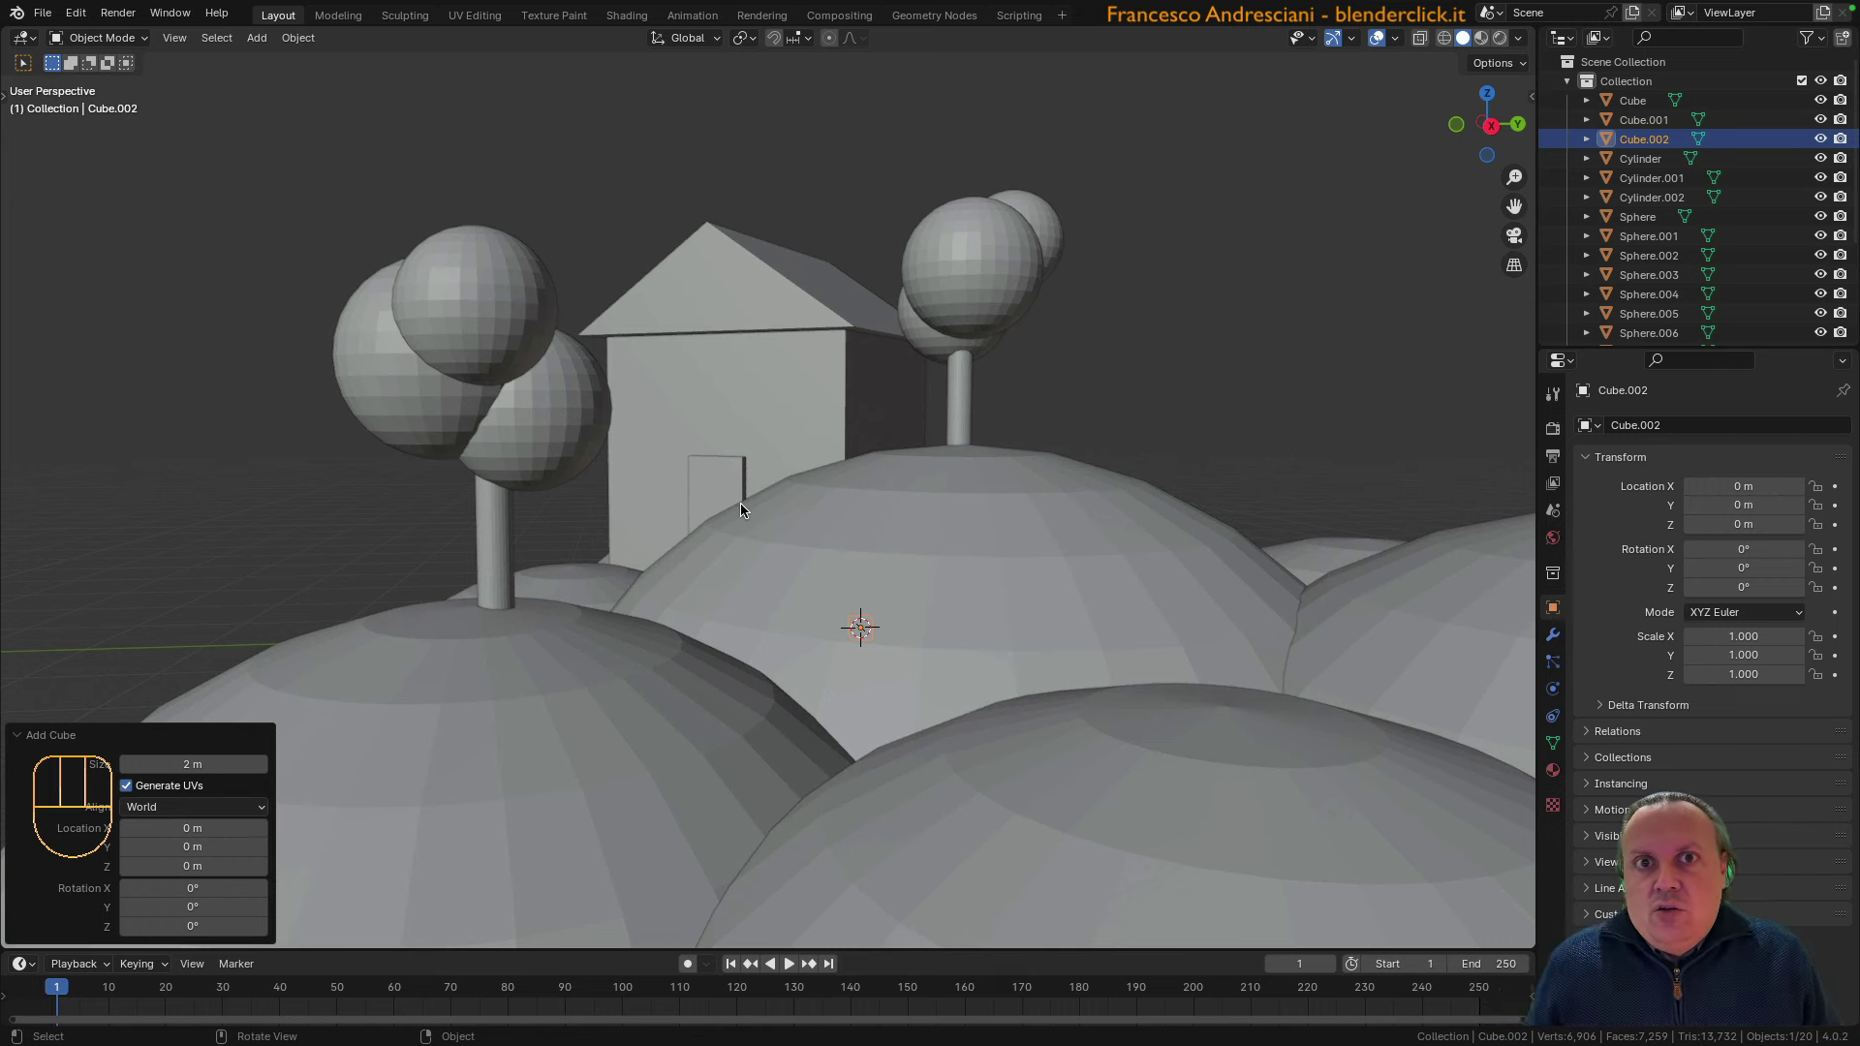
{"action": "left_click_drag", "start_coordinate": [847, 626], "coordinate": [899, 651]}
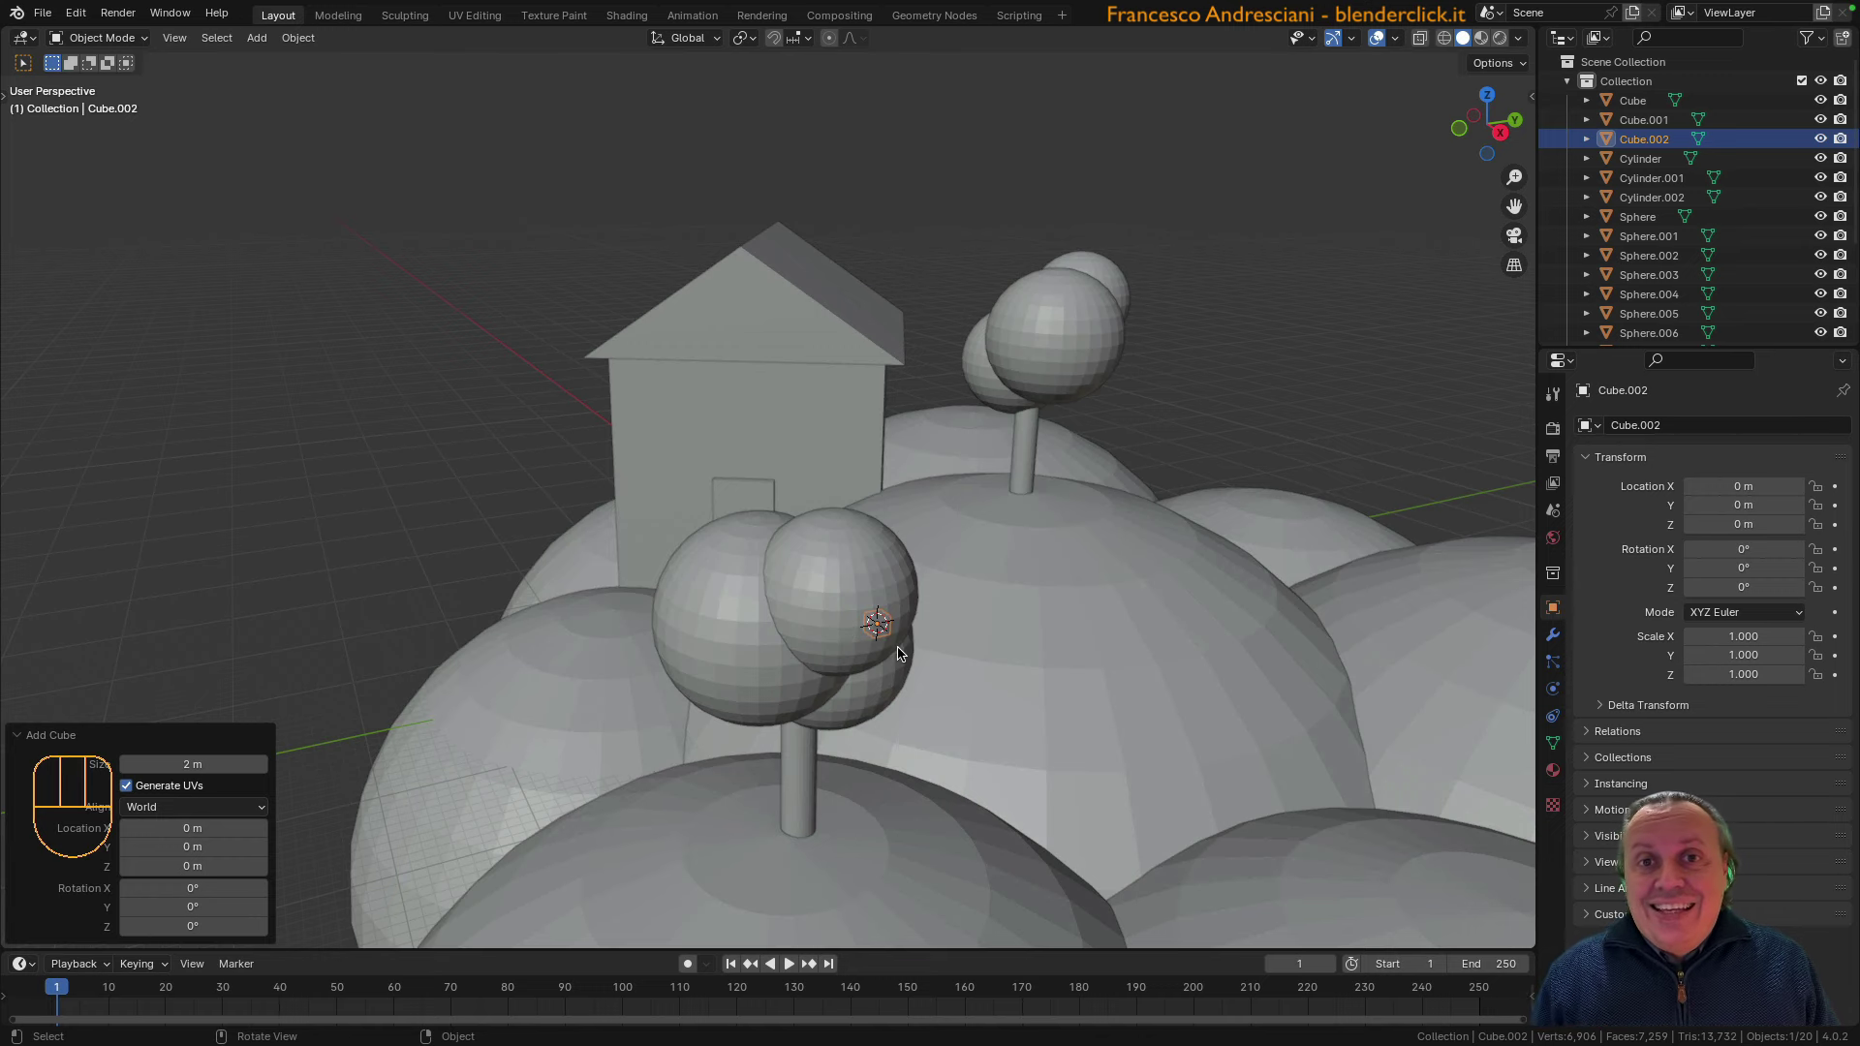
Hide the big front hill with H, then hide and re-show another hill via the Outliner eye icons
{"action": "middle_click", "coordinate": [891, 653]}
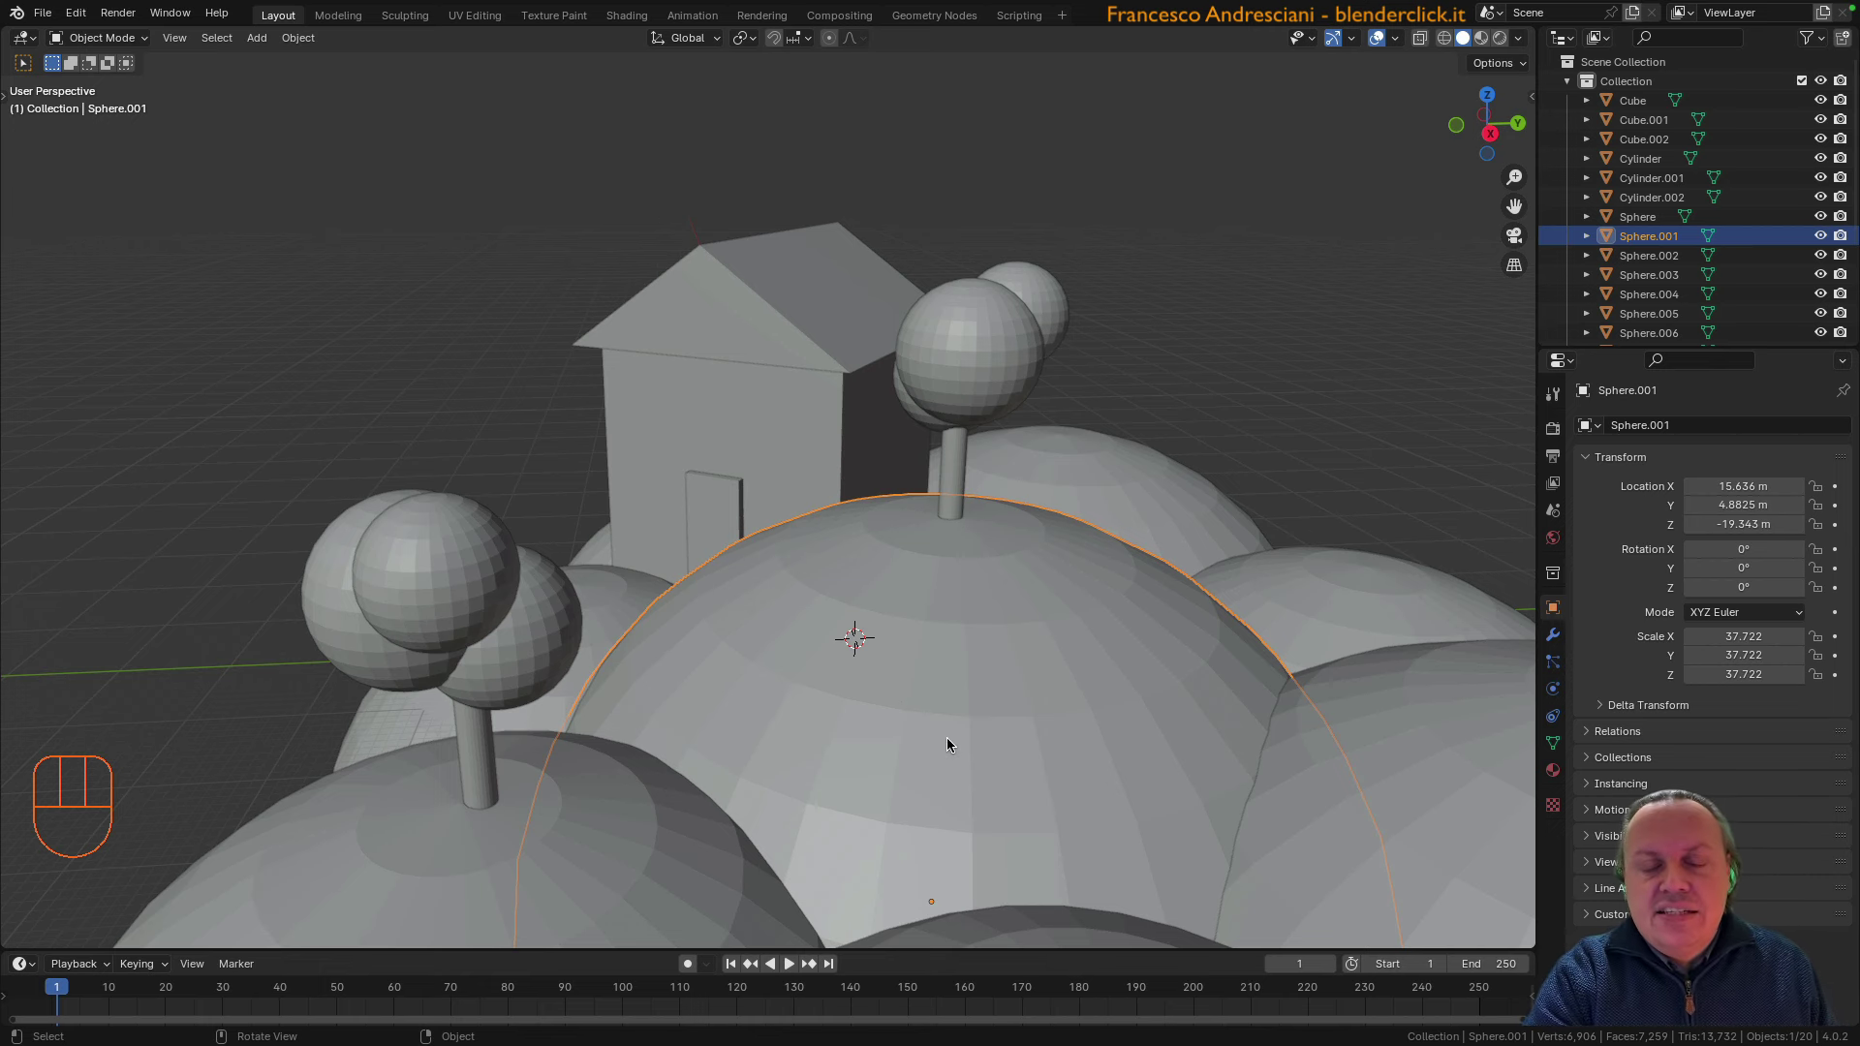
{"action": "key", "text": "h"}
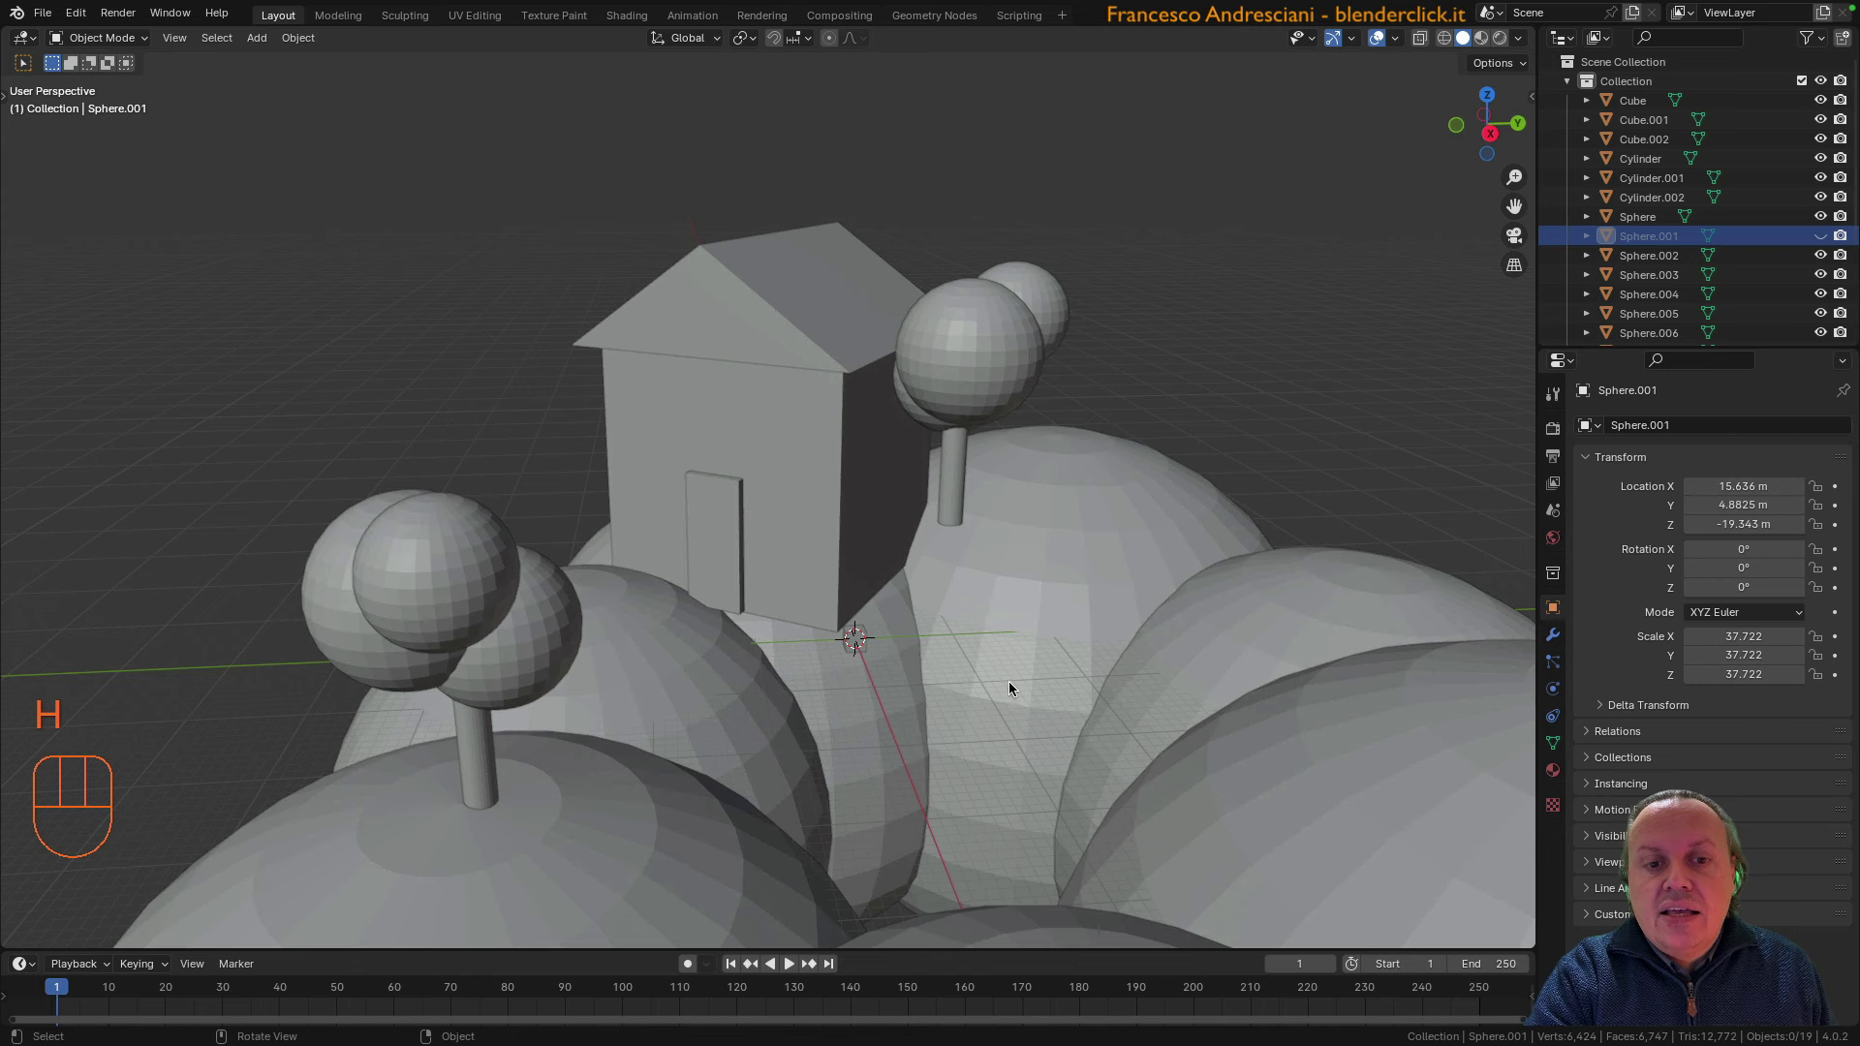
{"action": "key", "text": "h"}
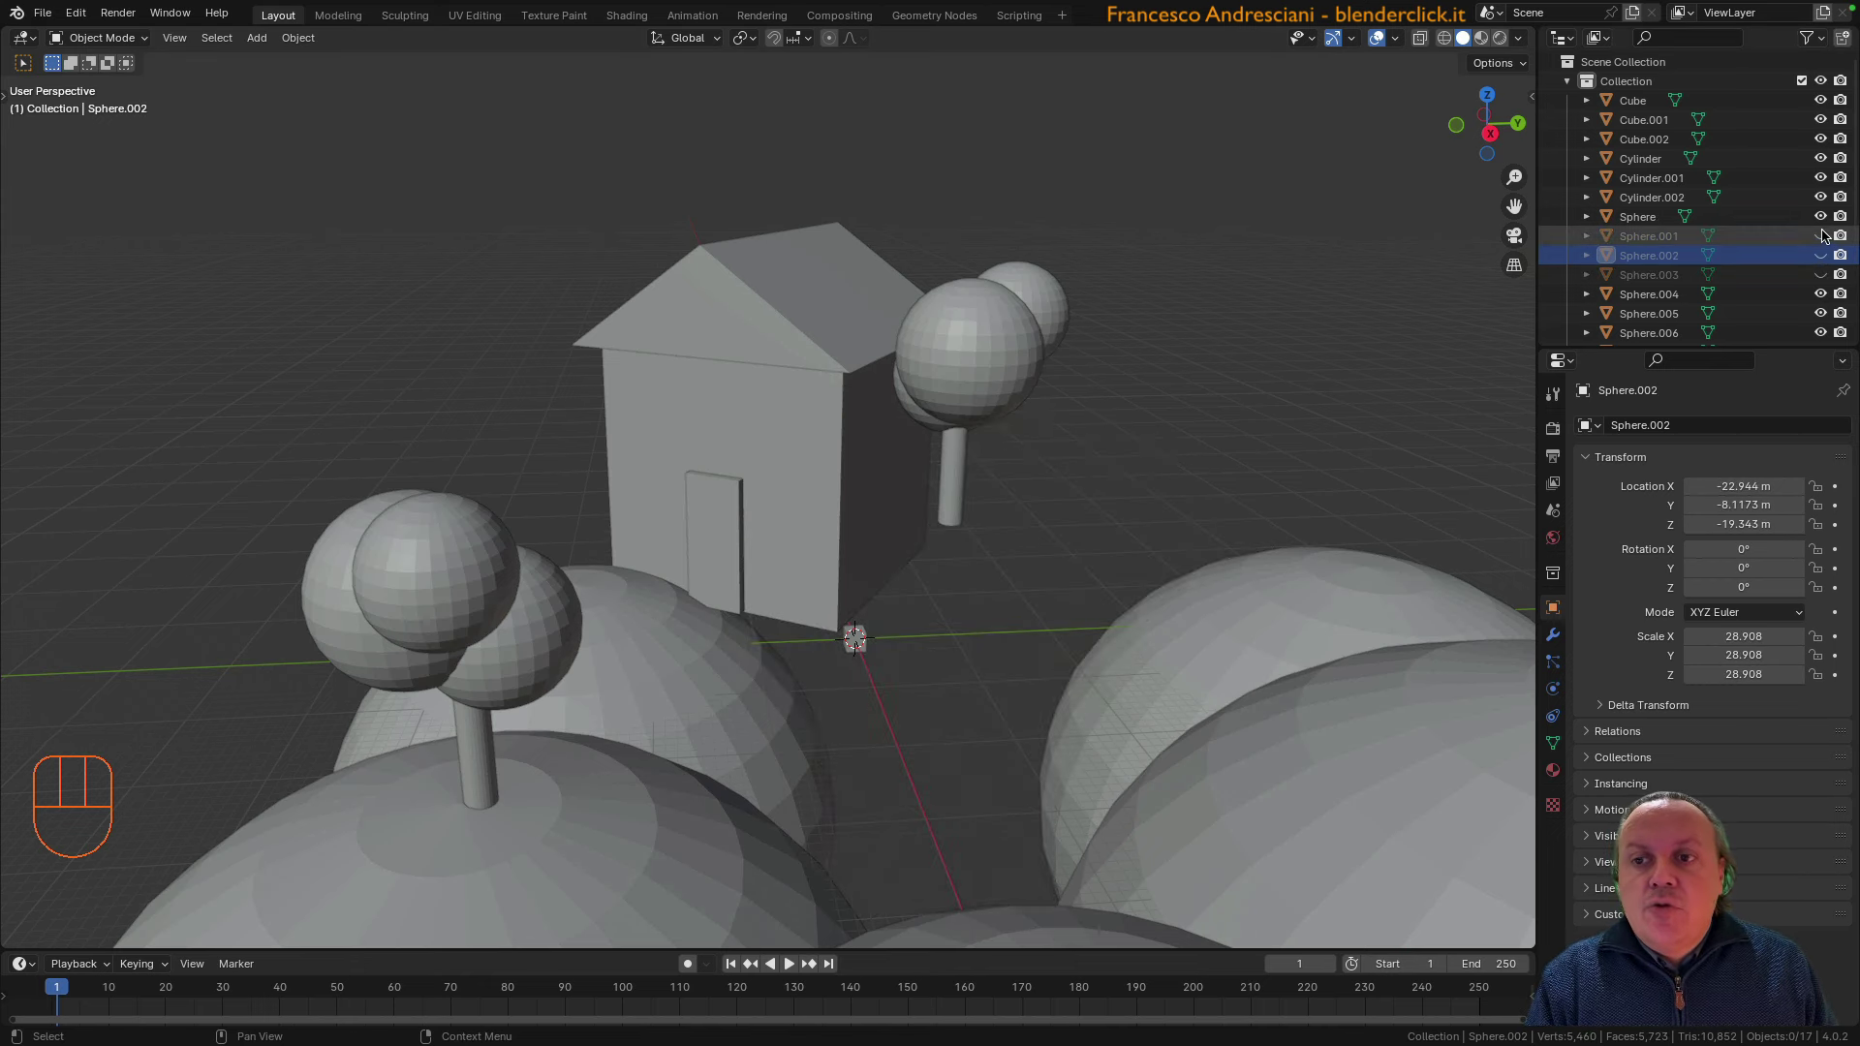
{"action": "left_click", "coordinate": [1825, 235]}
{"action": "left_click", "coordinate": [1828, 254]}
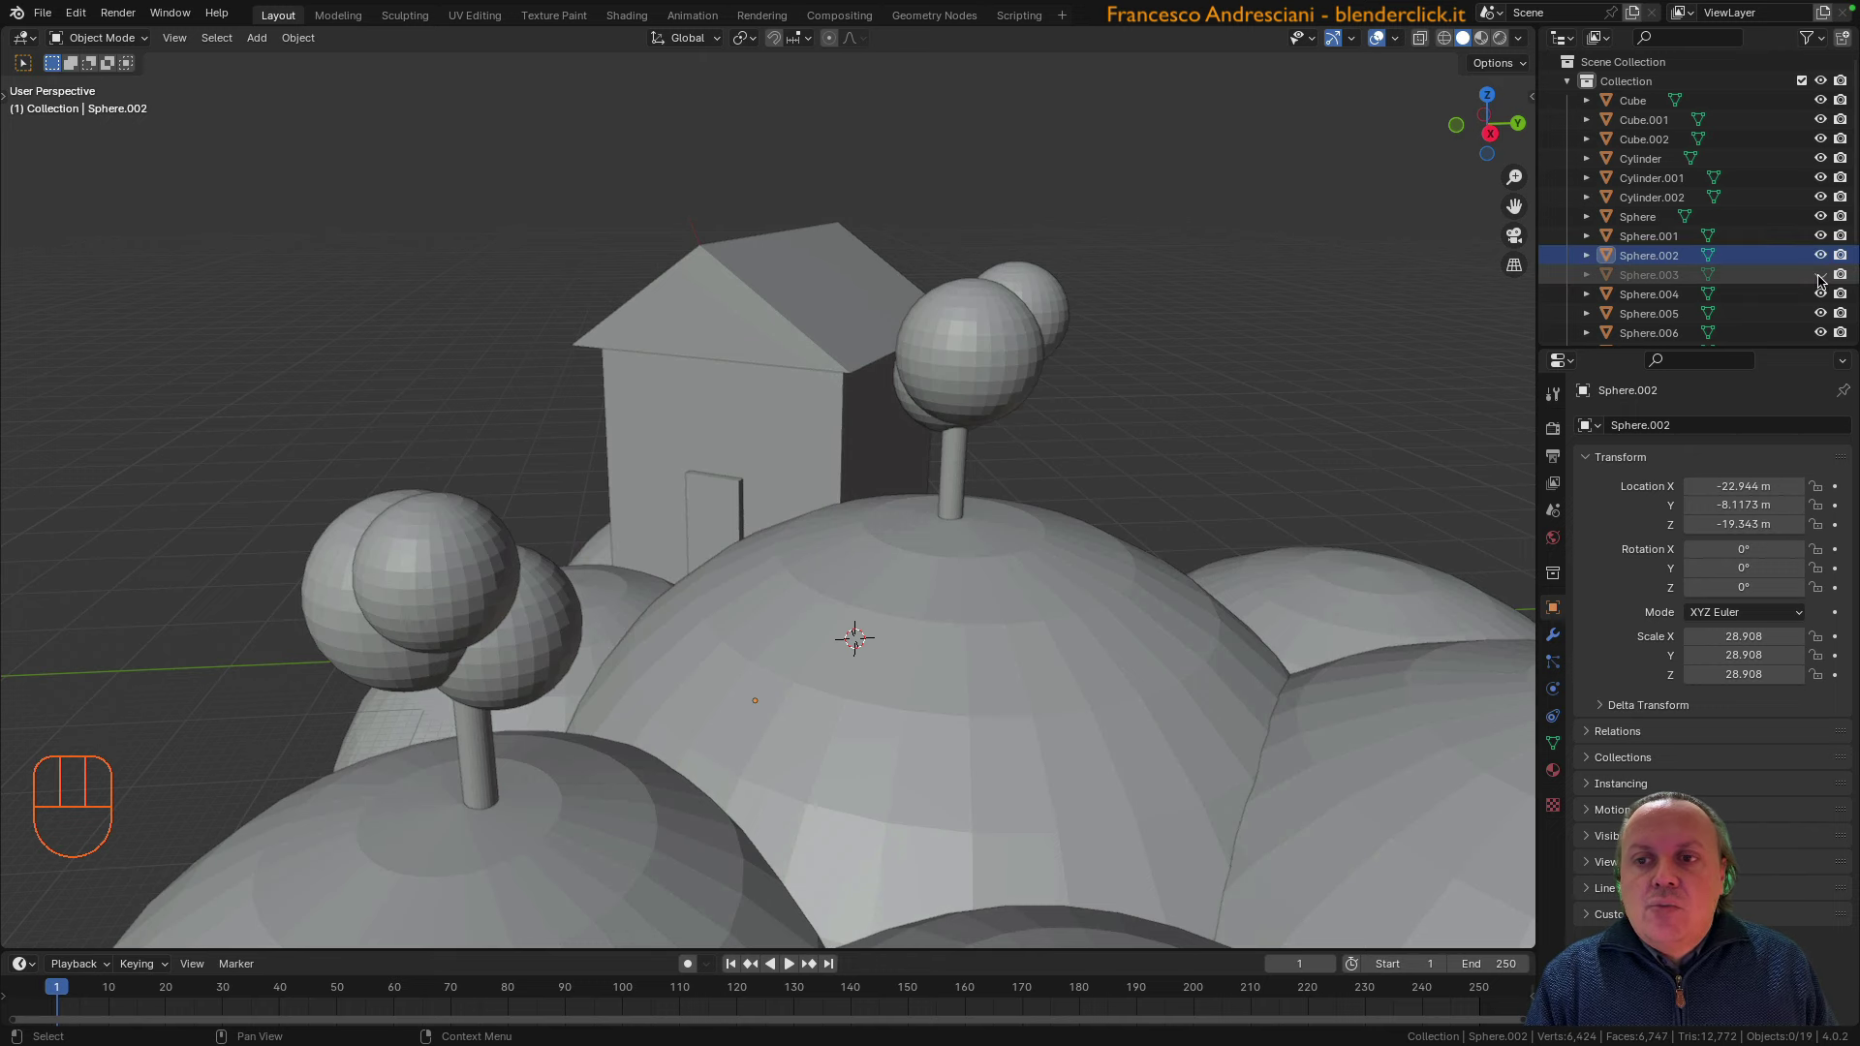
Hide the remaining hills and the roof one by one in the Outliner, then show everything again
{"action": "left_click", "coordinate": [1825, 277]}
{"action": "left_click", "coordinate": [1820, 215]}
{"action": "left_click", "coordinate": [1825, 235]}
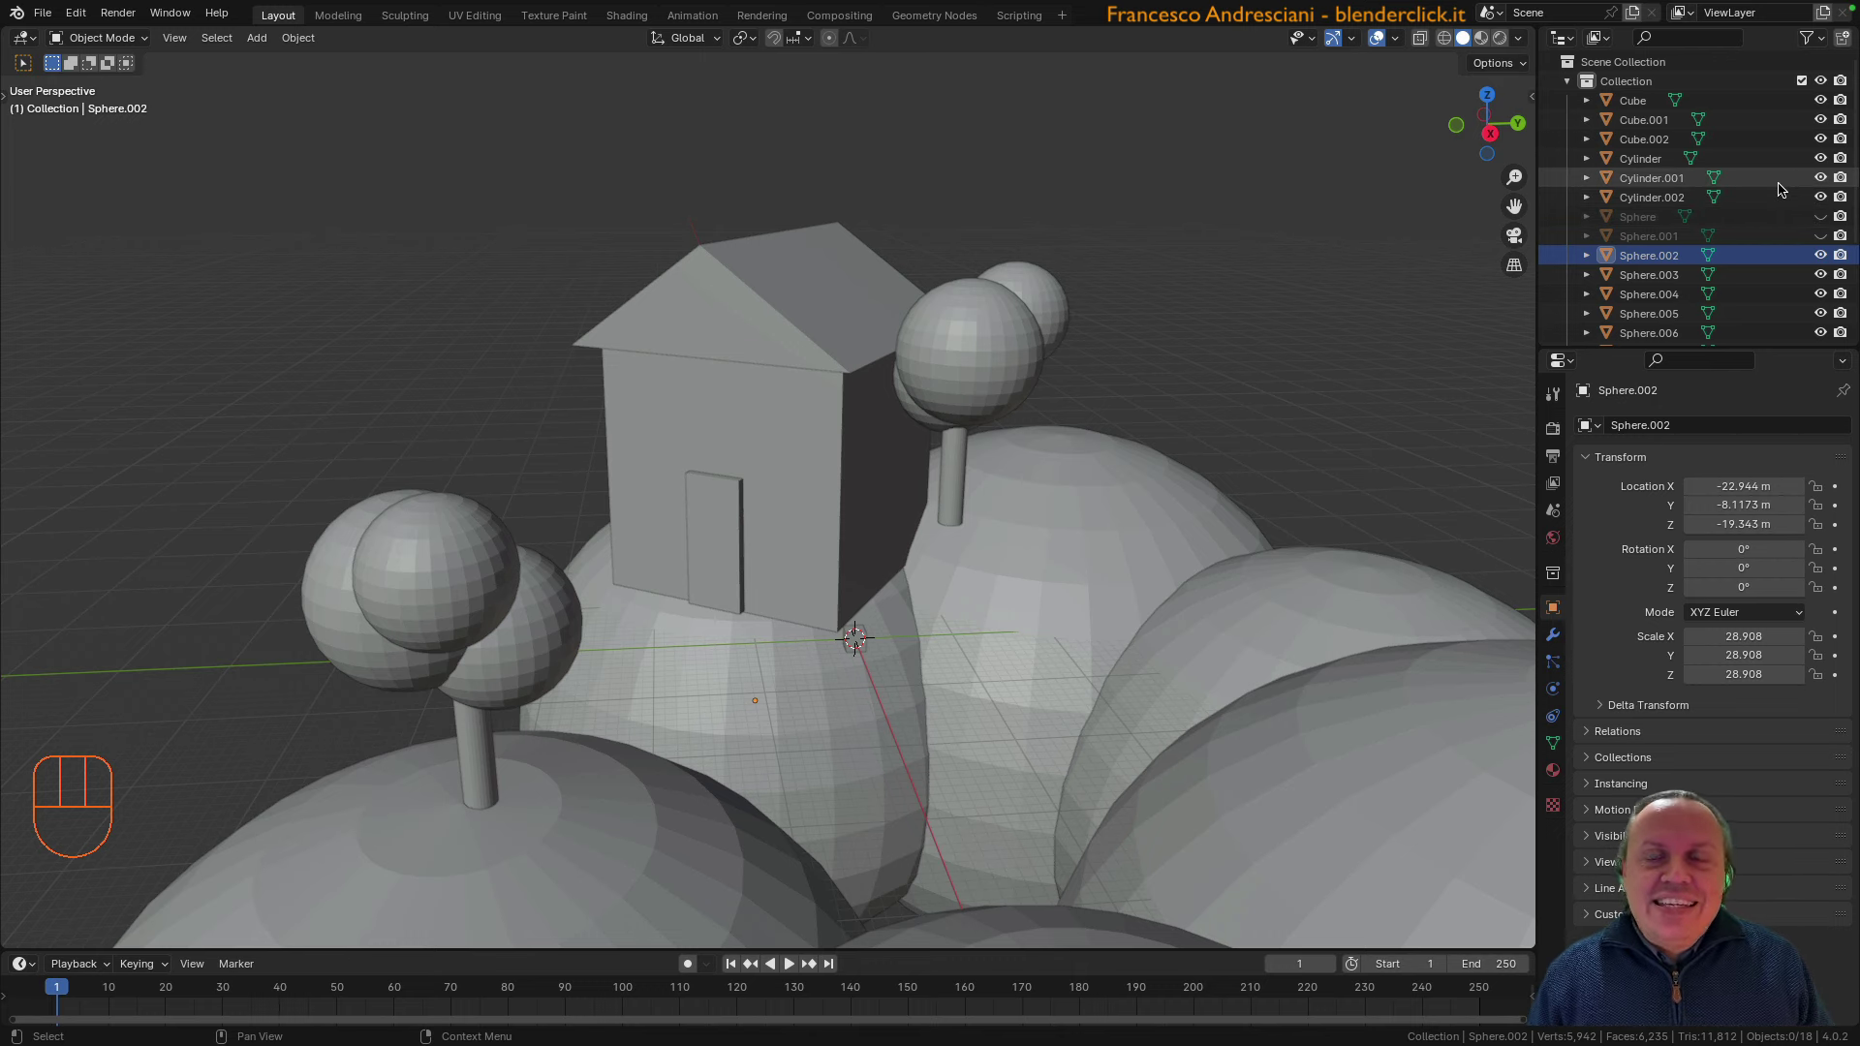
{"action": "left_click", "coordinate": [1825, 138]}
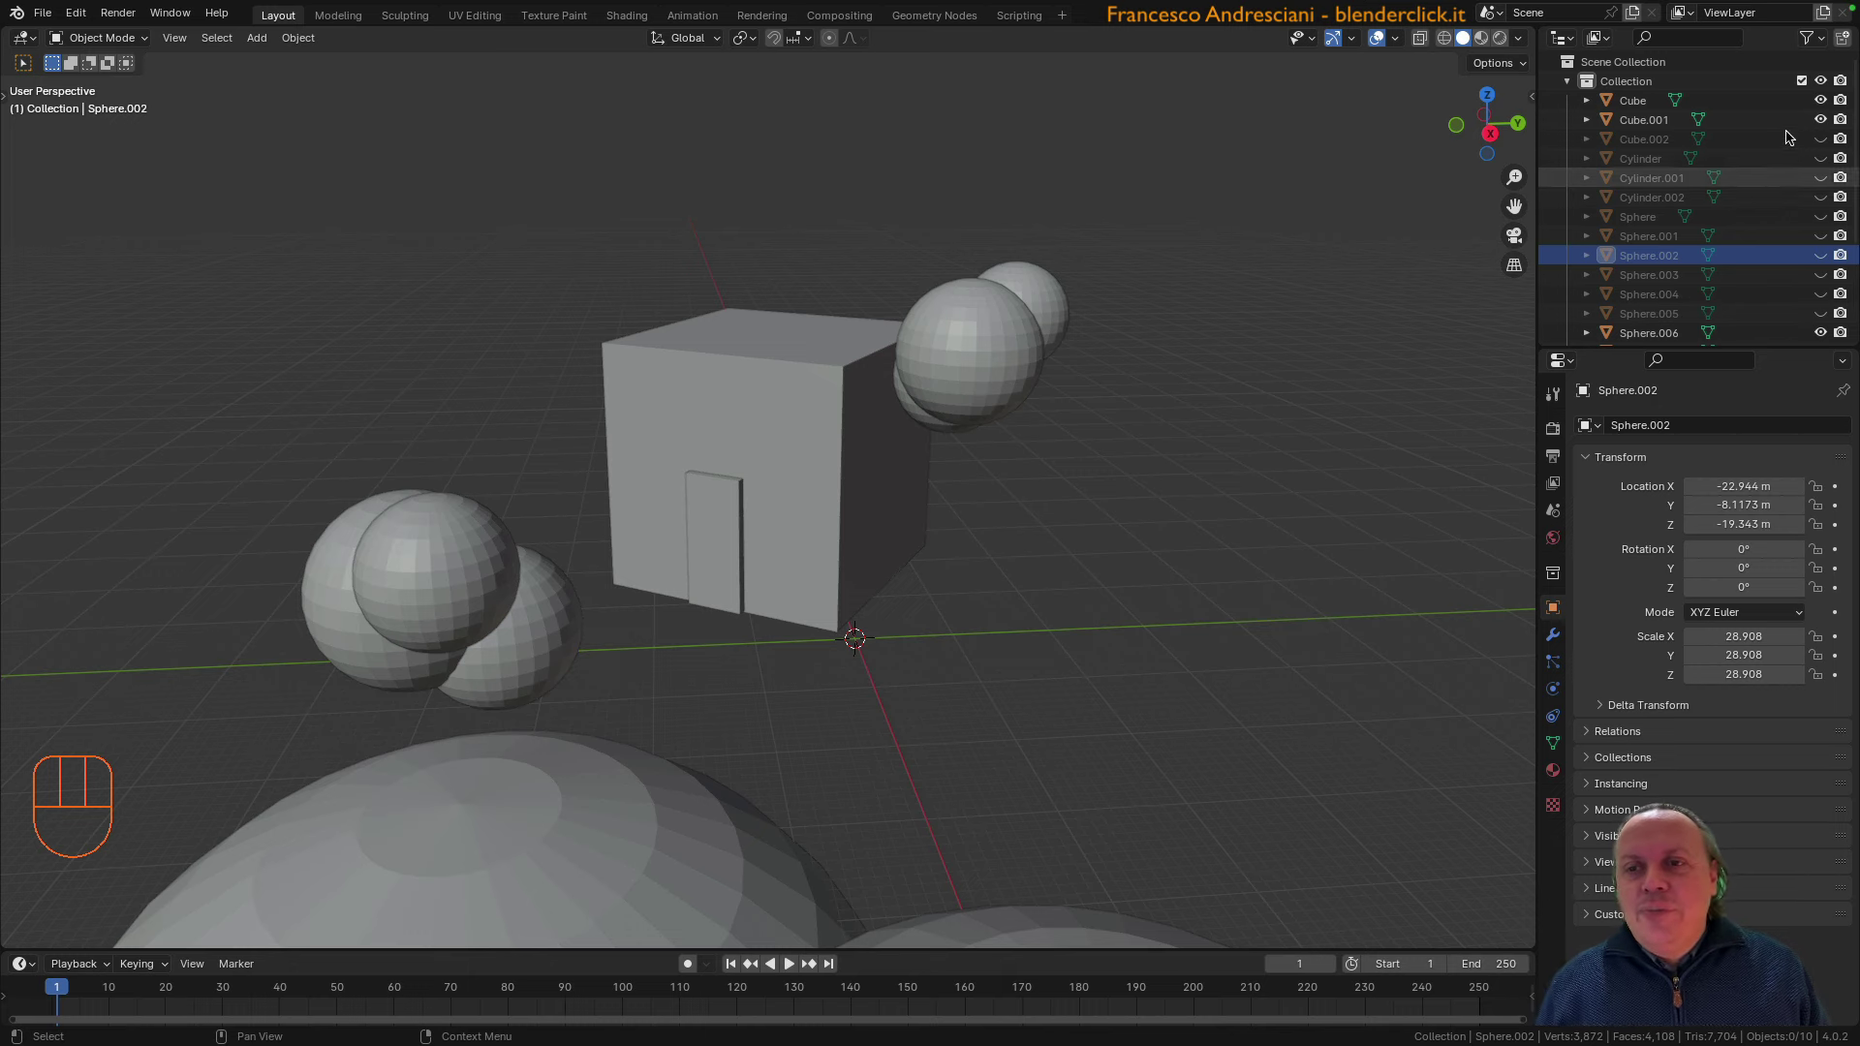
{"action": "left_click", "coordinate": [1826, 141]}
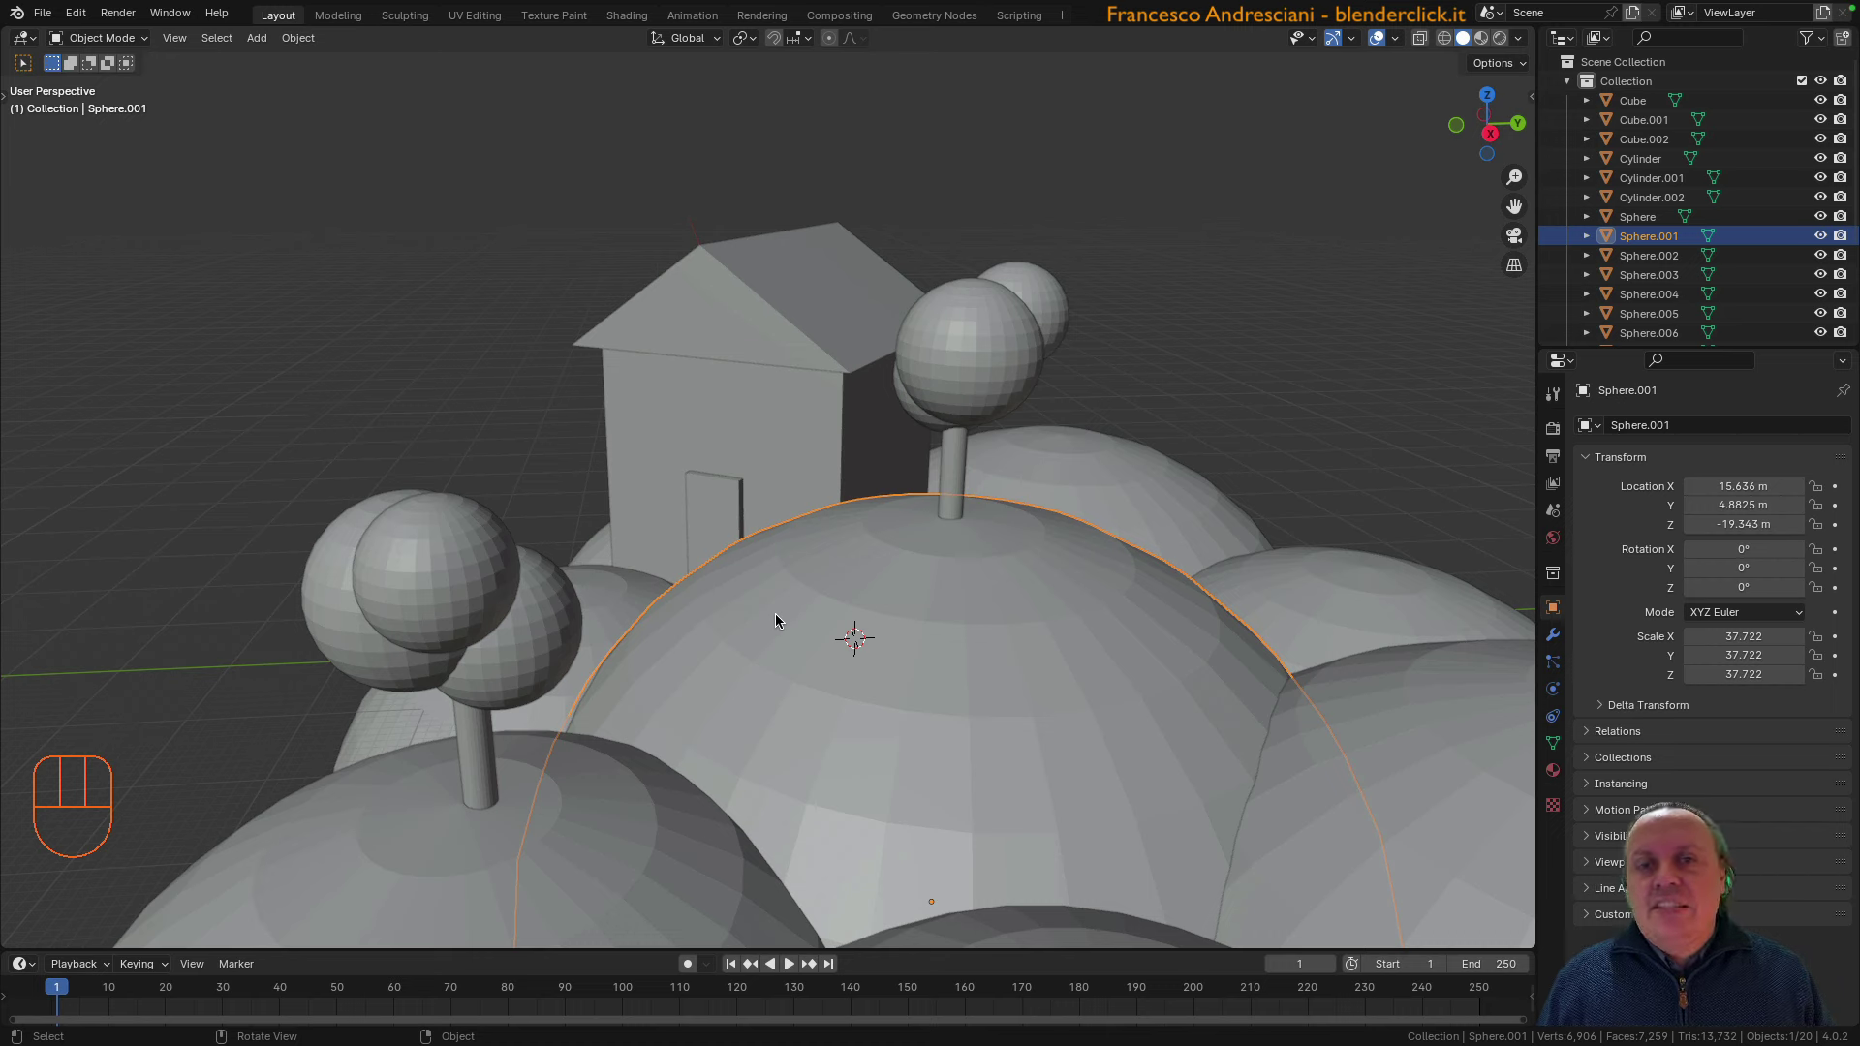
Hide the front hill Sphere.001 again, then reveal it with Alt+H
{"action": "key", "text": "h"}
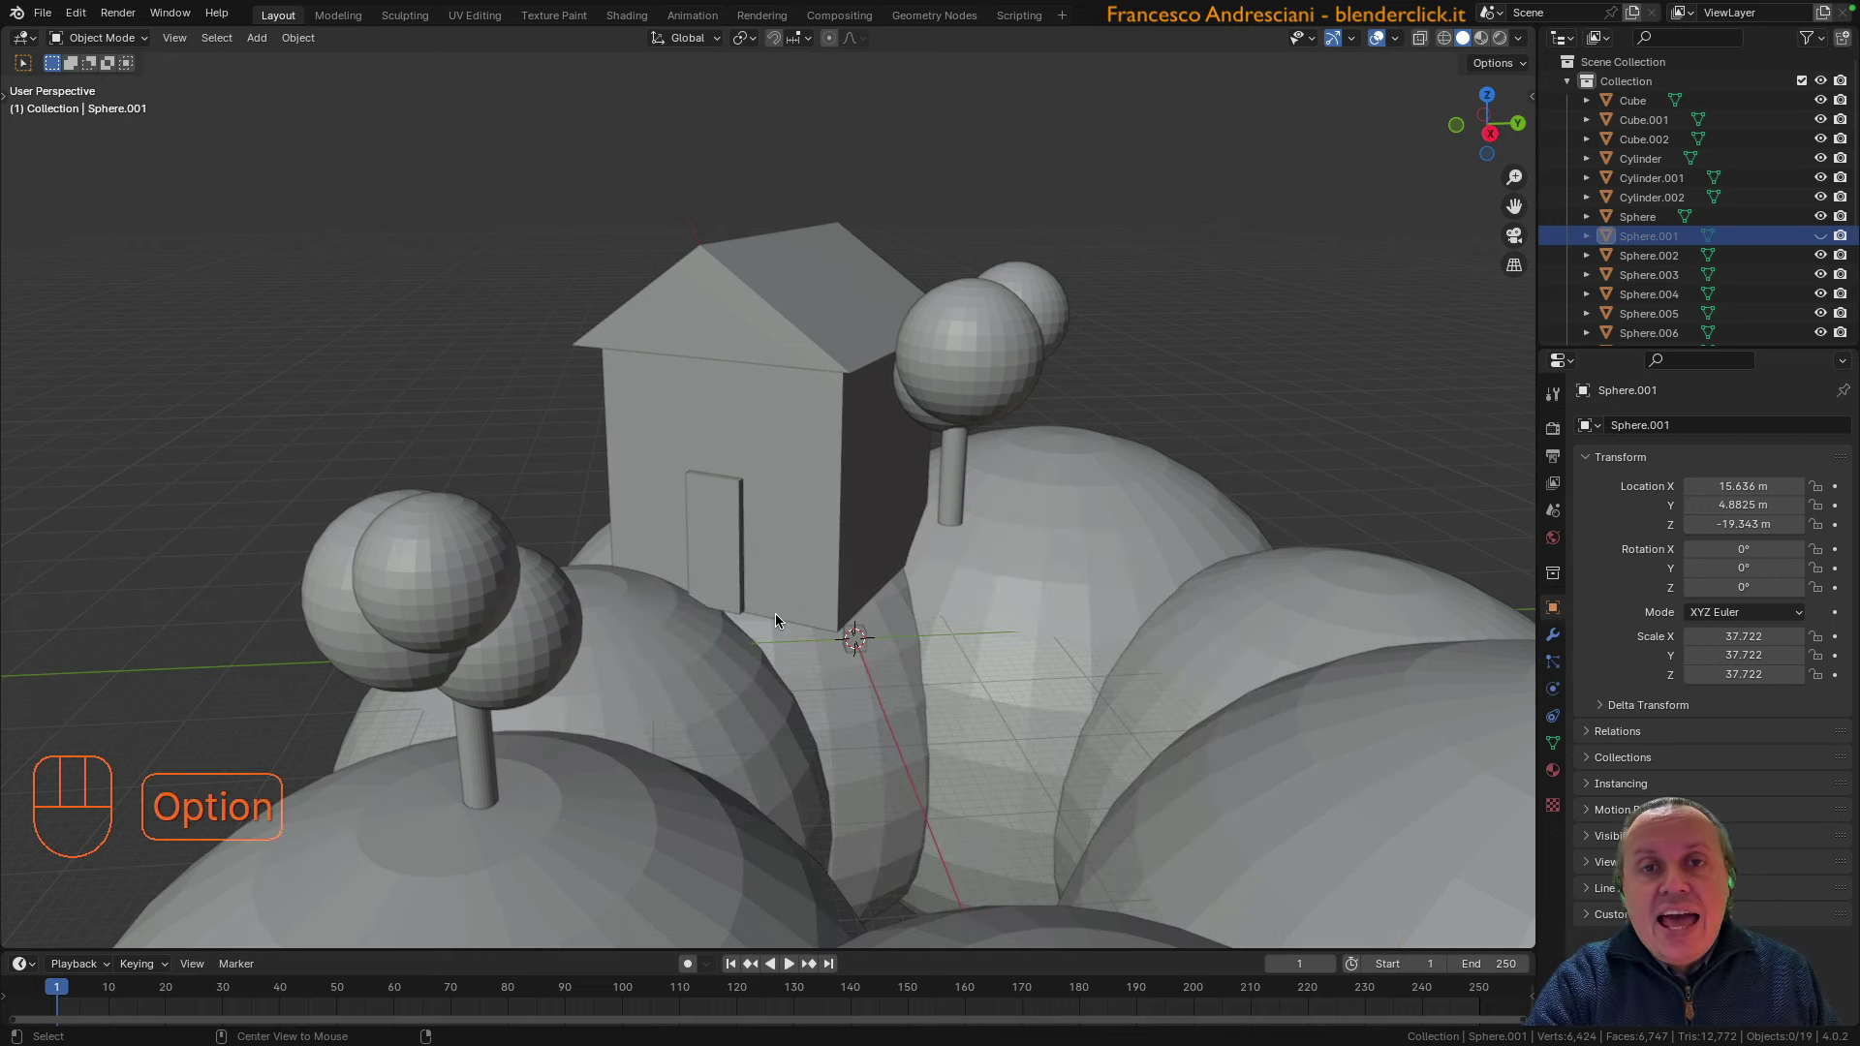
{"action": "key", "text": "alt+h"}
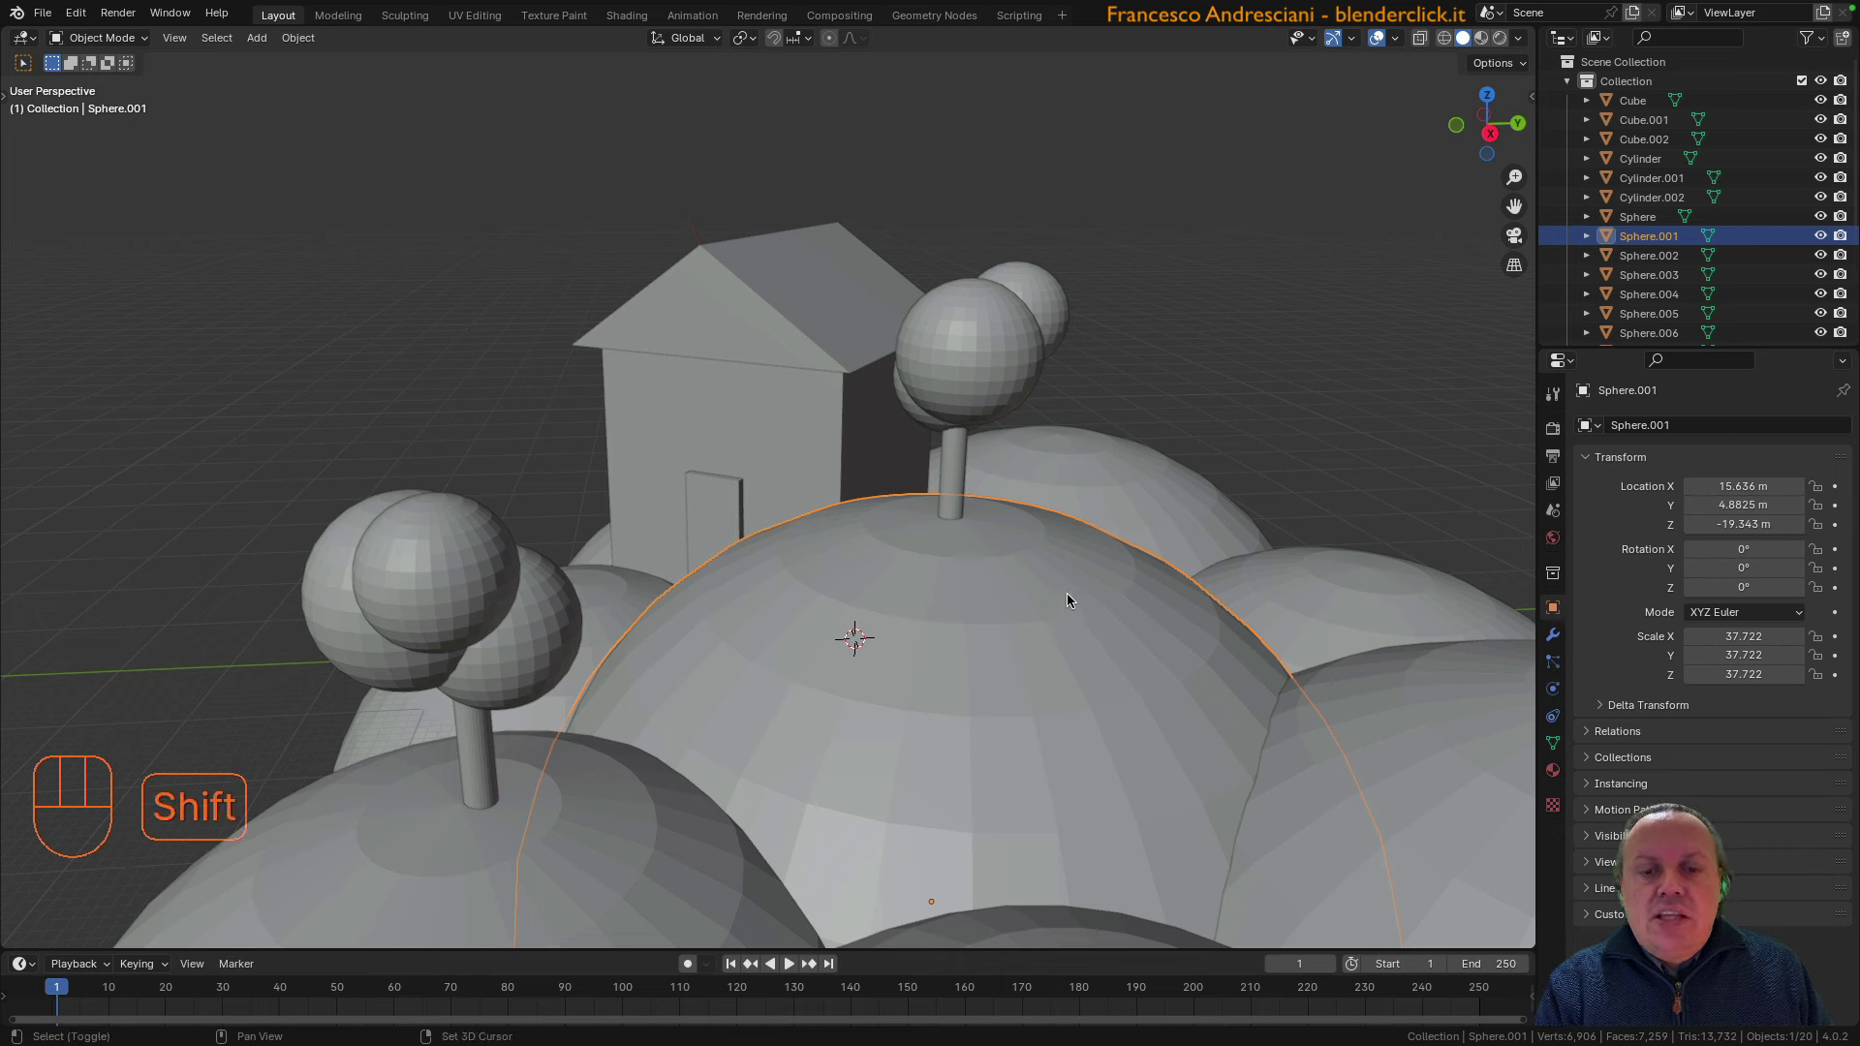
Place the 3D cursor on the hill top and deselect all objects
{"action": "right_click", "coordinate": [1072, 596]}
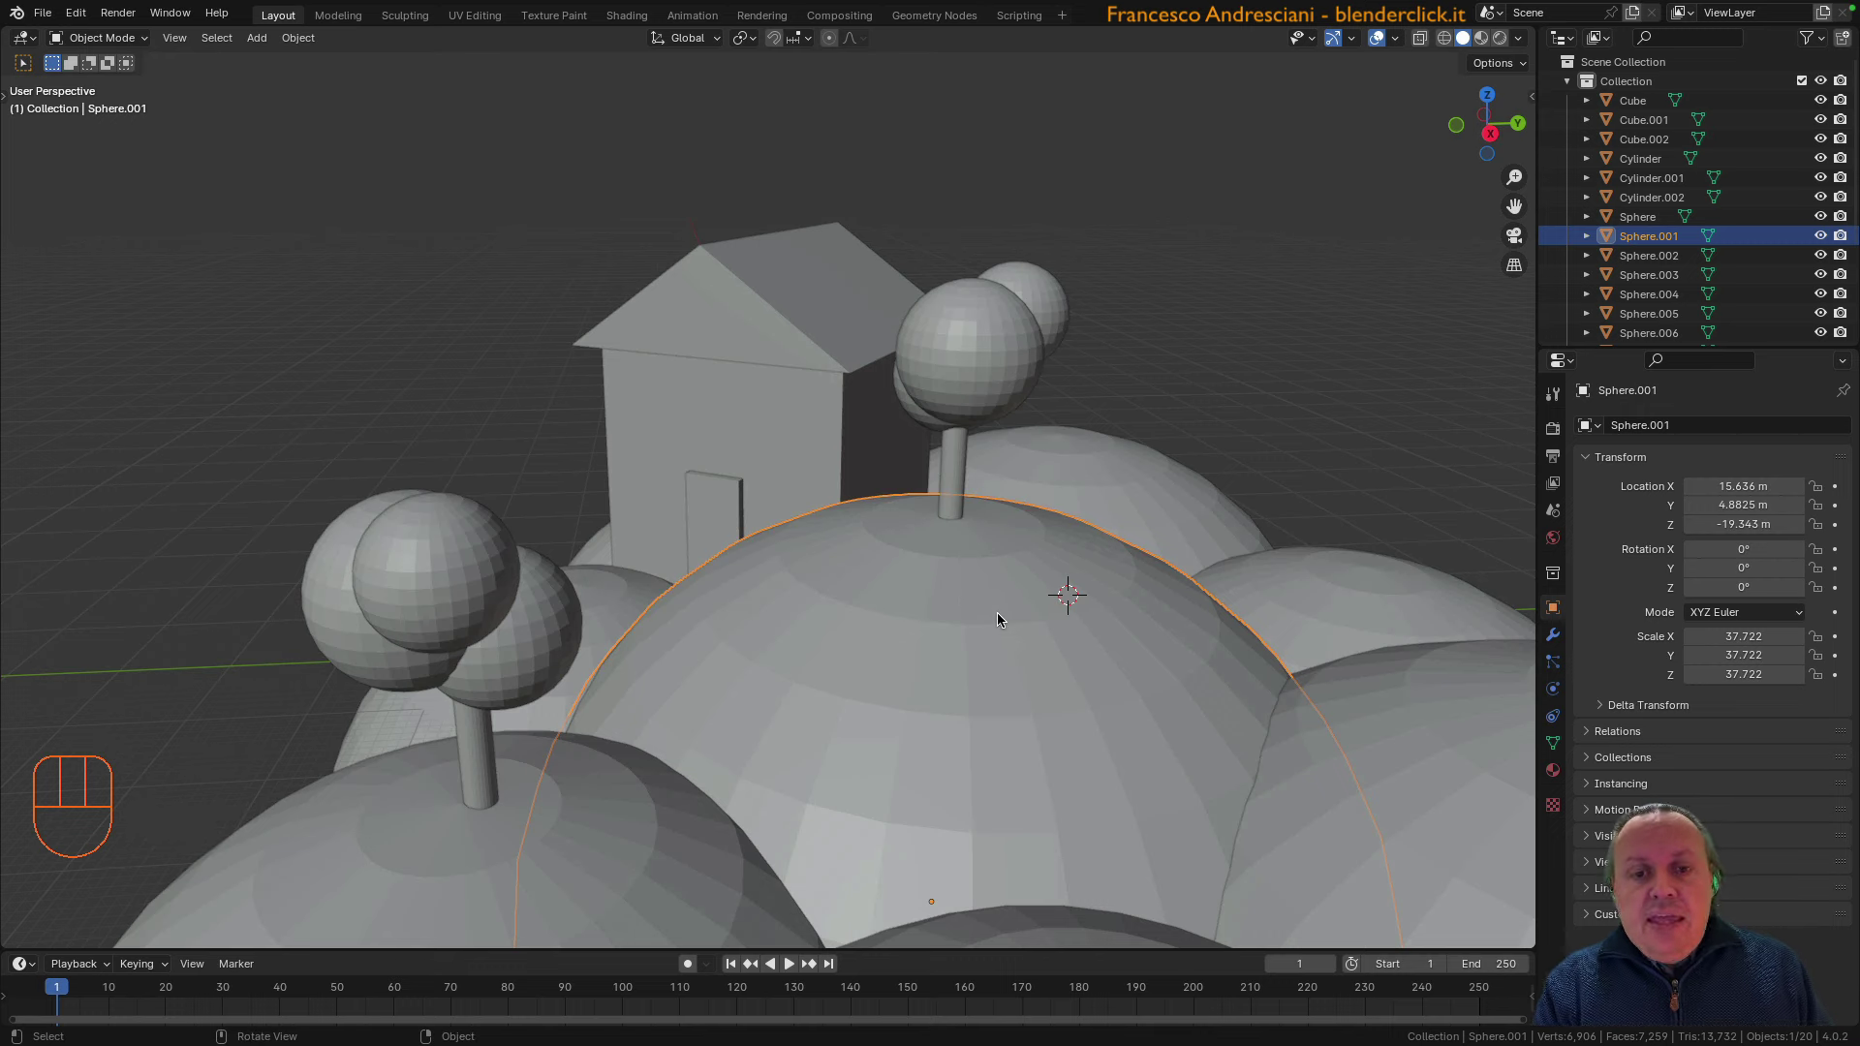
{"action": "key", "text": "shift+a"}
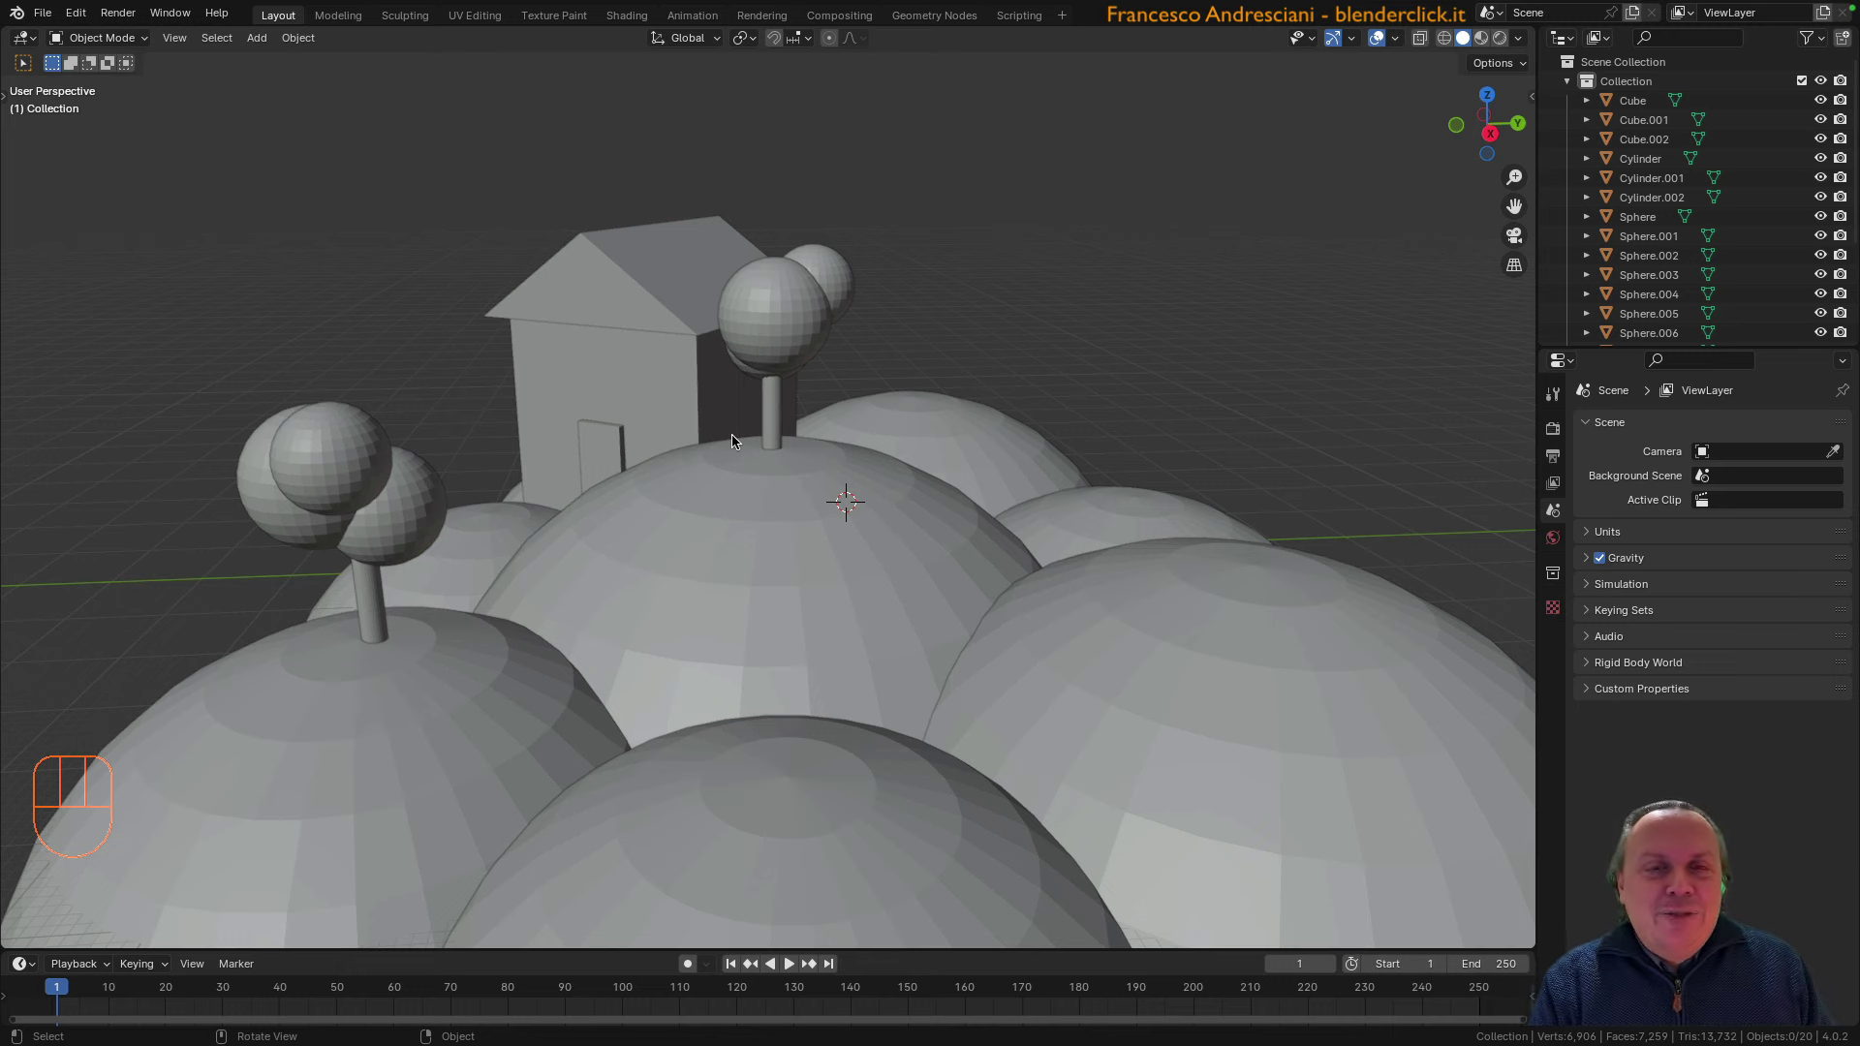
Select the house roof Cylinder.002, orbit to an overhead view and slide it along the X axis
{"action": "left_click", "coordinate": [31, 180]}
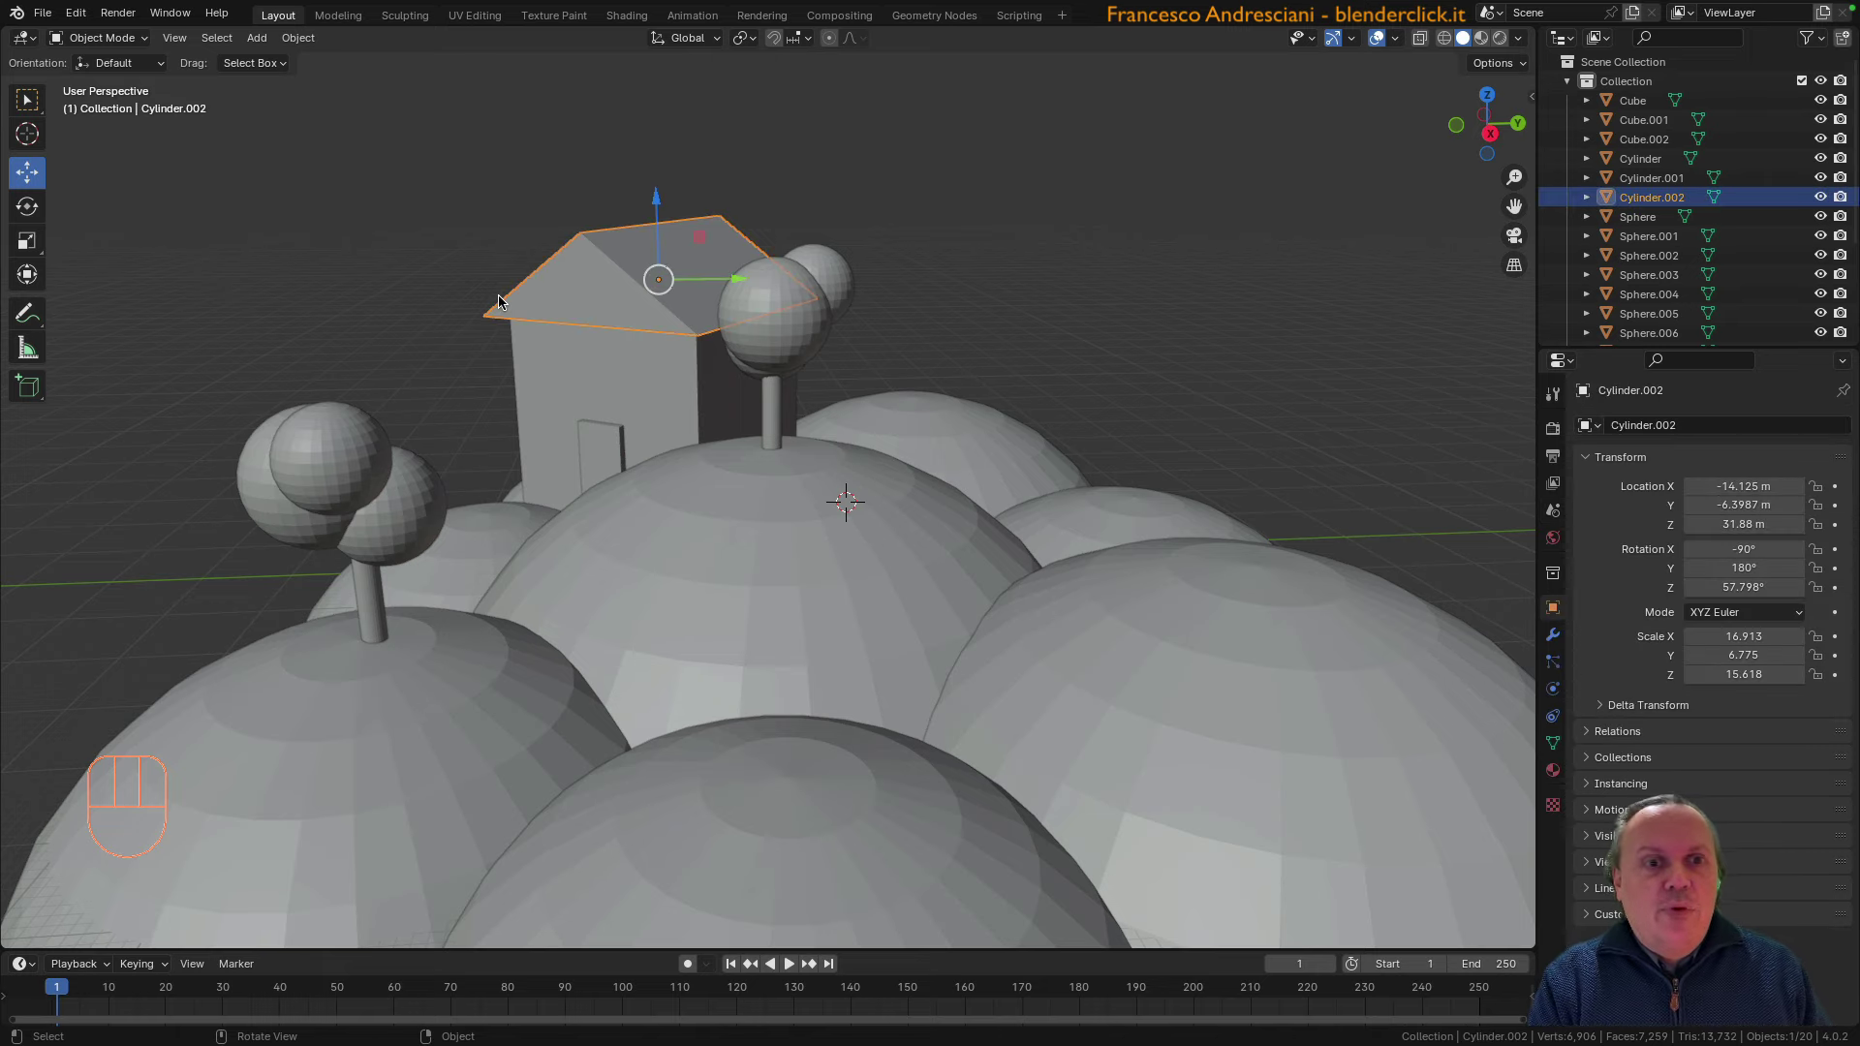
{"action": "left_click_drag", "start_coordinate": [547, 322], "coordinate": [683, 409]}
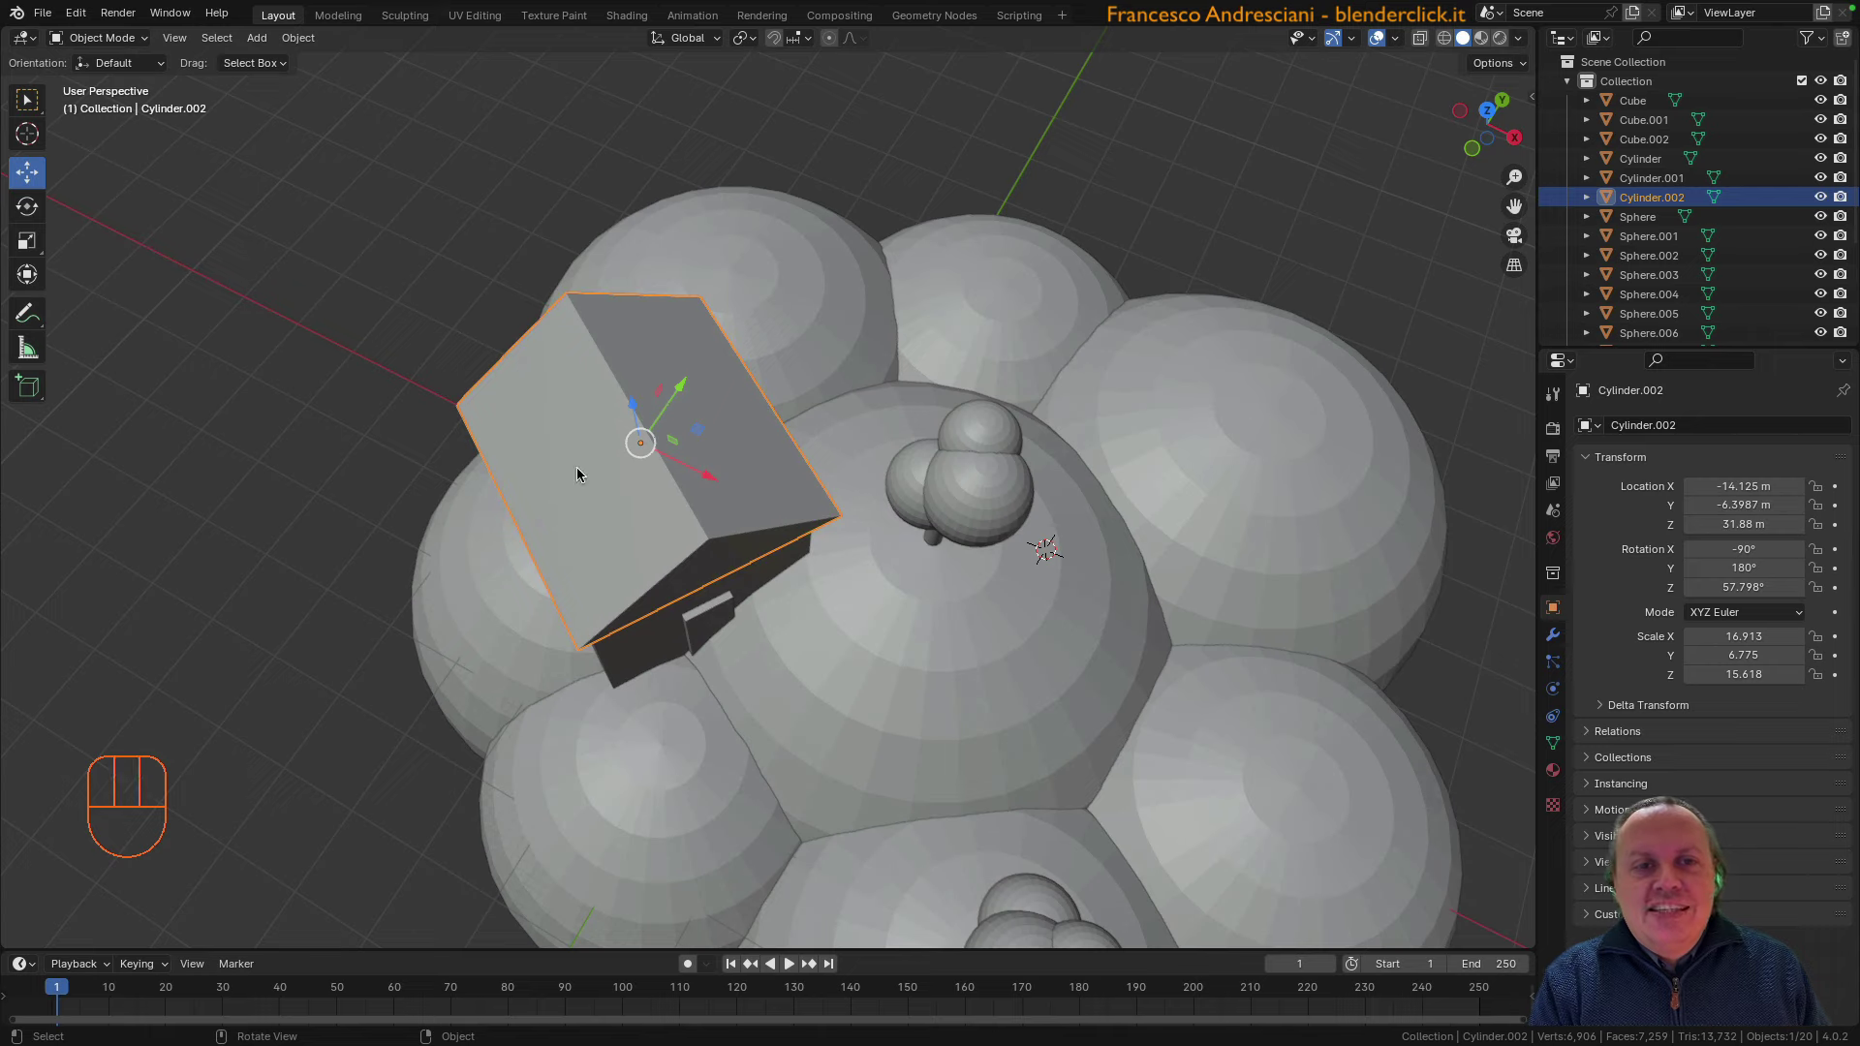
{"action": "left_click_drag", "start_coordinate": [586, 472], "coordinate": [673, 448]}
{"action": "left_click_drag", "start_coordinate": [711, 446], "coordinate": [715, 482]}
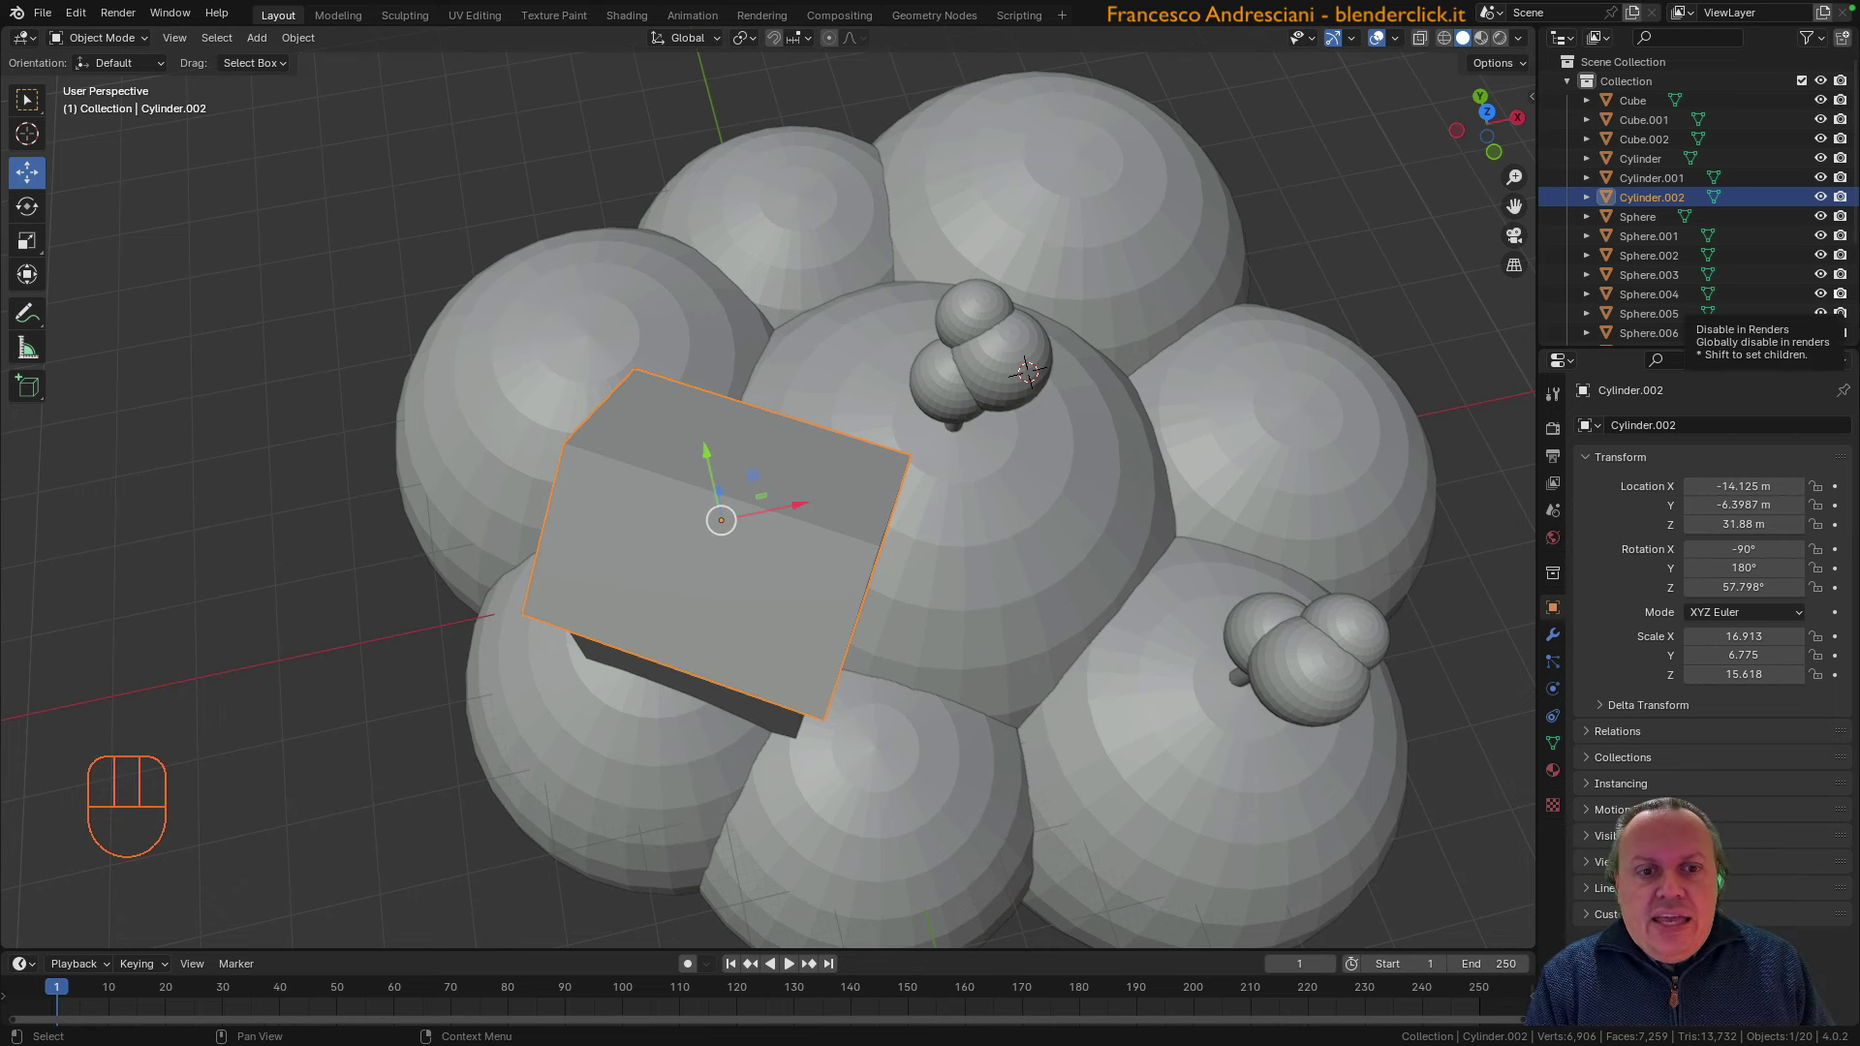
{"action": "left_click_drag", "start_coordinate": [804, 508], "coordinate": [812, 489]}
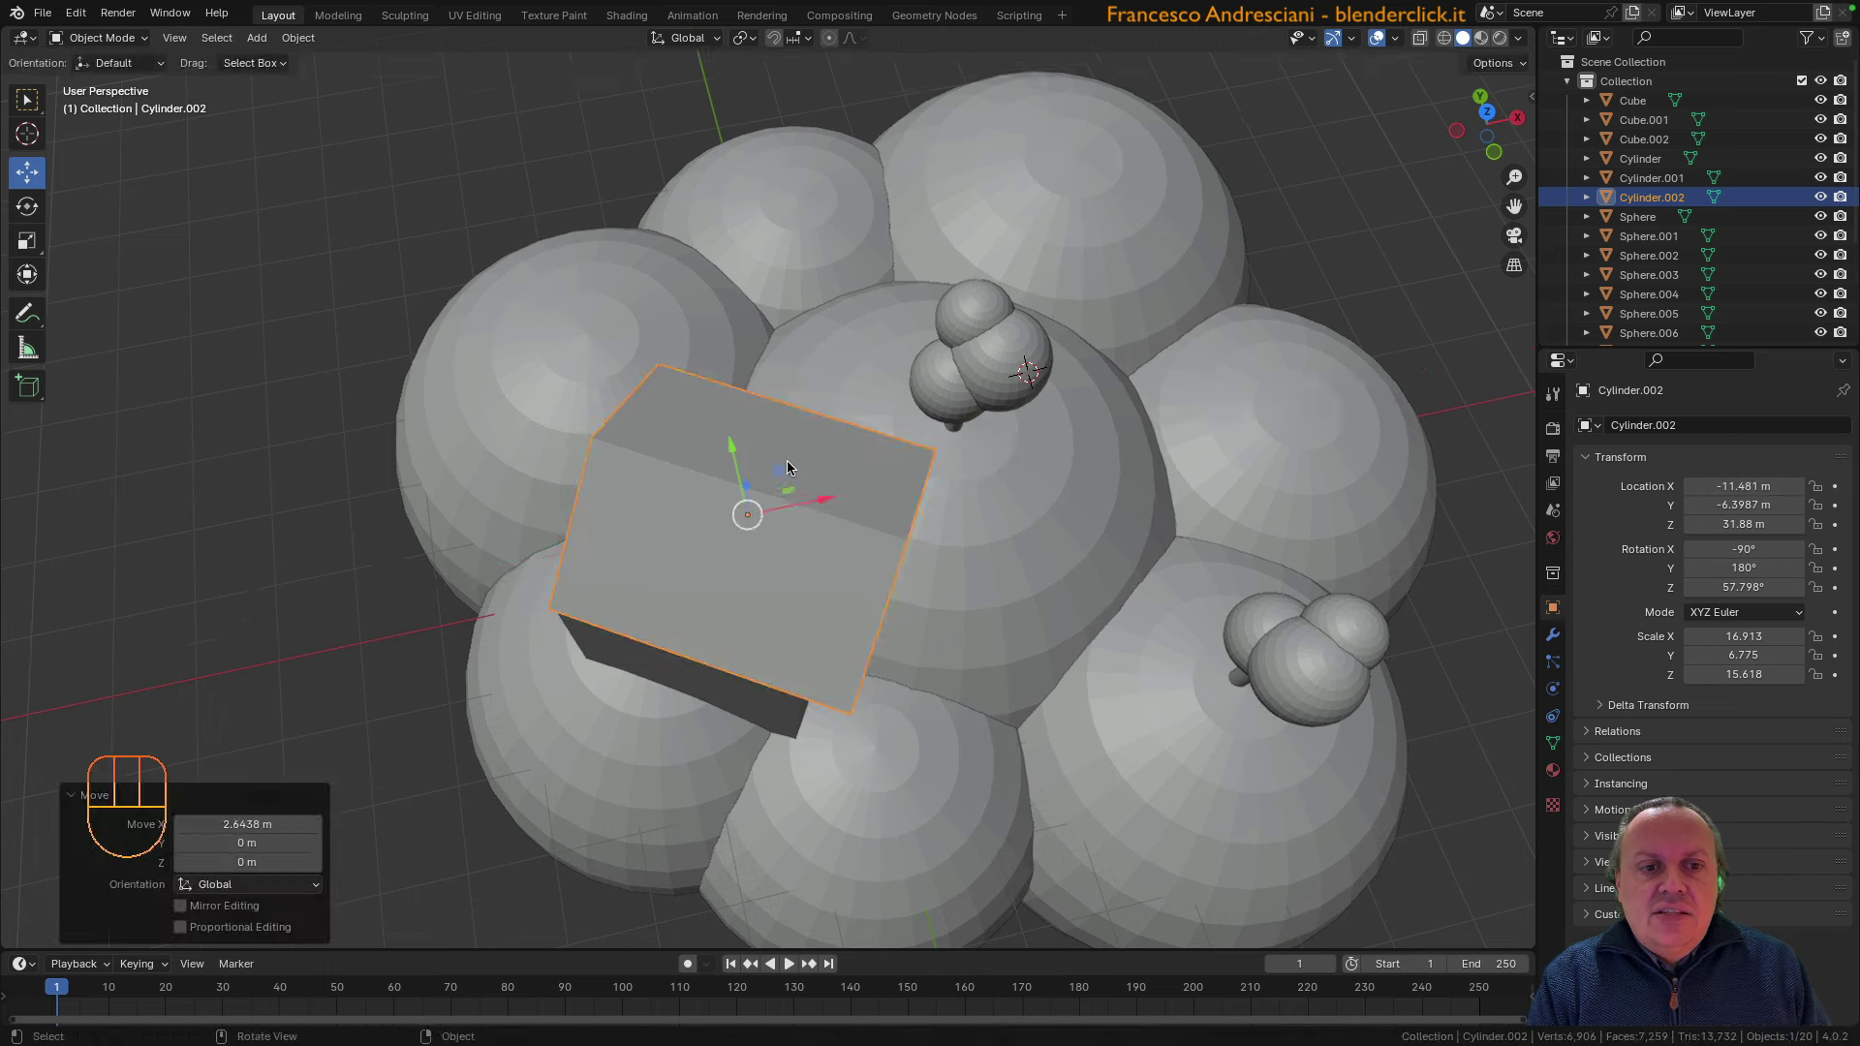
Switch Transform Orientation from Global to Local so the roof's move axes follow its tilt
{"action": "left_click", "coordinate": [706, 399]}
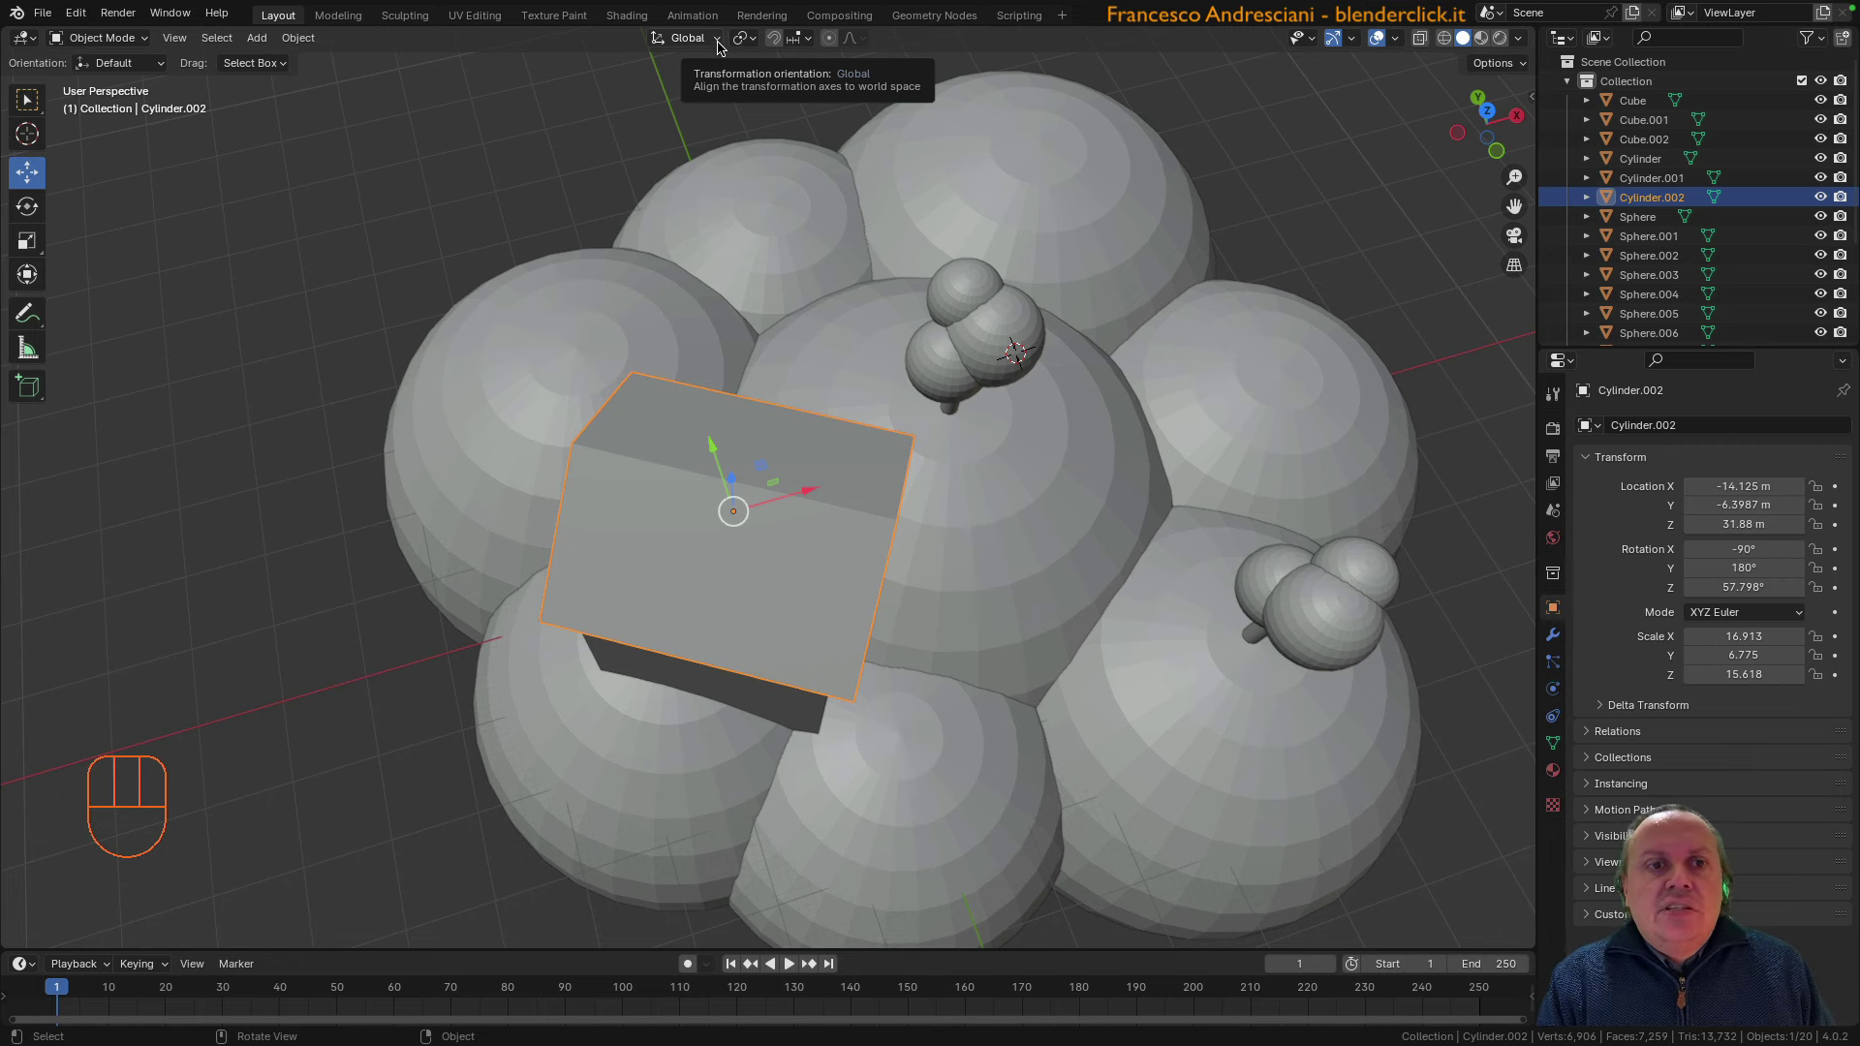
{"action": "left_click_drag", "start_coordinate": [719, 45], "coordinate": [682, 428]}
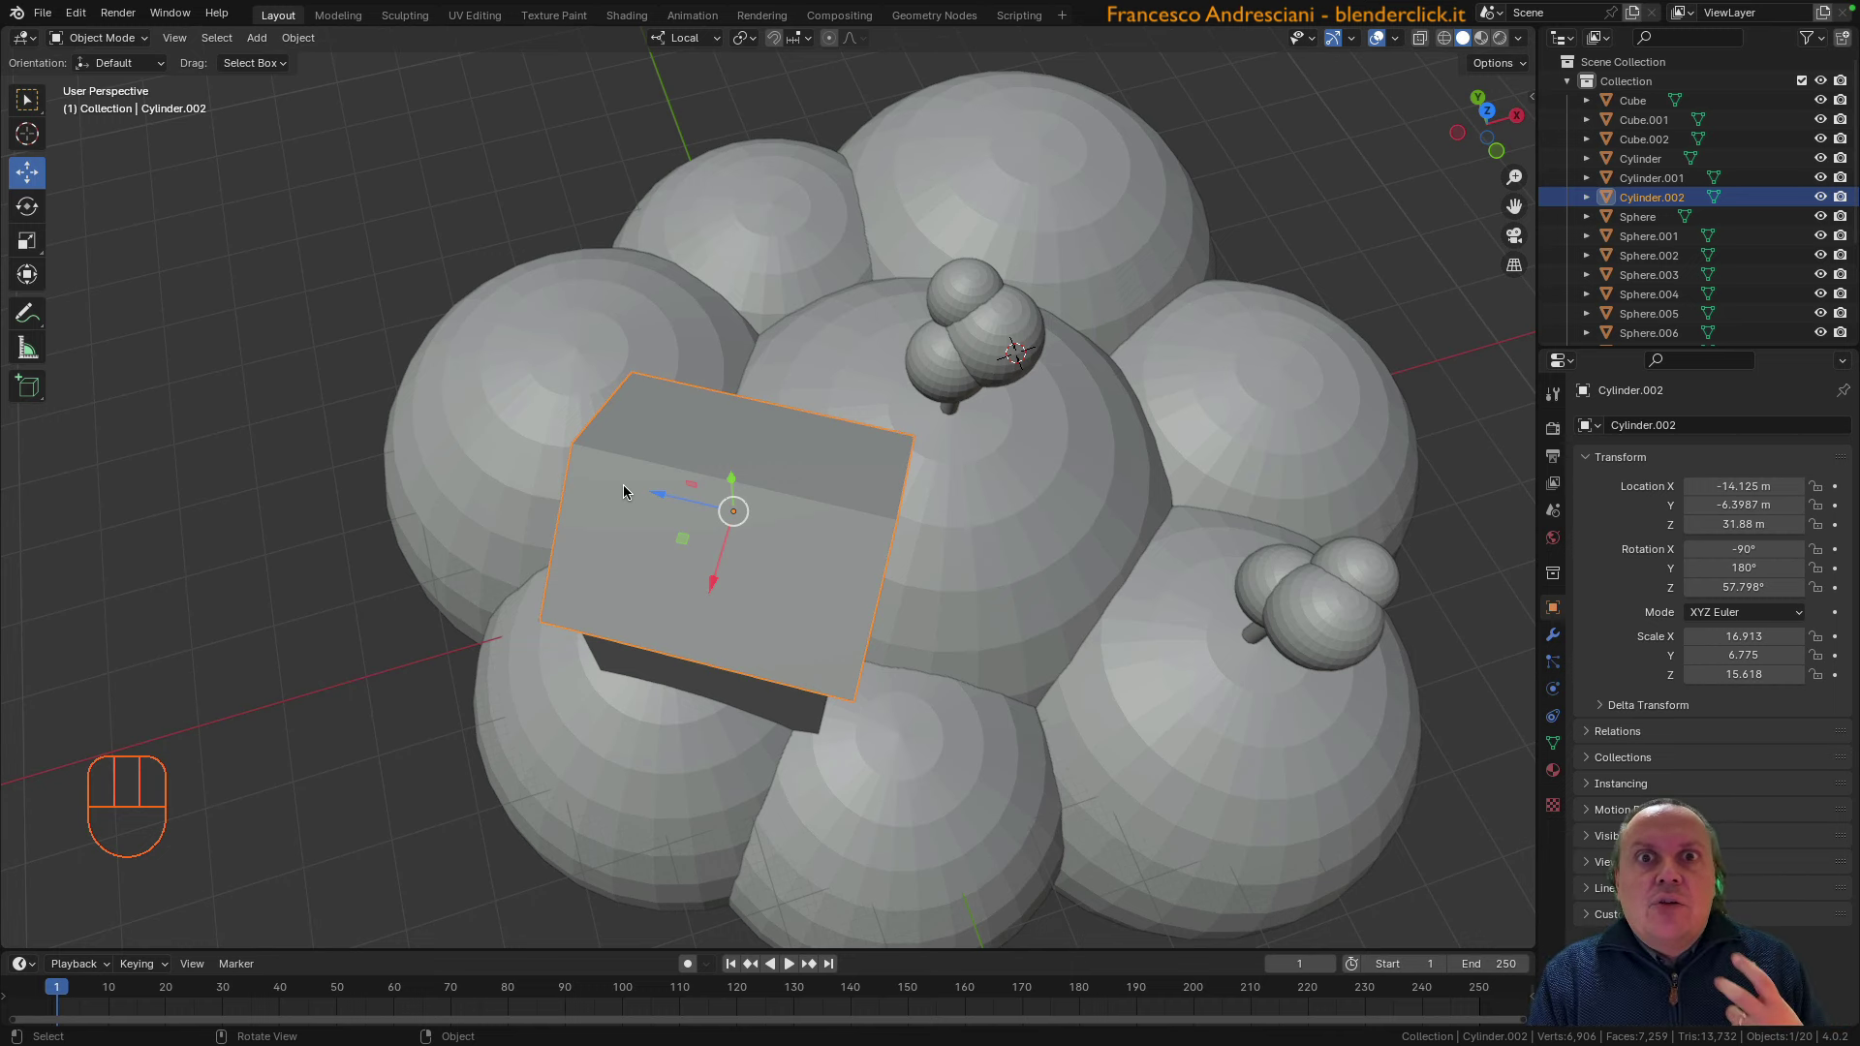
Show the sidebar Item panel listing the roof's transforms and dimensions 29.3 × 10.2 × 31.2 m
{"action": "key", "text": "n"}
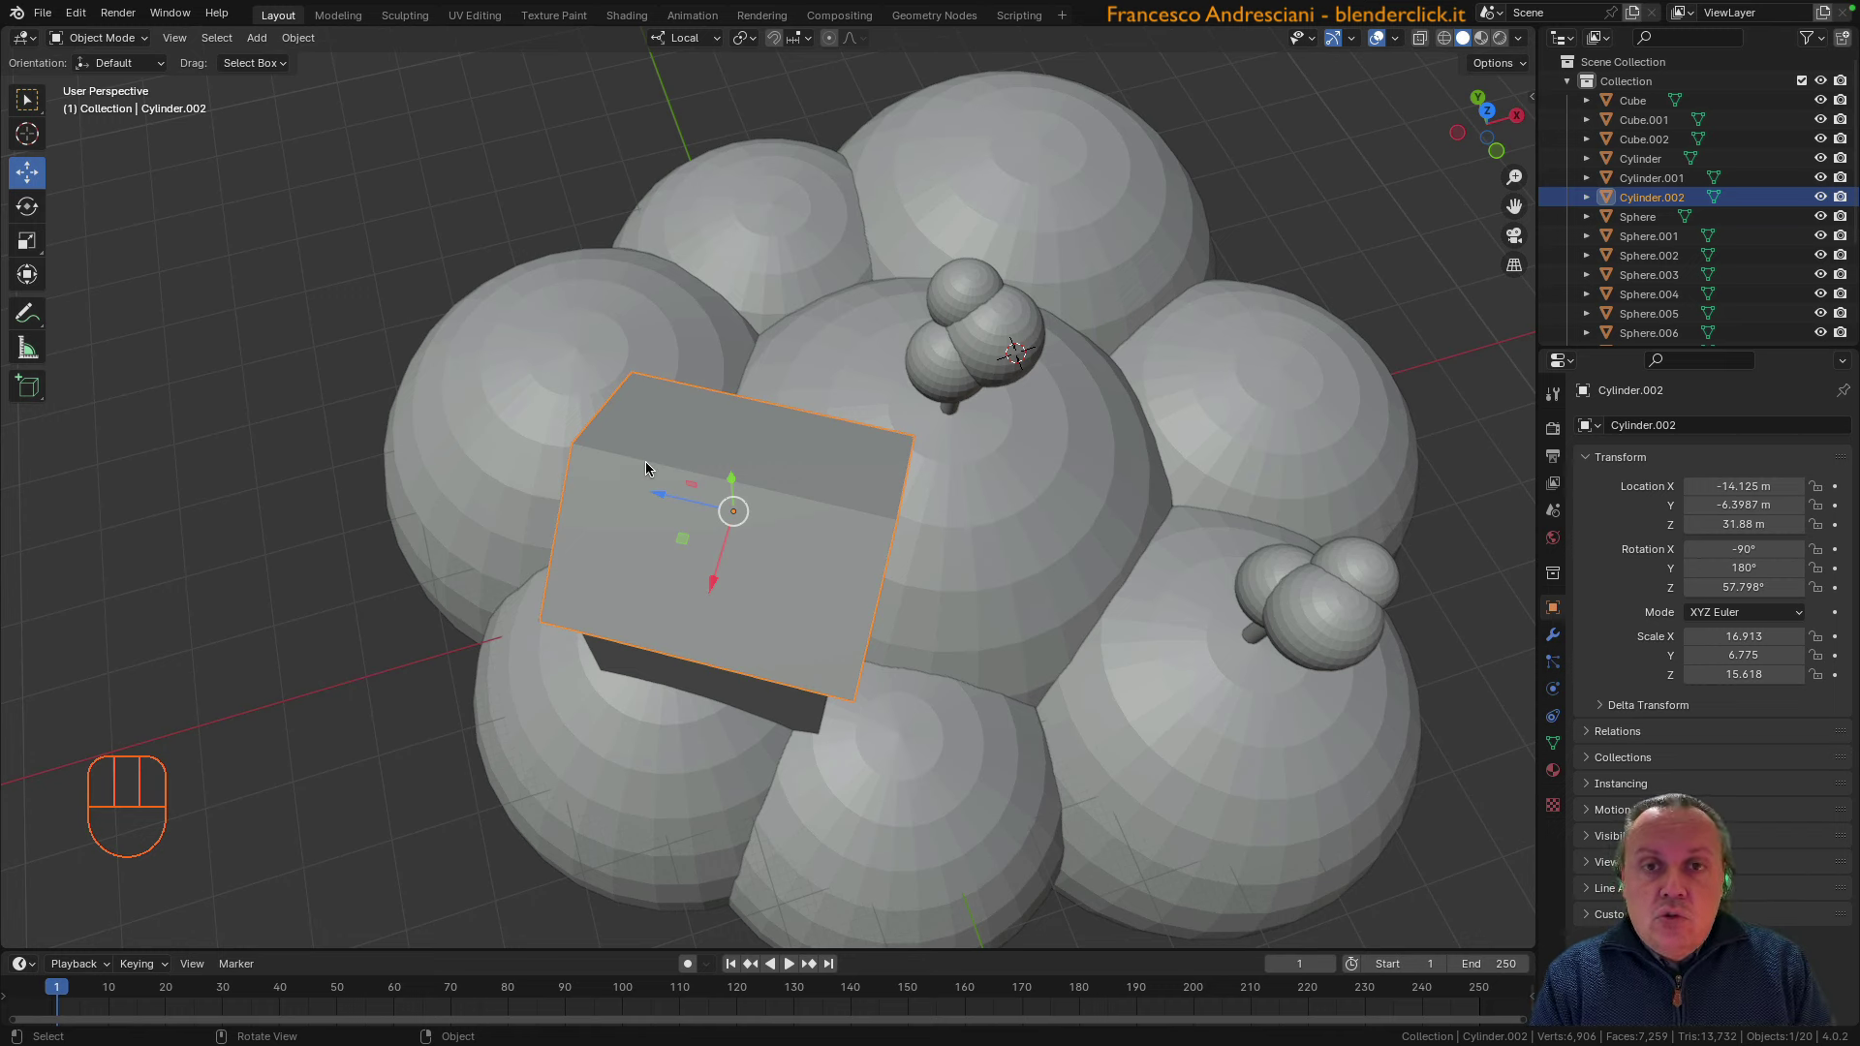
{"action": "key", "text": "n"}
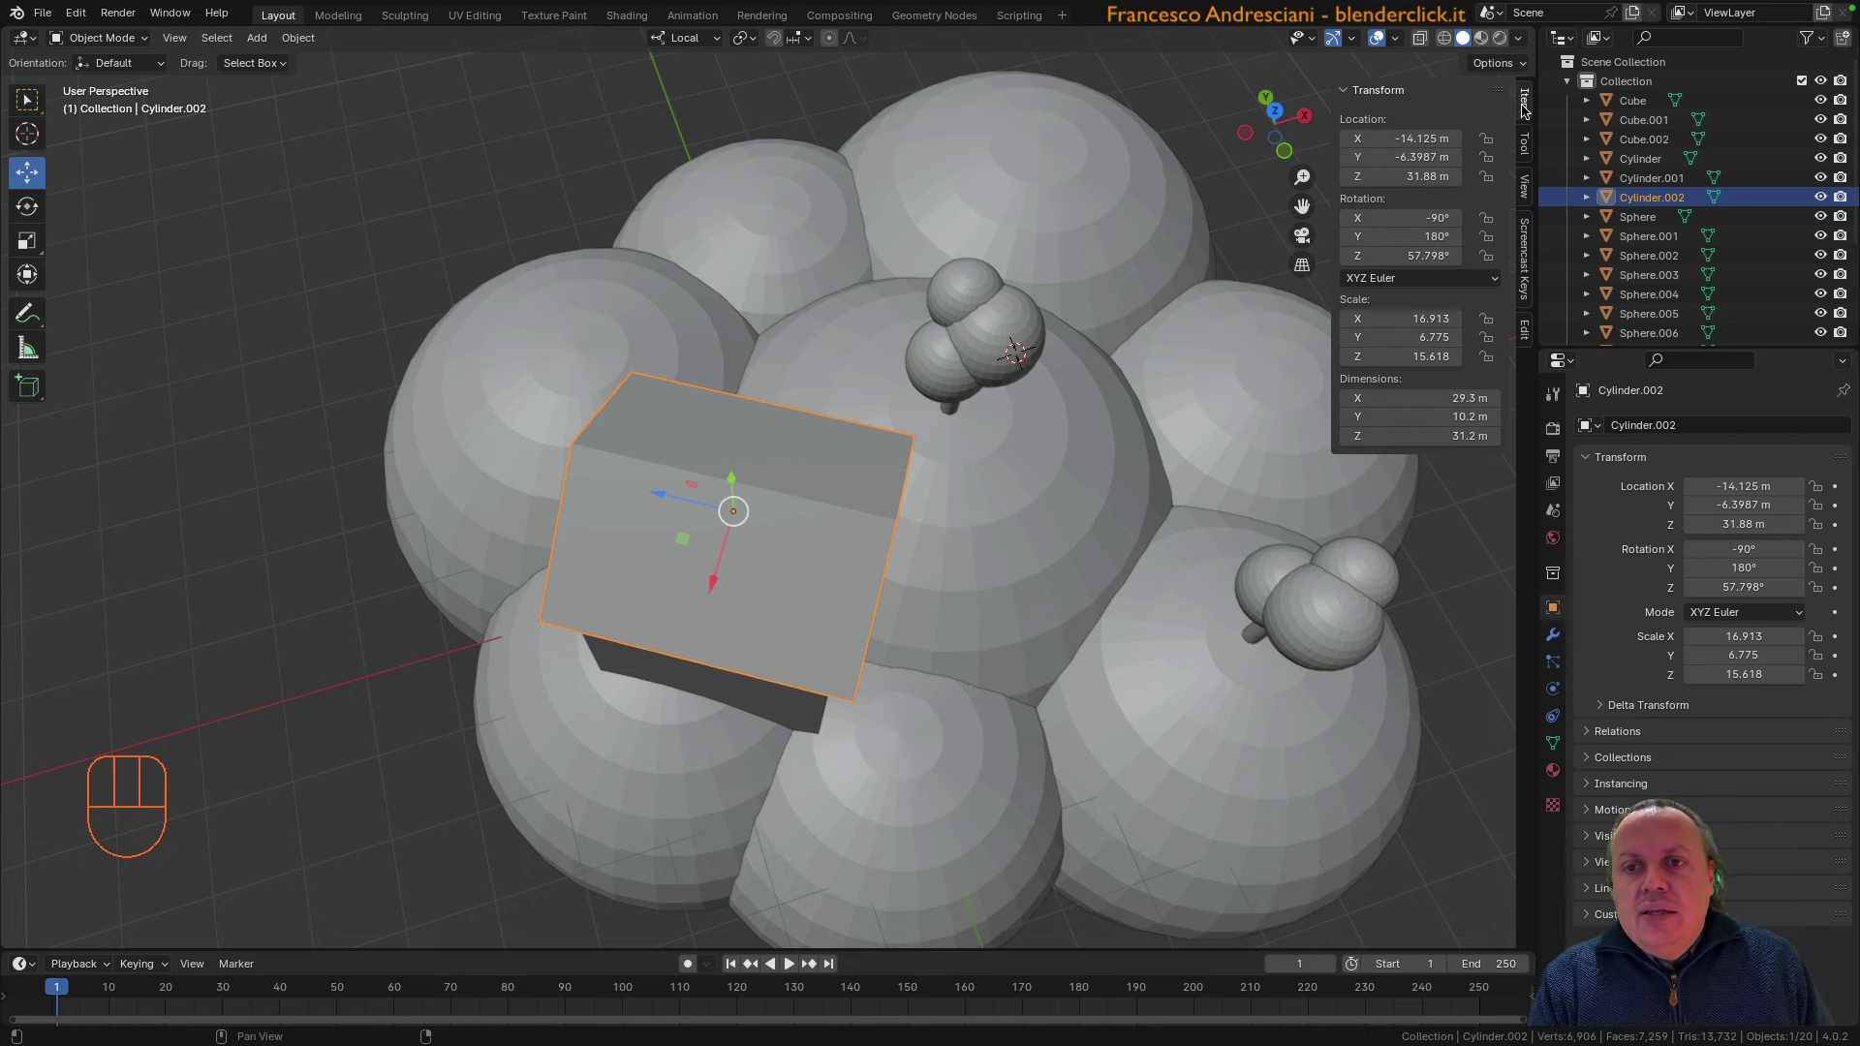
{"action": "left_click", "coordinate": [1529, 107]}
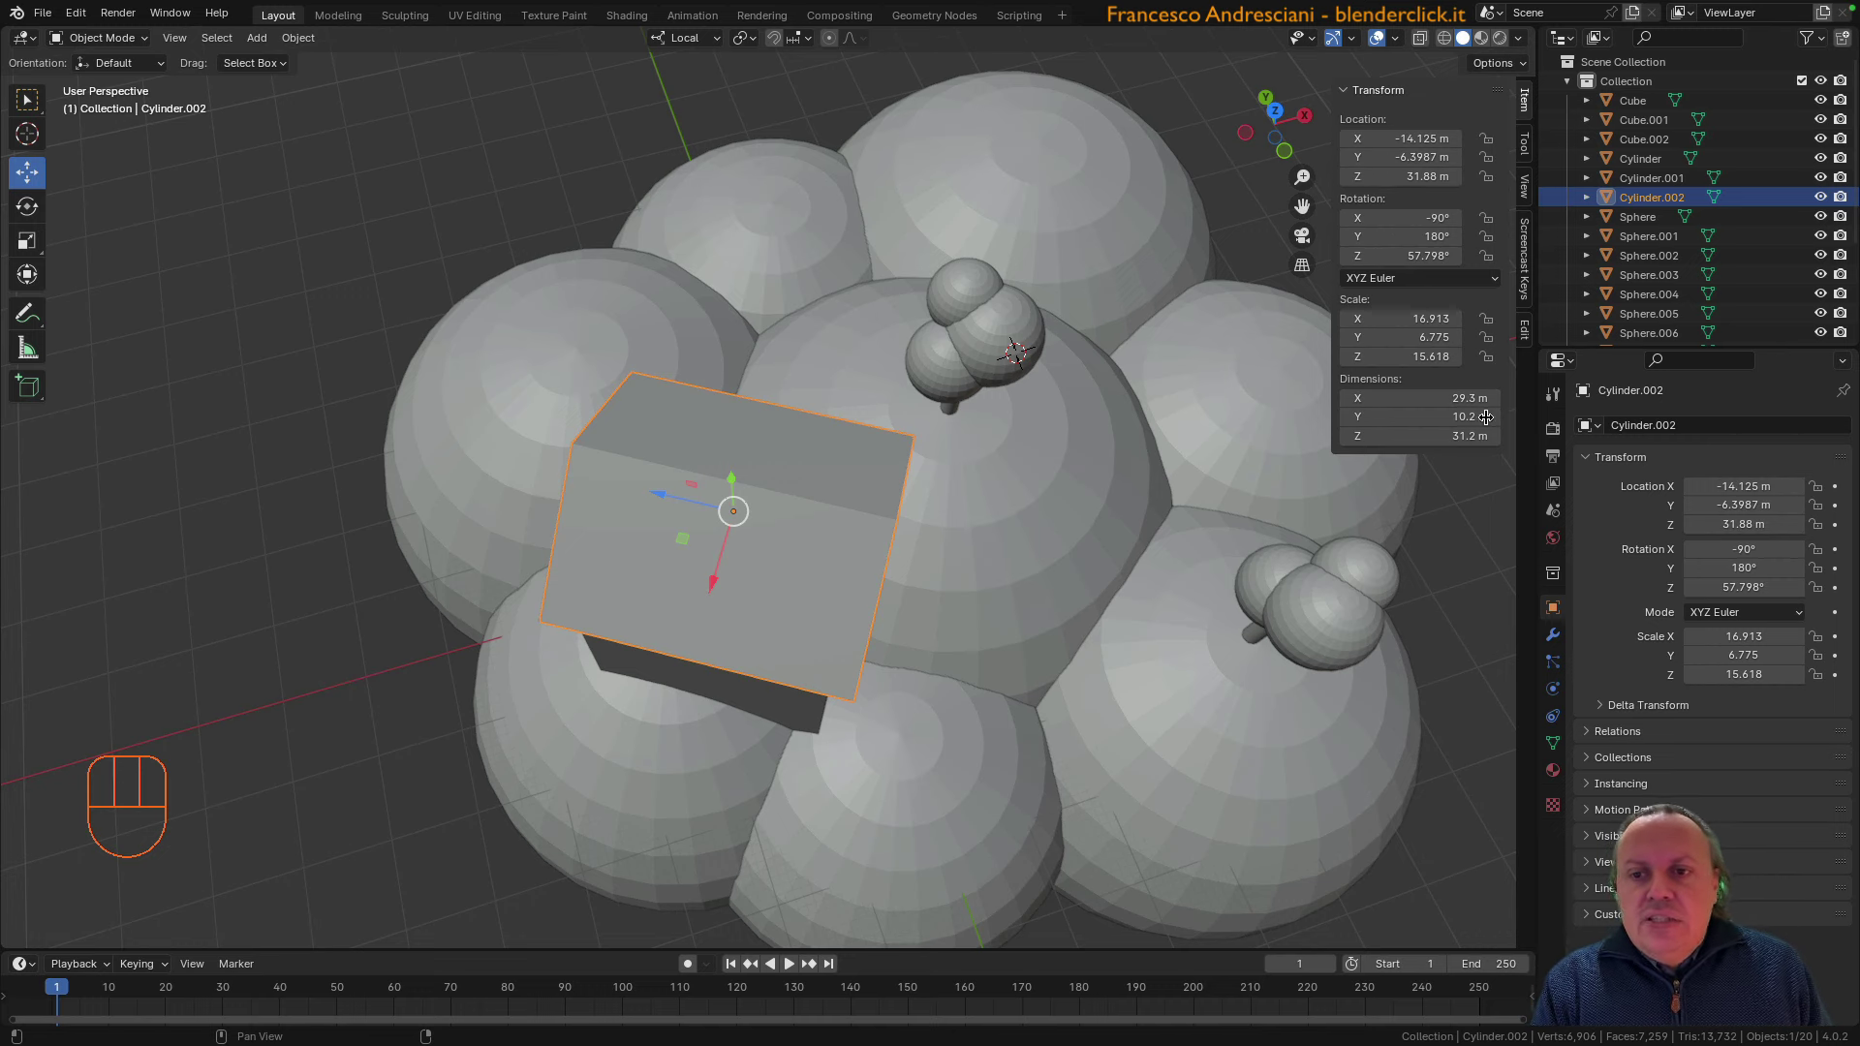
{"action": "left_click_drag", "start_coordinate": [1591, 458], "coordinate": [1584, 584]}
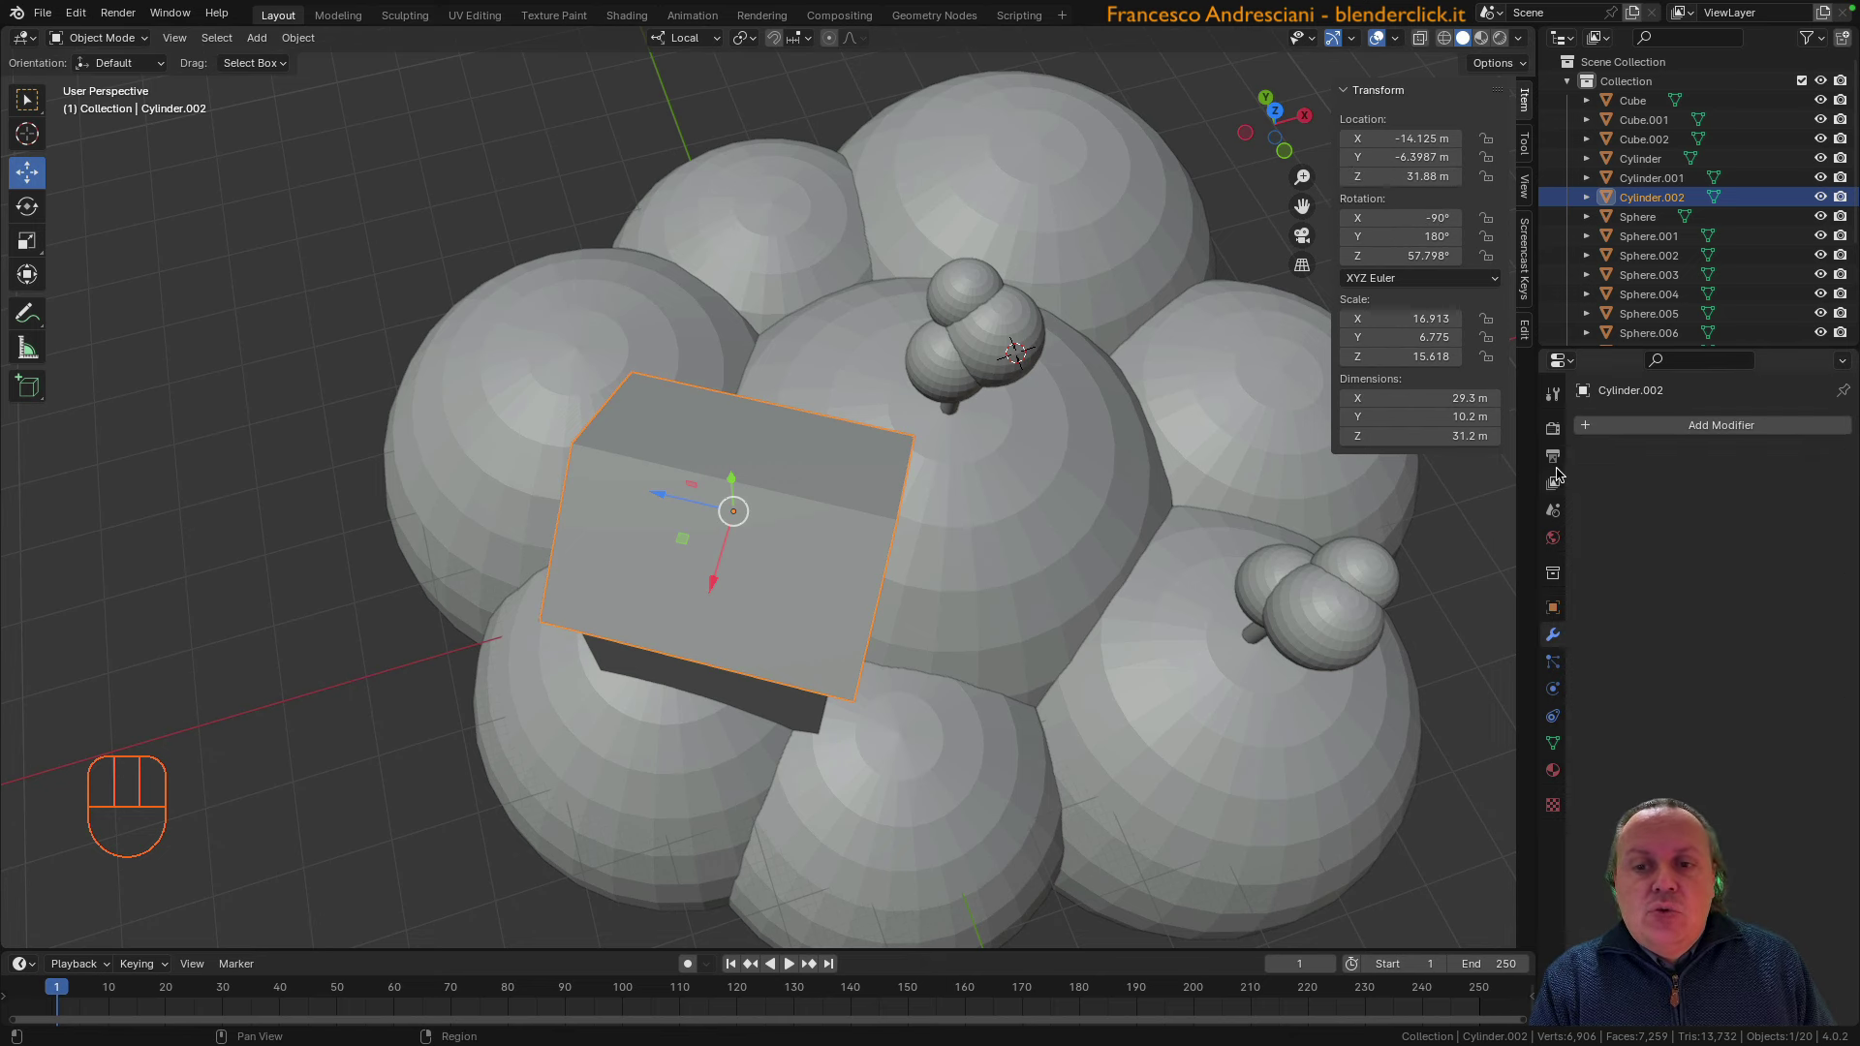
{"action": "left_click", "coordinate": [1559, 458]}
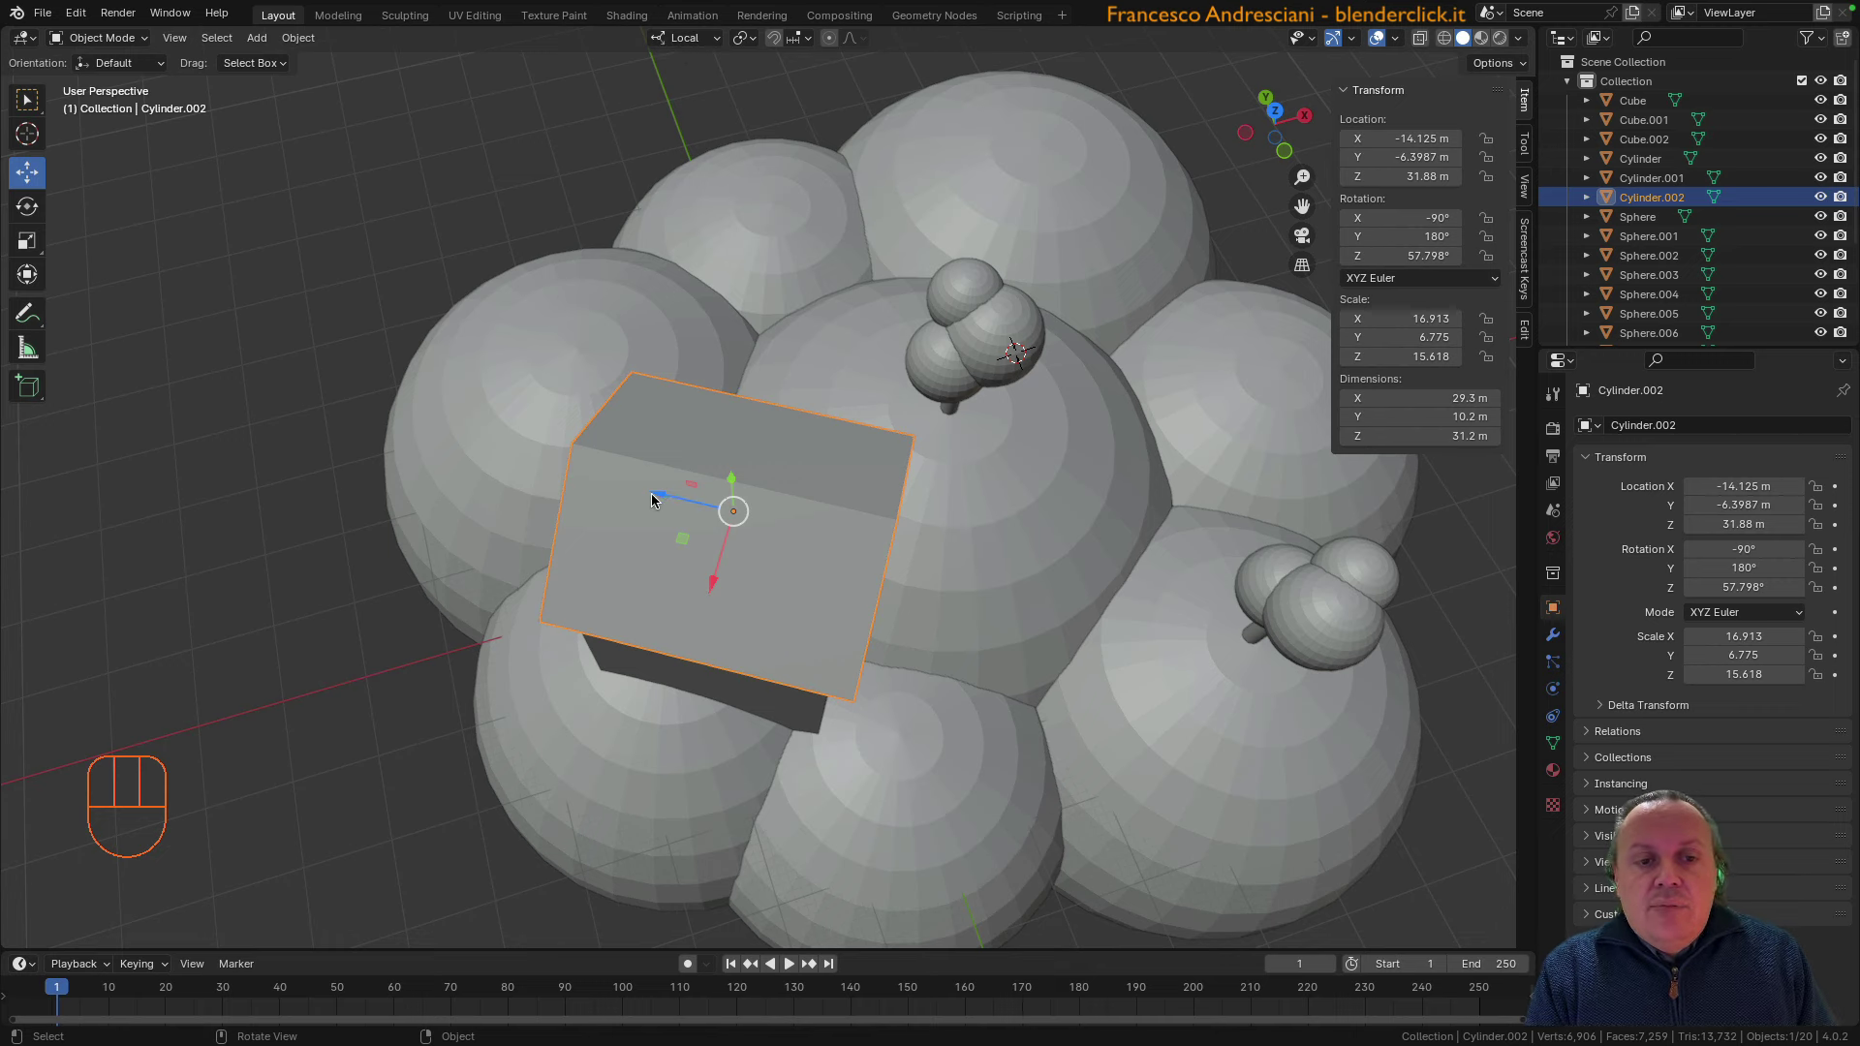
Pick the roof prism and reposition it centred on the house cube, orbiting to check
{"action": "left_click", "coordinate": [665, 496]}
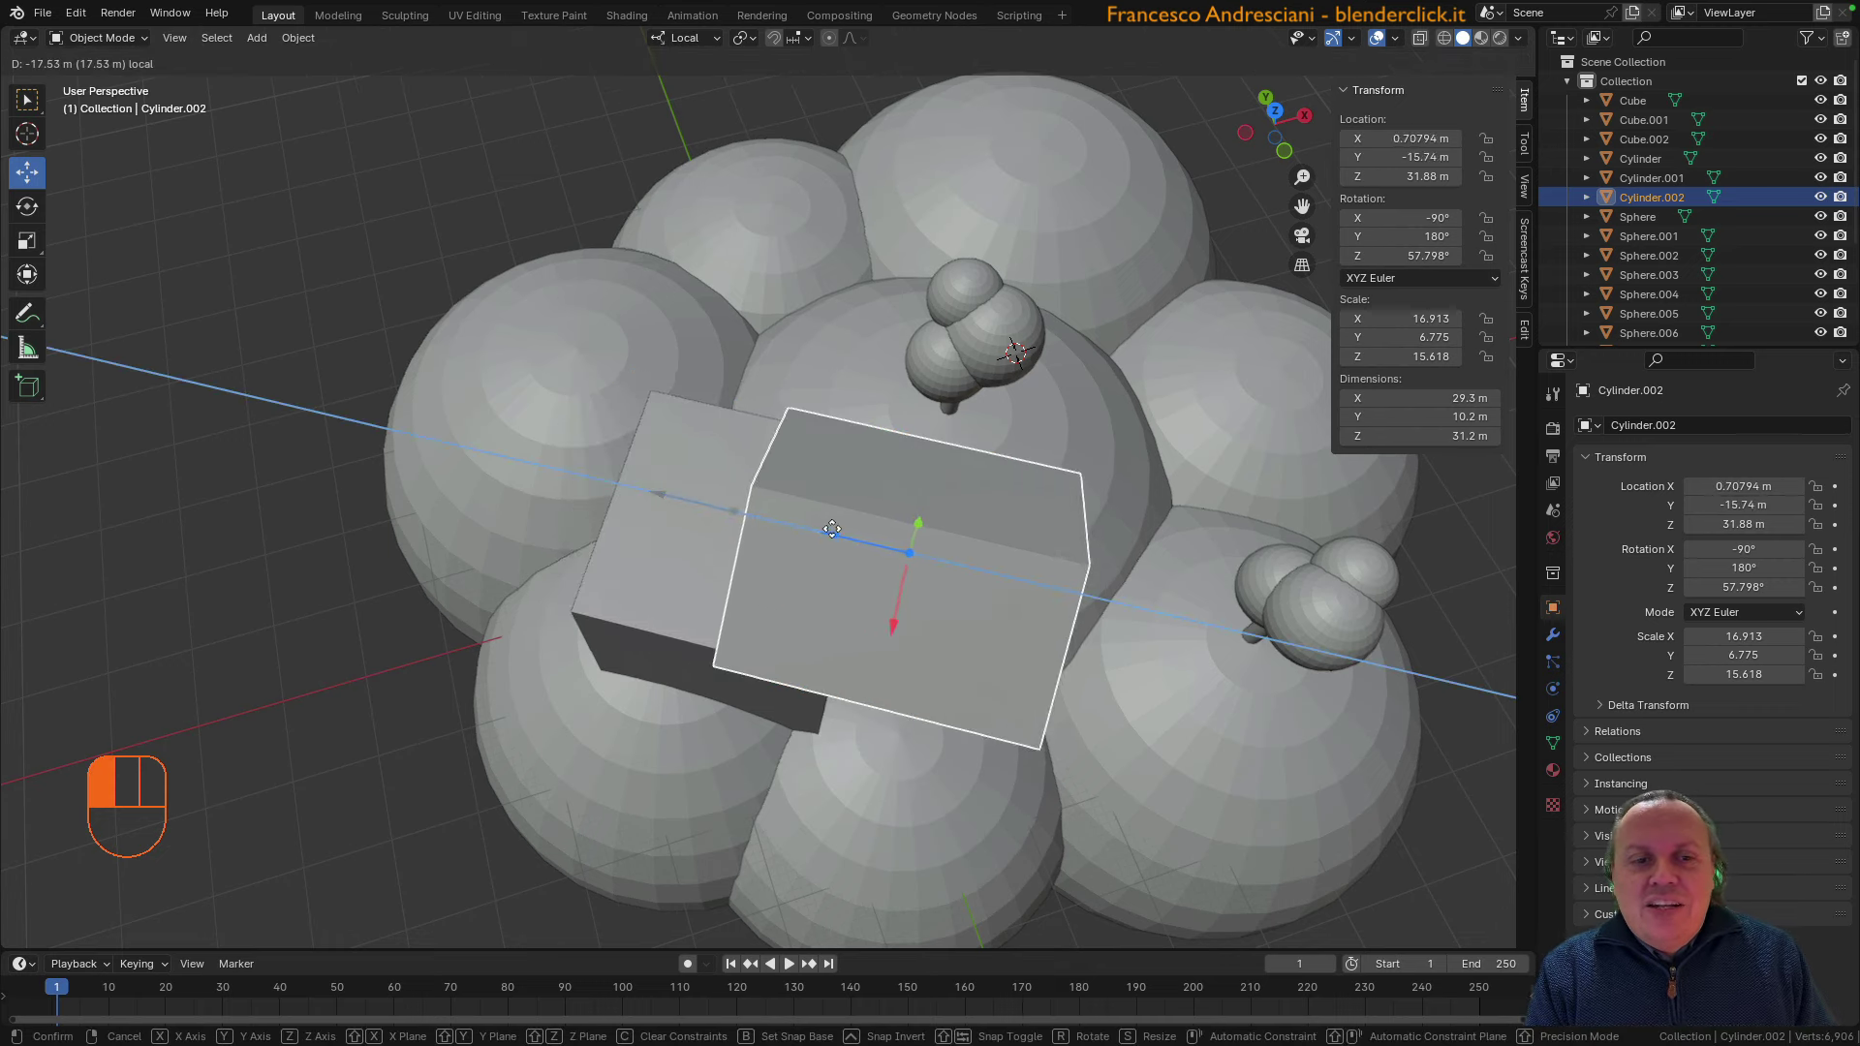
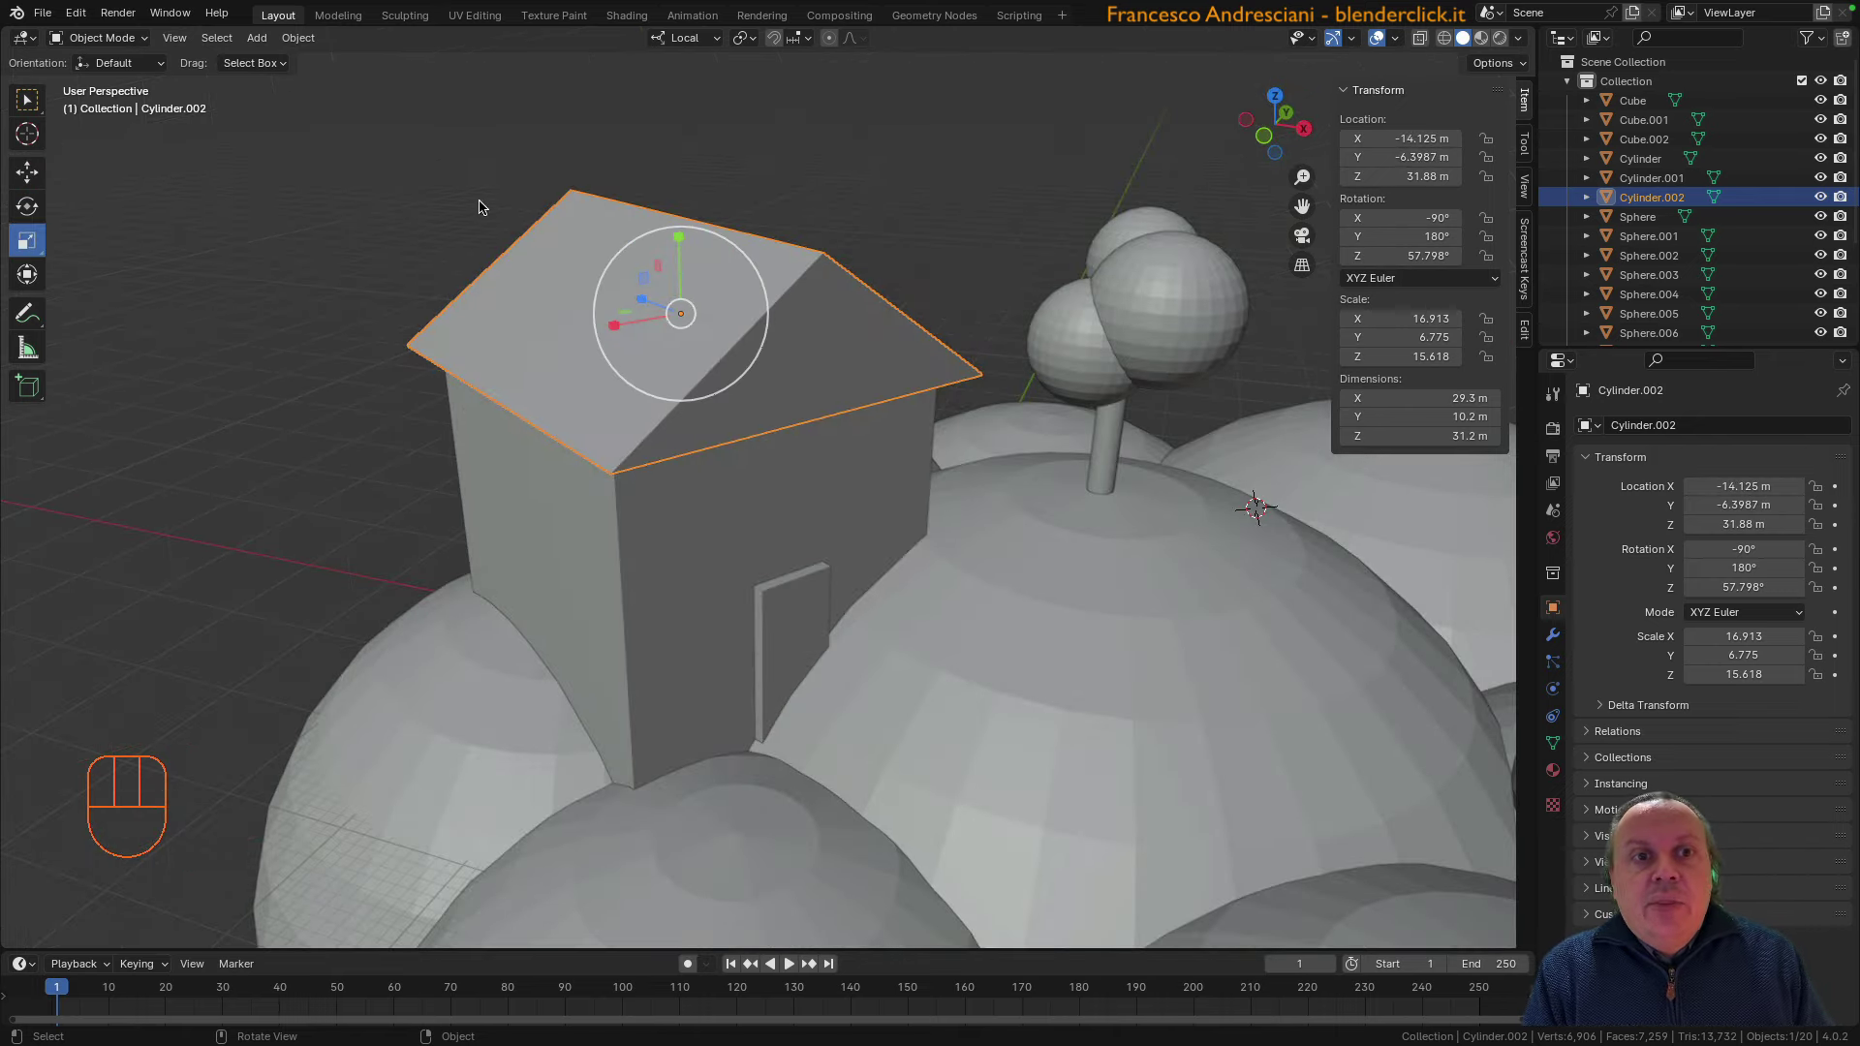
{"action": "left_click_drag", "start_coordinate": [629, 281], "coordinate": [598, 374]}
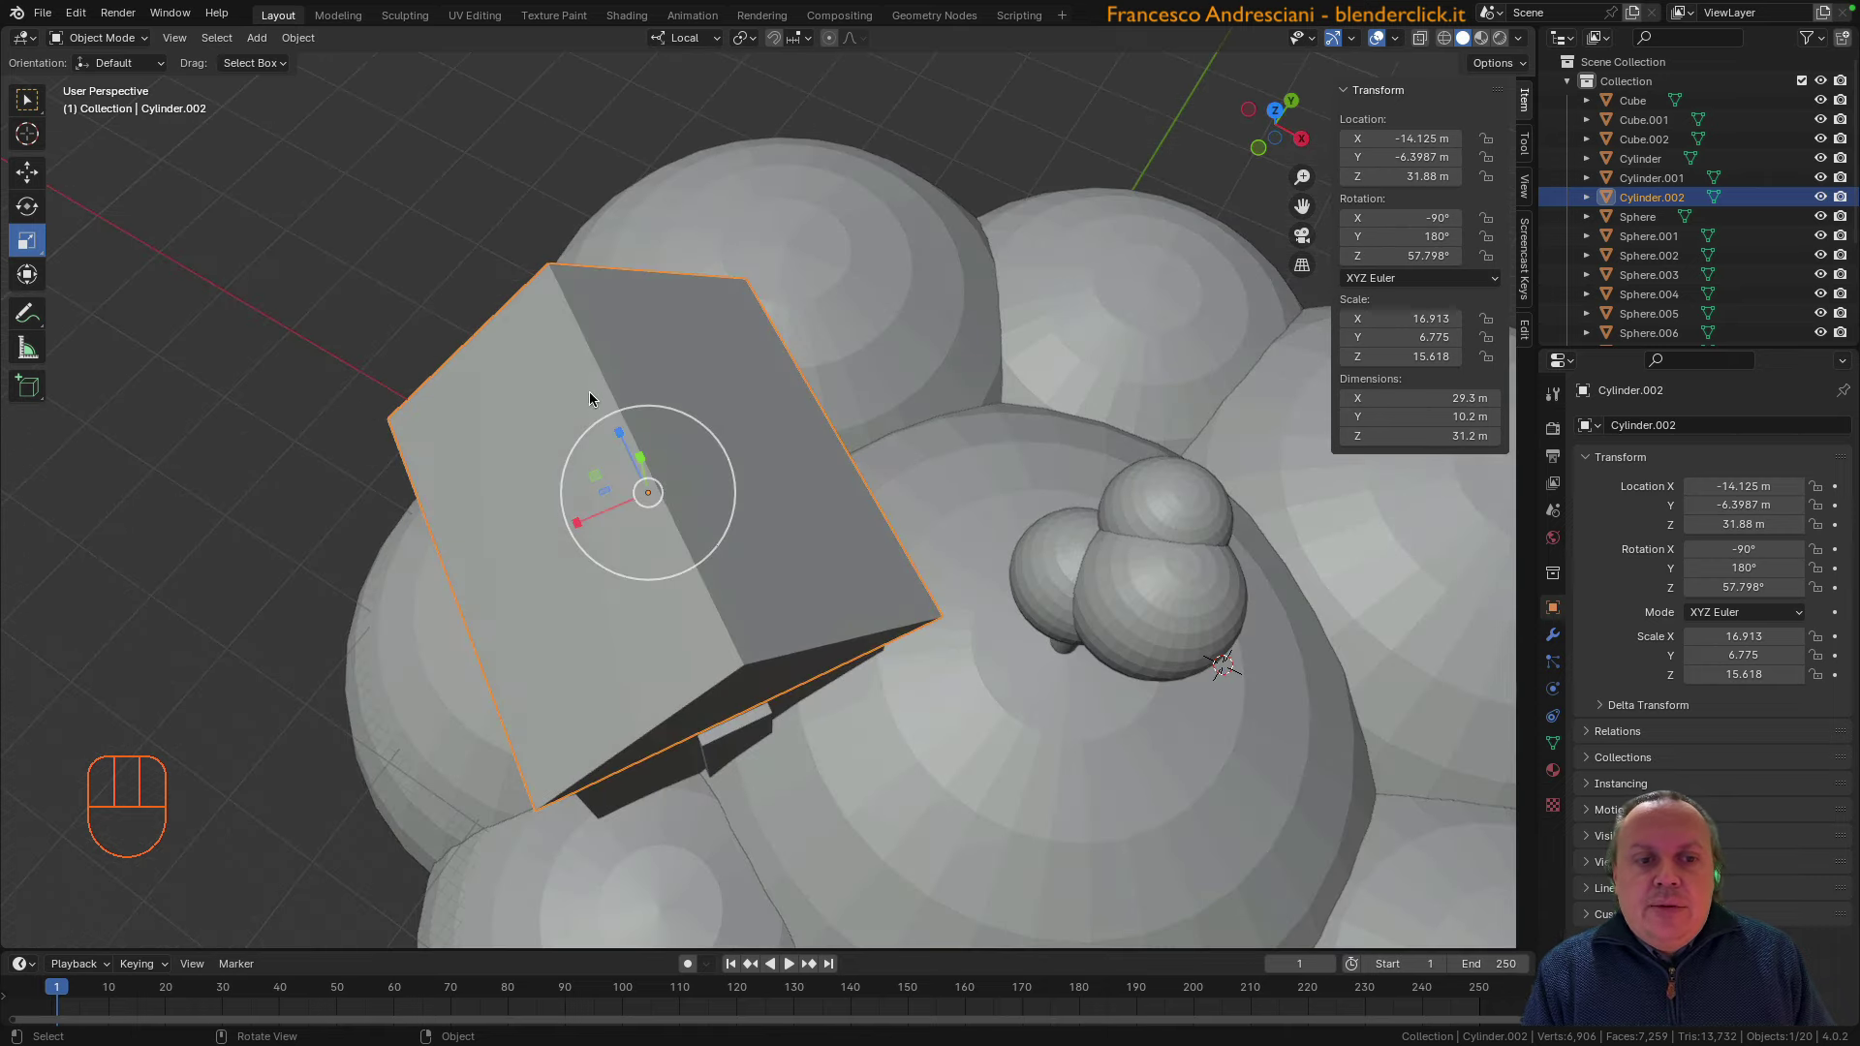
{"action": "left_click_drag", "start_coordinate": [579, 522], "coordinate": [572, 519]}
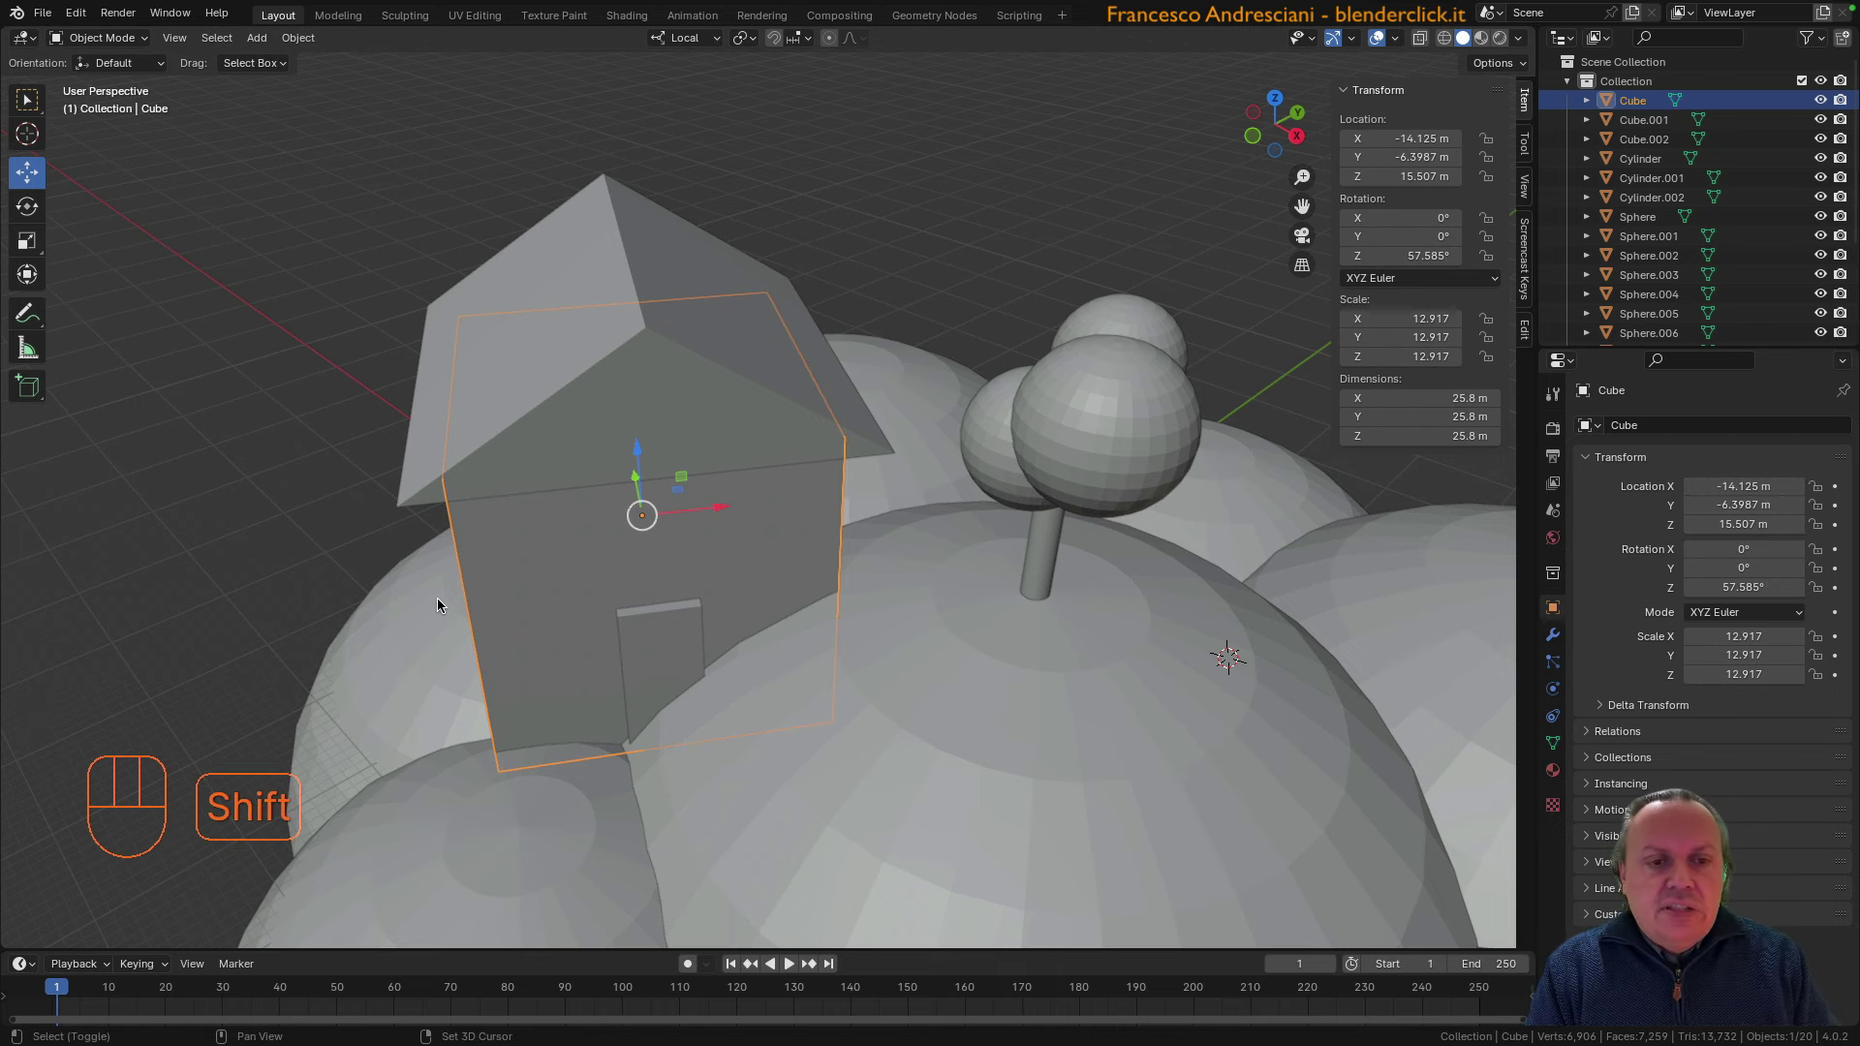
Duplicate the house cube as Cube.003, shrink it to scale 2.726 and place it on the house wall
{"action": "key", "text": "shift+d"}
{"action": "key", "text": "s"}
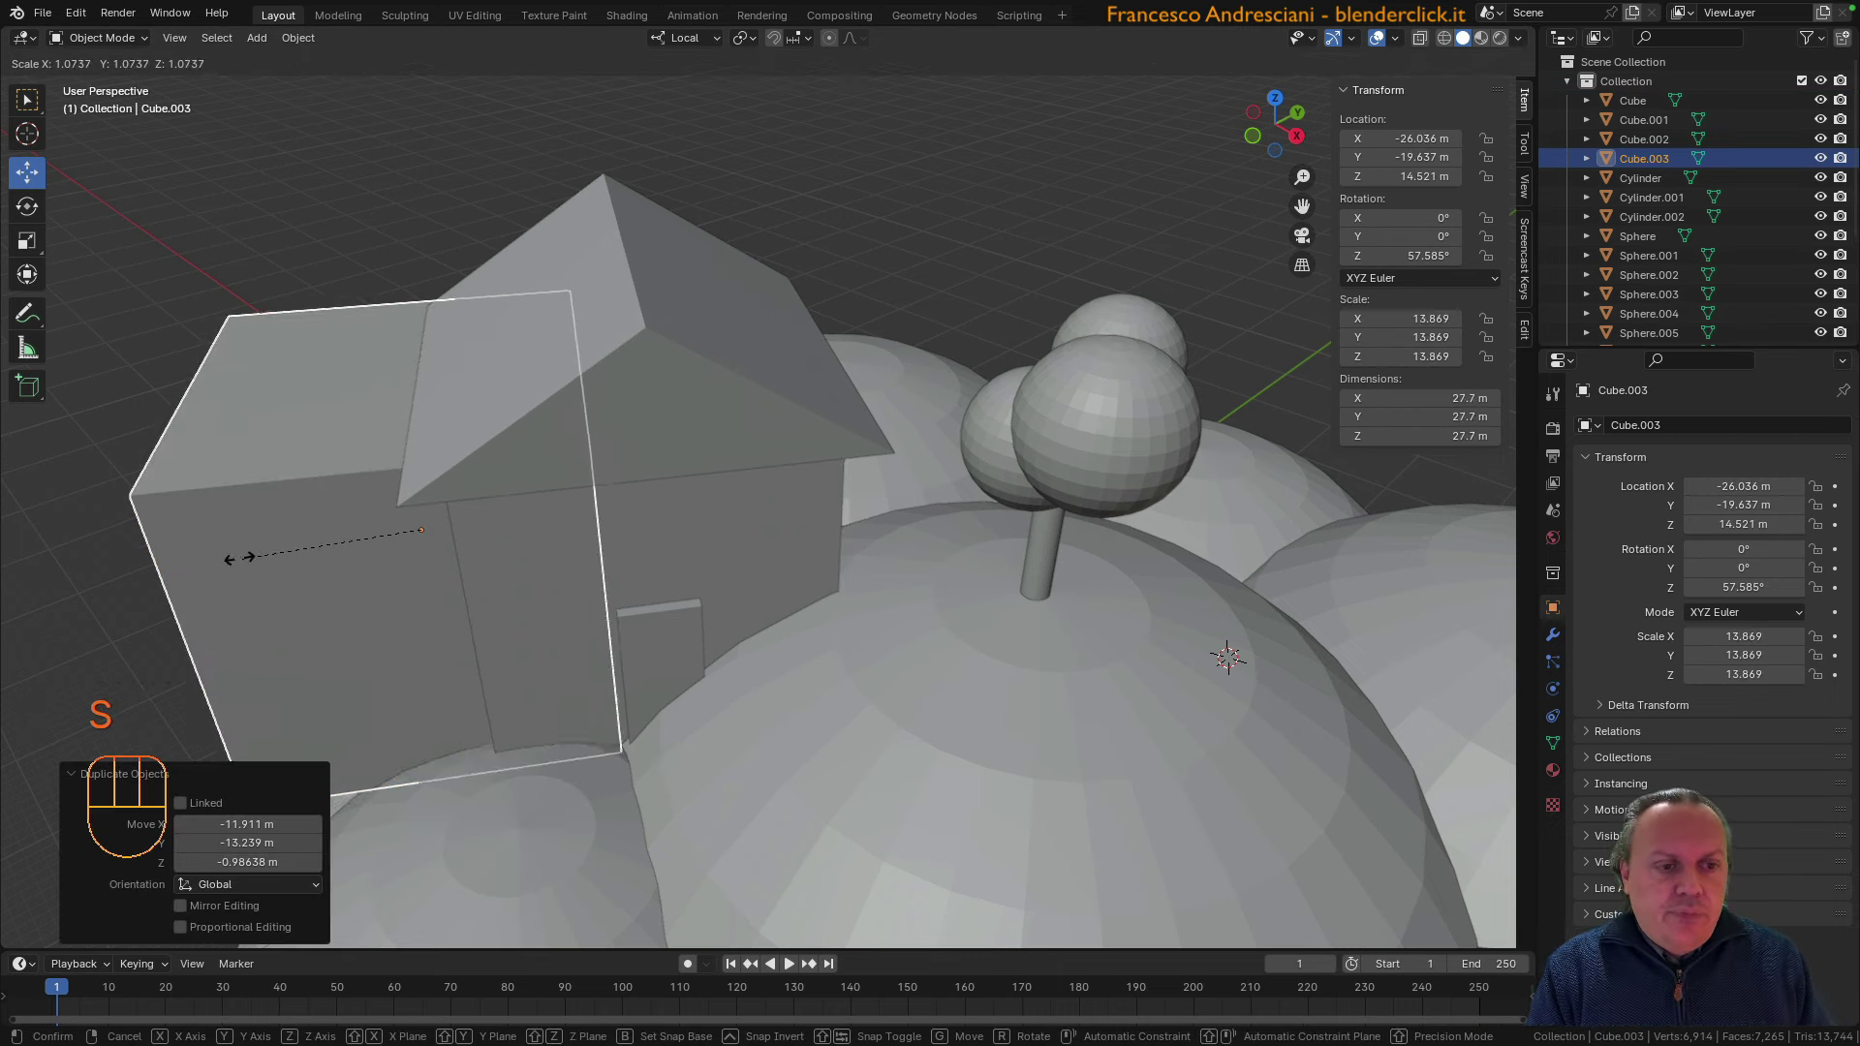
{"action": "left_click_drag", "start_coordinate": [510, 525], "coordinate": [828, 563]}
{"action": "left_click_drag", "start_coordinate": [660, 458], "coordinate": [356, 426]}
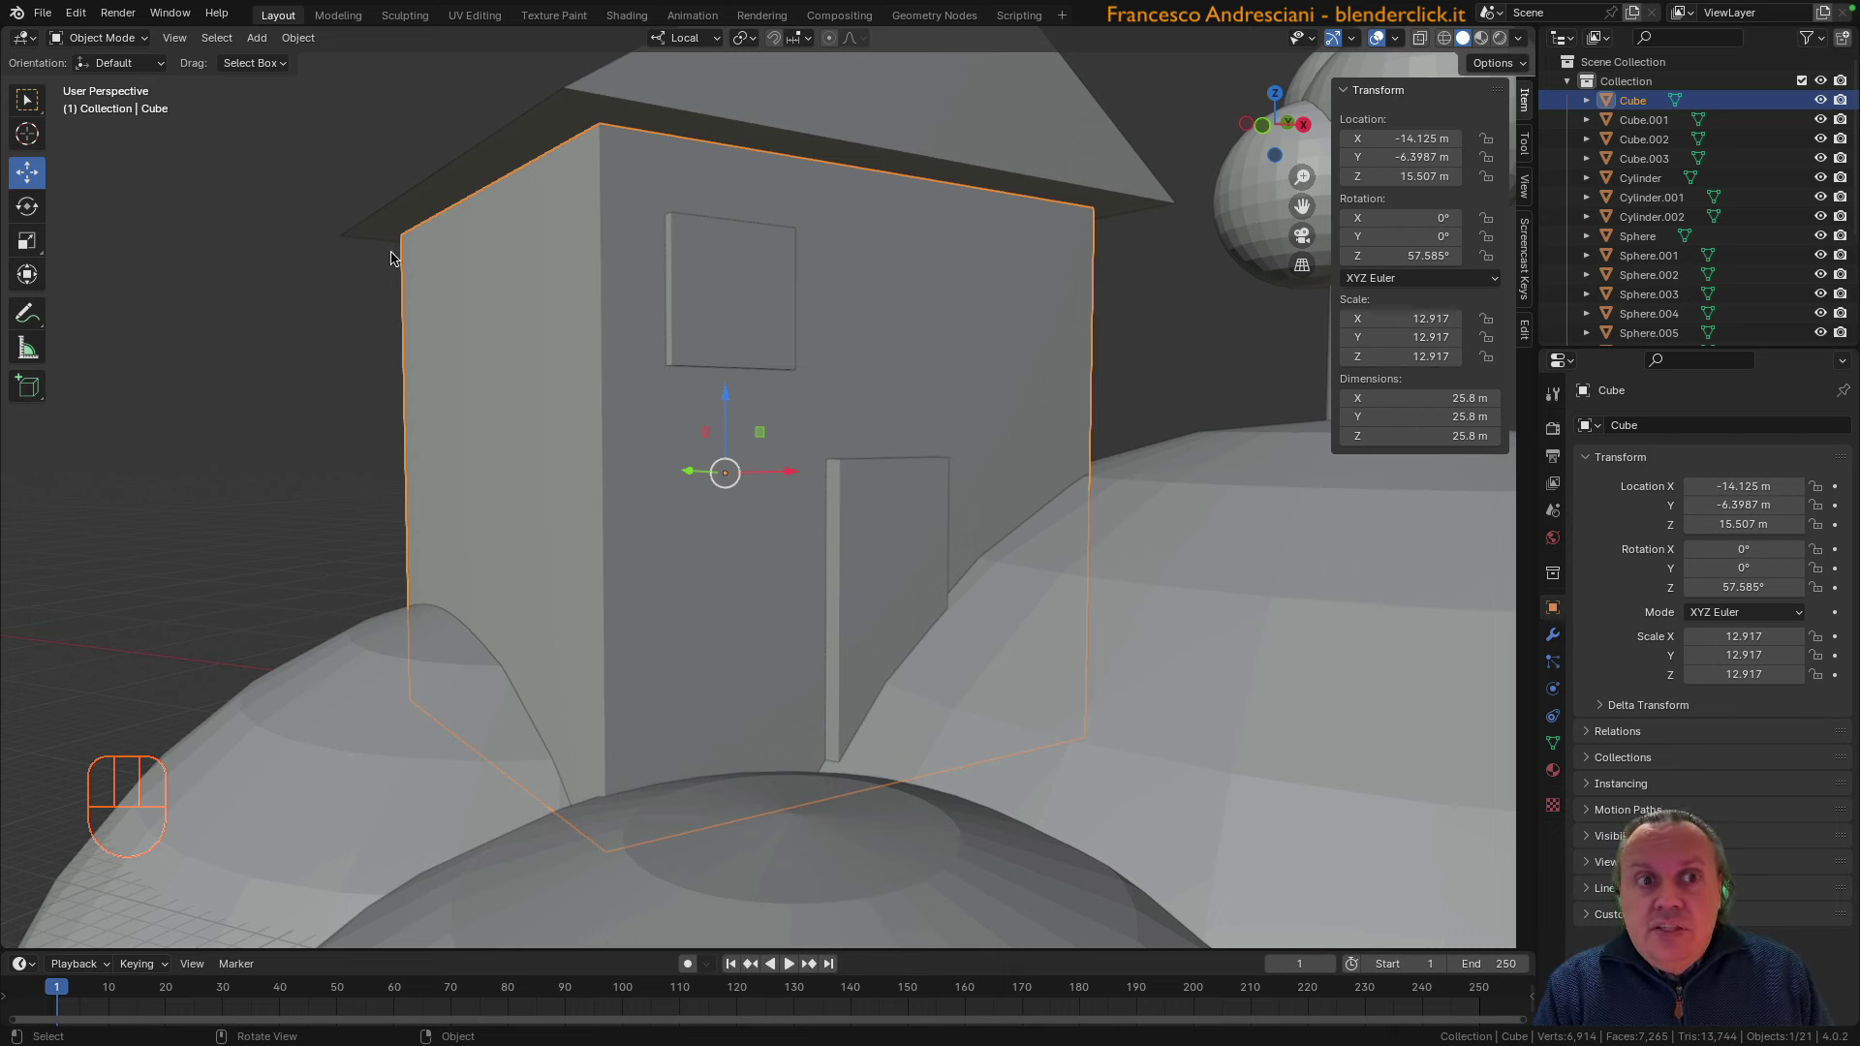
{"action": "left_click_drag", "start_coordinate": [679, 42], "coordinate": [357, 444]}
Set orientation to Global, add a new small cube Cube.004 and move it toward the house
{"action": "left_click", "coordinate": [310, 435]}
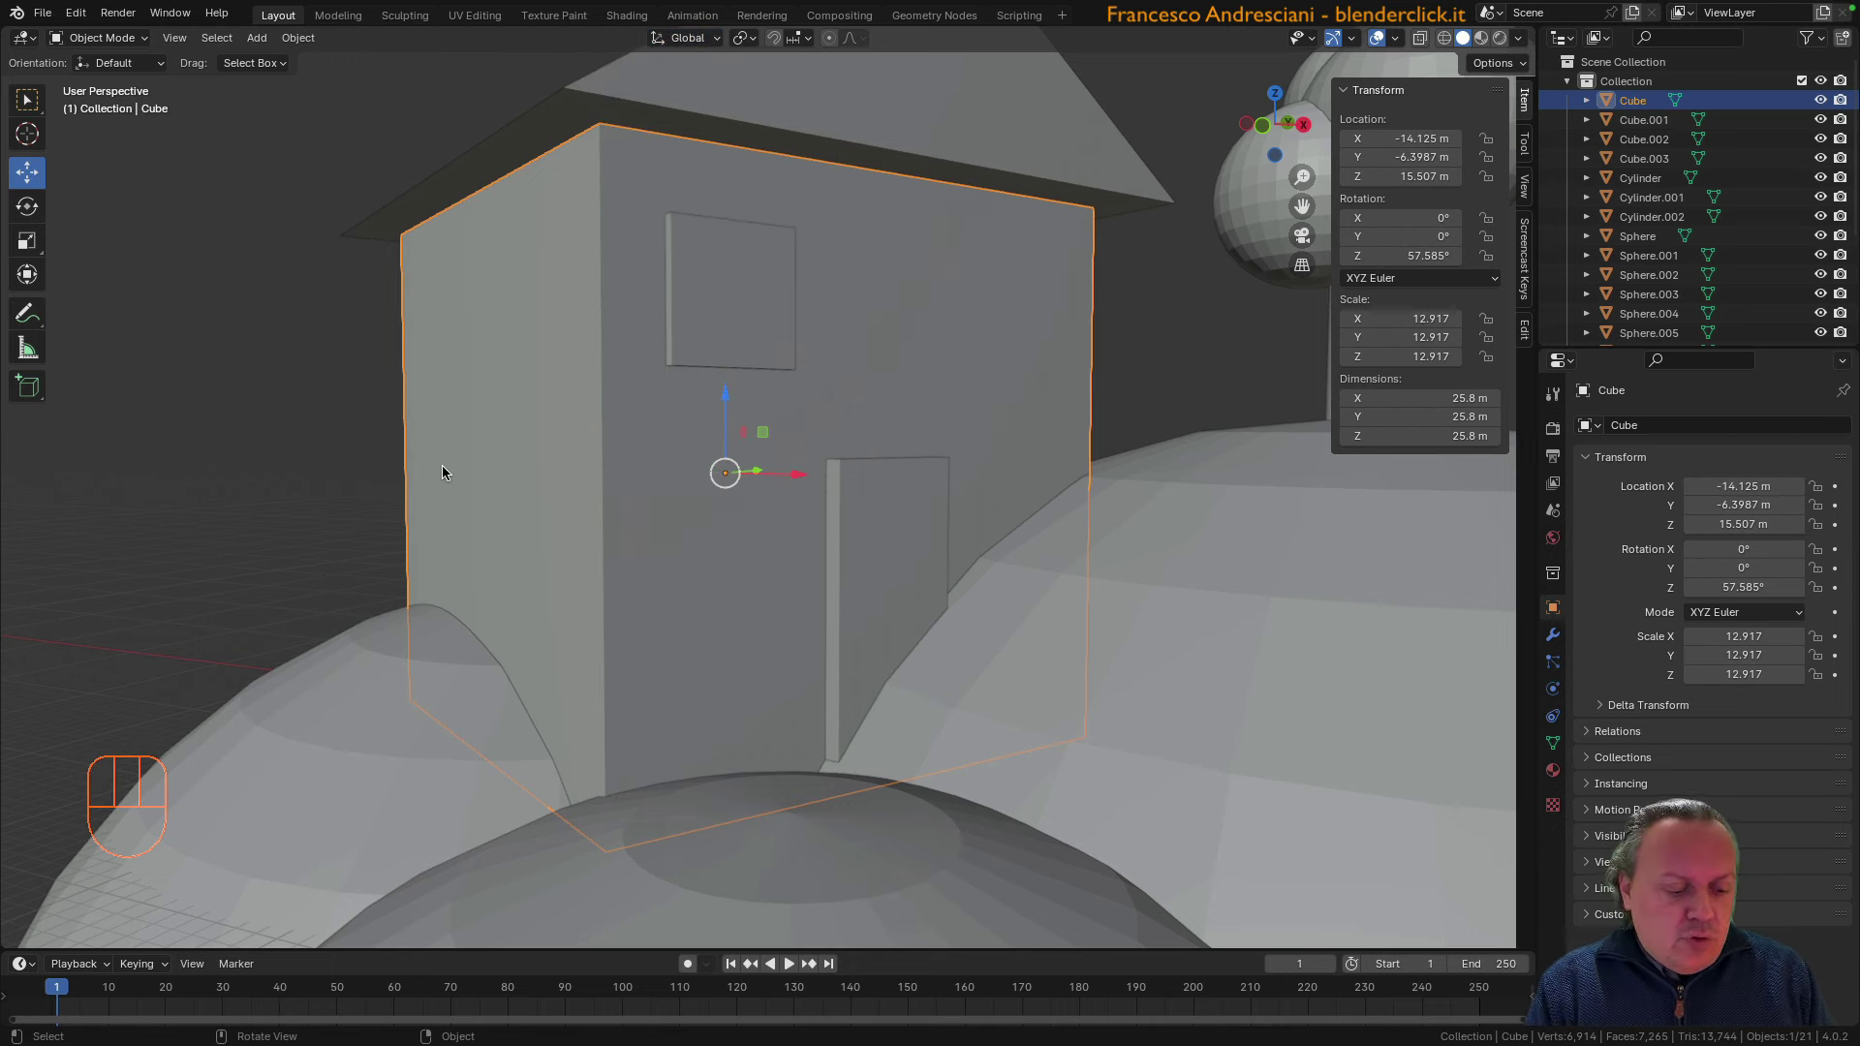
{"action": "key", "text": "shift+d"}
{"action": "scroll", "scroll_direction": "up", "scroll_amount": 3}
{"action": "left_click_drag", "start_coordinate": [622, 478], "coordinate": [650, 503]}
{"action": "key", "text": "g"}
{"action": "left_click_drag", "start_coordinate": [892, 479], "coordinate": [943, 470]}
{"action": "scroll", "scroll_direction": "down", "scroll_amount": 3}
{"action": "key", "text": "g"}
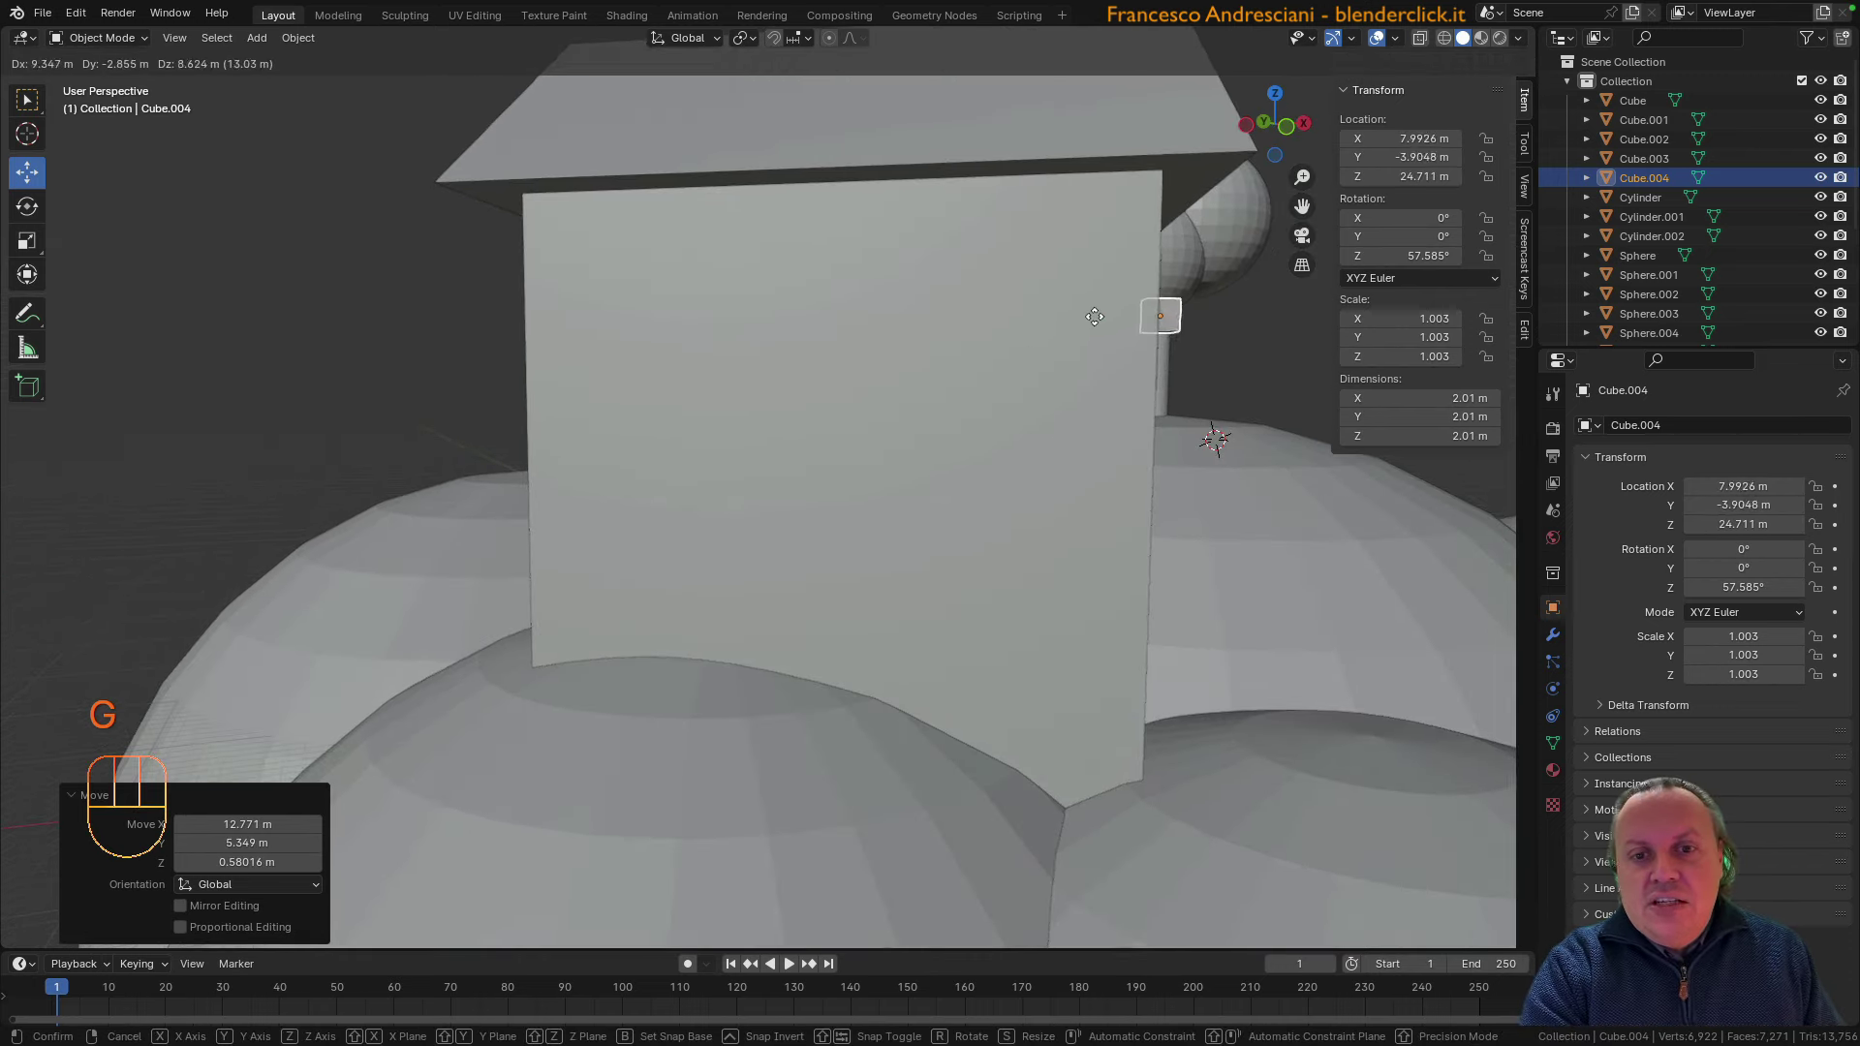
Slide the cube onto the front wall beside the first window and enlarge it to scale 2.015
{"action": "scroll", "scroll_direction": "up", "scroll_amount": 3}
{"action": "left_click_drag", "start_coordinate": [1019, 328], "coordinate": [1069, 432]}
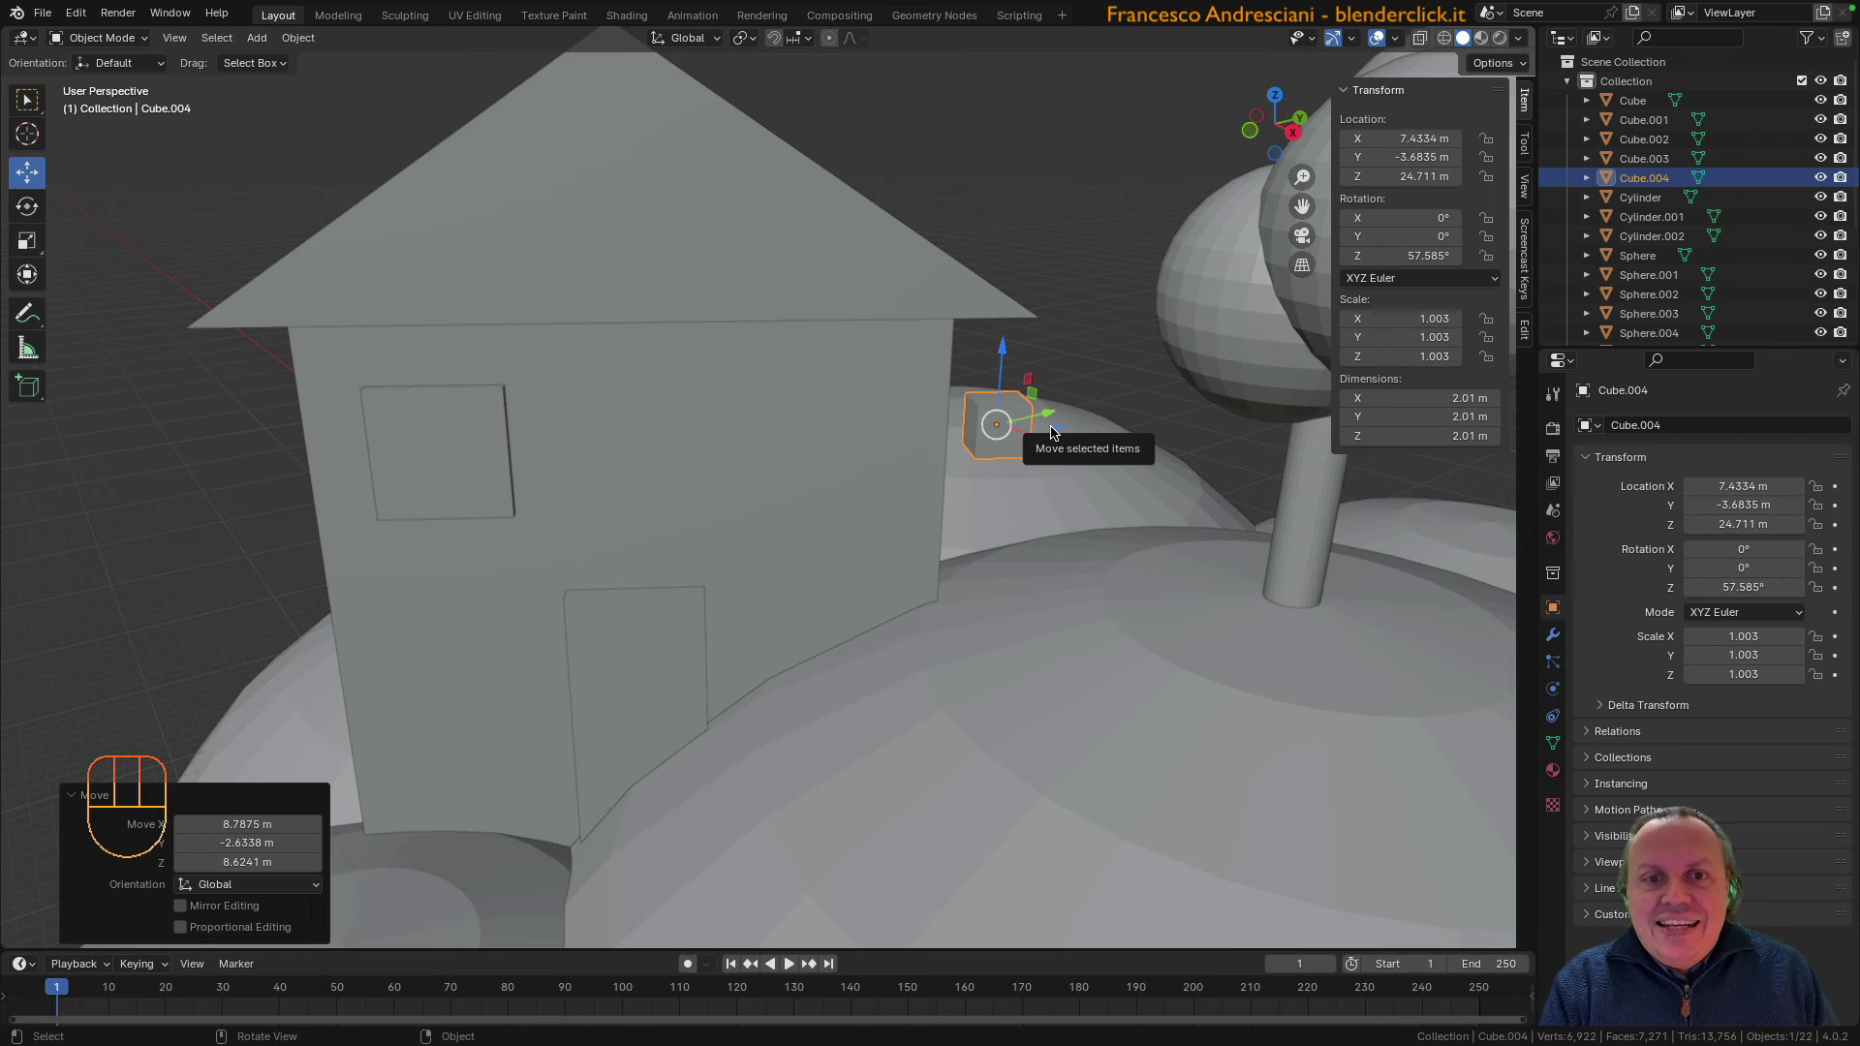
{"action": "left_click_drag", "start_coordinate": [1034, 417], "coordinate": [891, 480]}
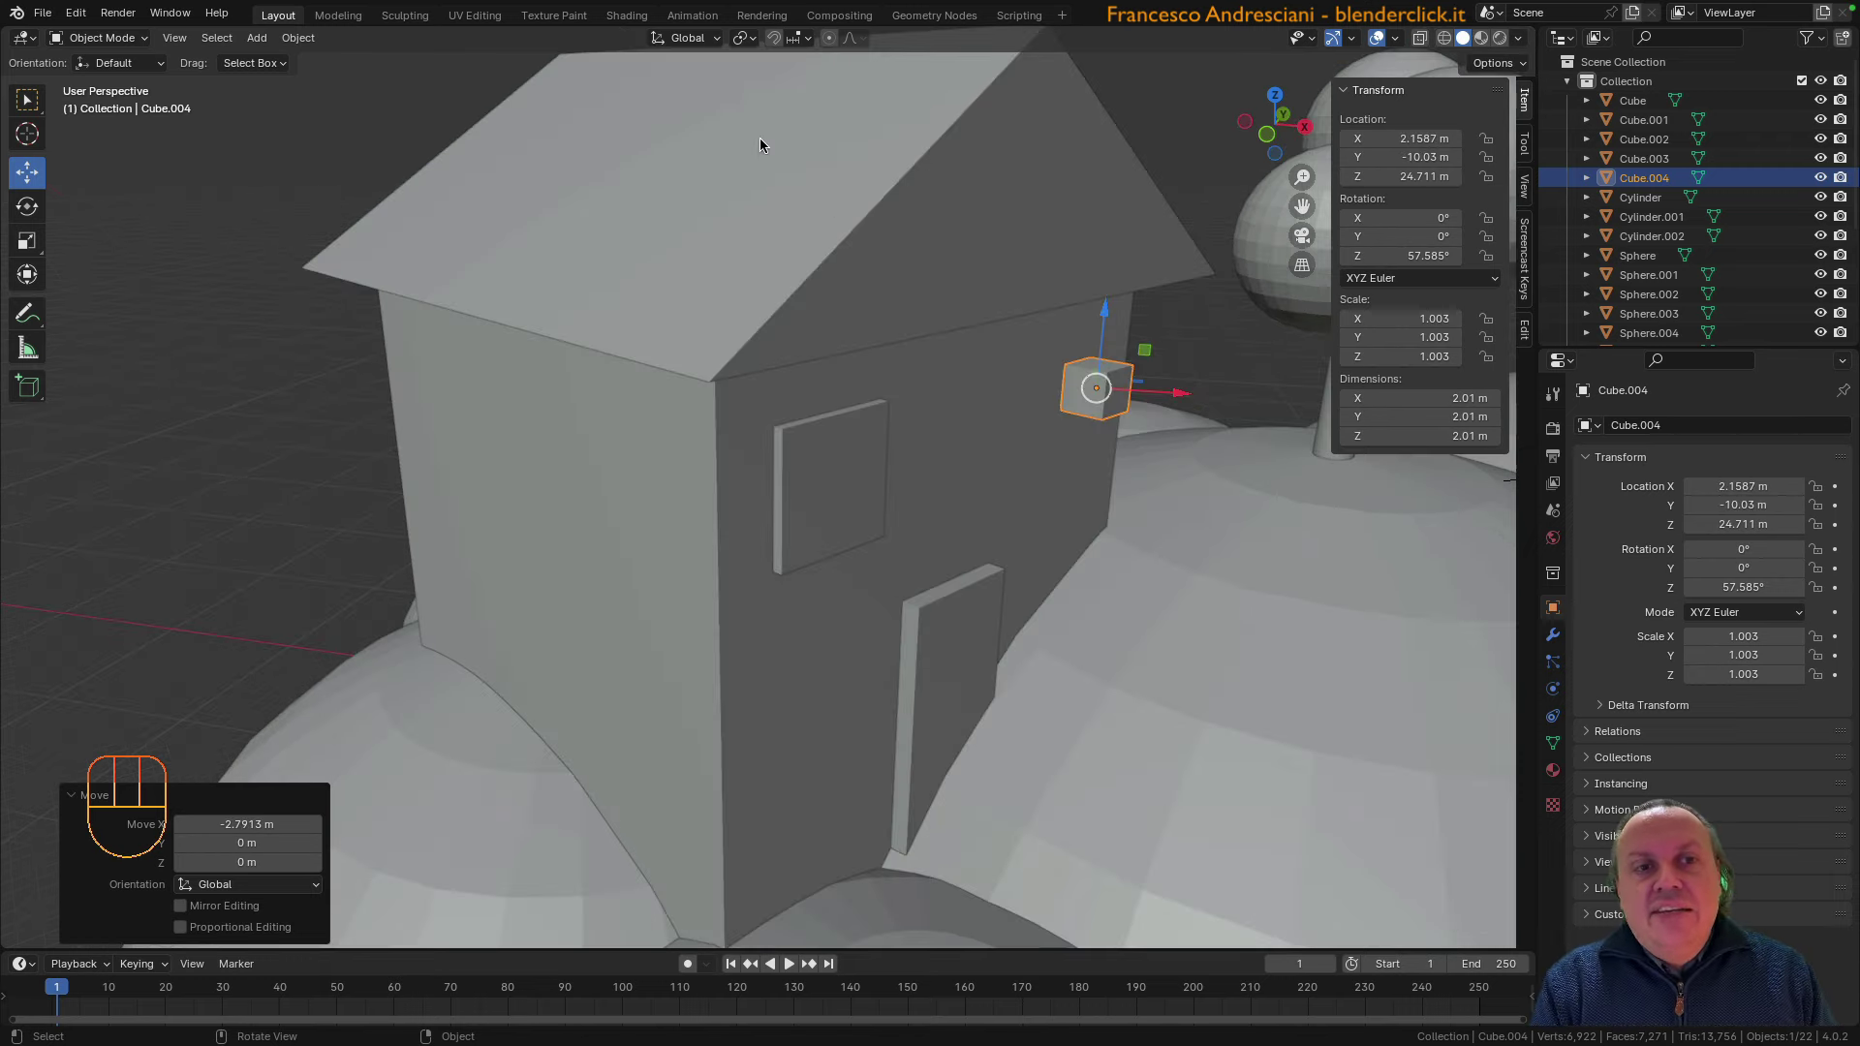
{"action": "left_click_drag", "start_coordinate": [670, 41], "coordinate": [1003, 370]}
{"action": "middle_click", "coordinate": [1032, 399]}
{"action": "left_click_drag", "start_coordinate": [1088, 367], "coordinate": [1072, 350]}
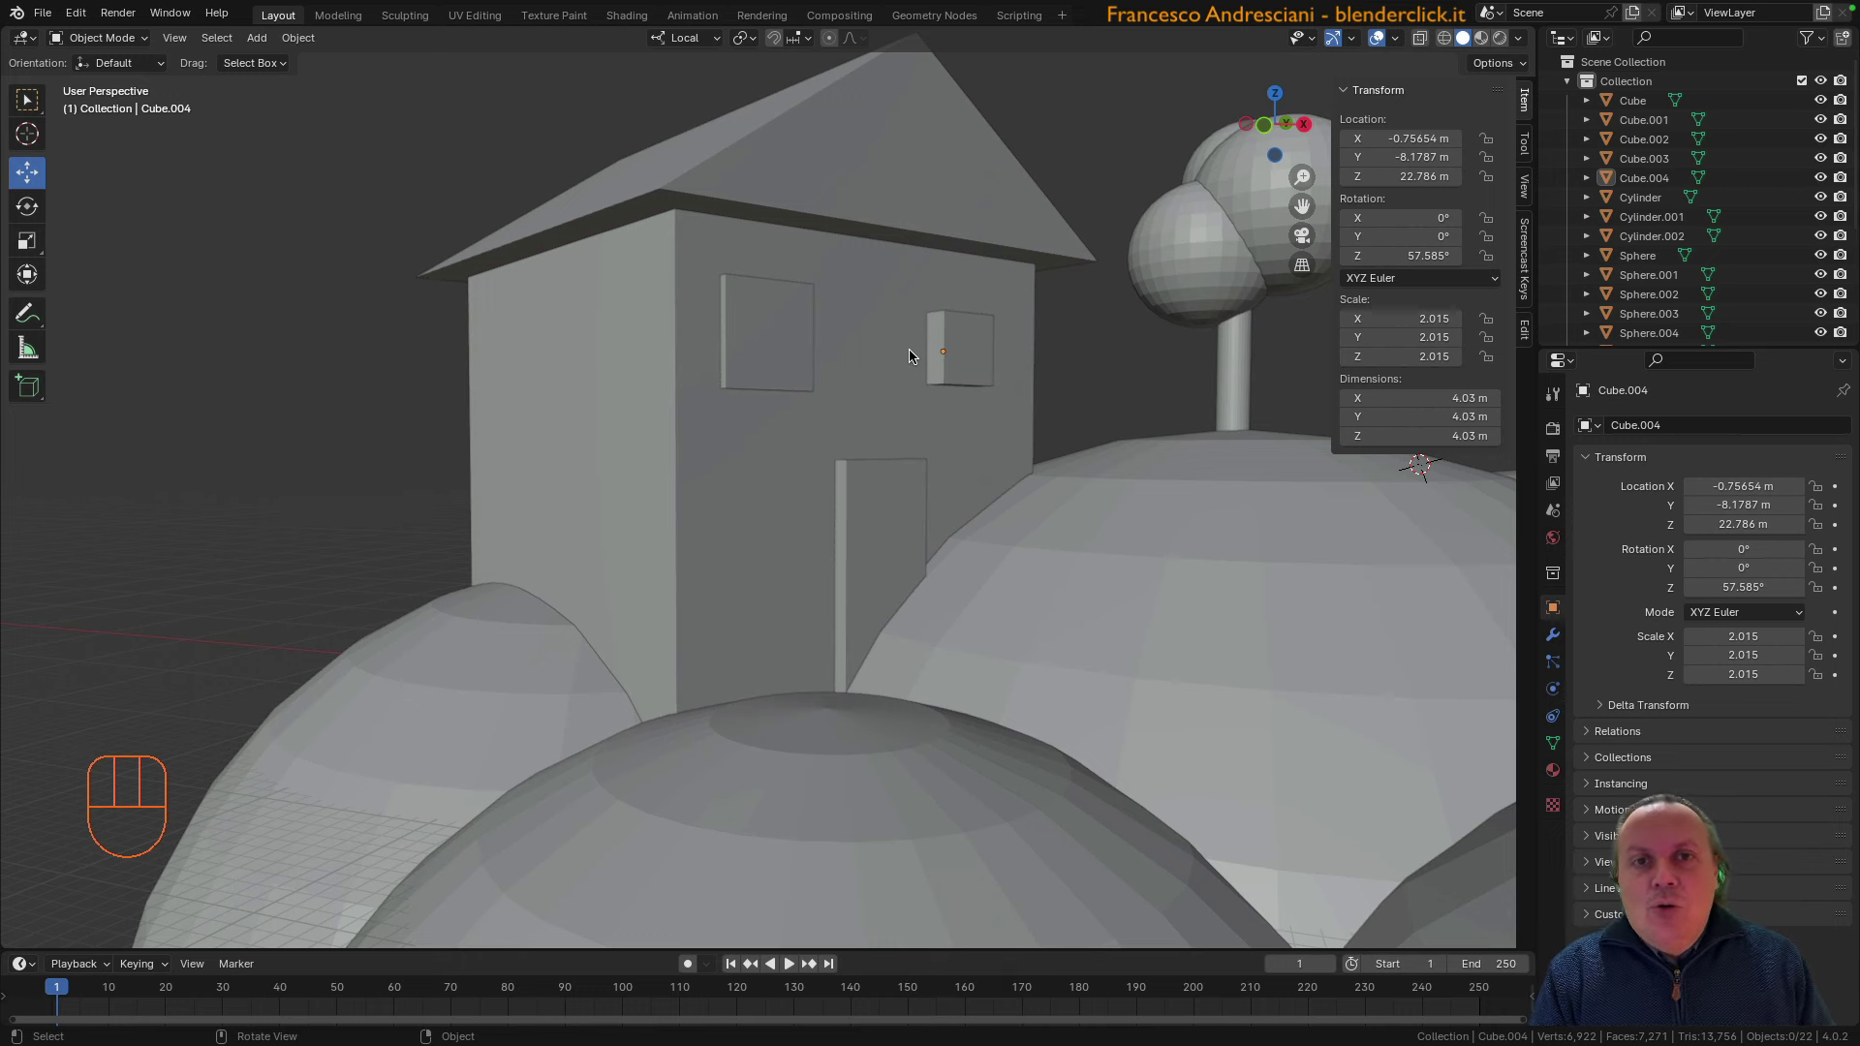
Place the duplicated cube against the house's left wall, squashed into a lower annex block
{"action": "left_click_drag", "start_coordinate": [695, 42], "coordinate": [709, 450]}
{"action": "left_click_drag", "start_coordinate": [707, 450], "coordinate": [635, 498]}
{"action": "left_click_drag", "start_coordinate": [556, 533], "coordinate": [601, 509]}
{"action": "middle_click", "coordinate": [586, 483]}
{"action": "key", "text": "shift+d"}
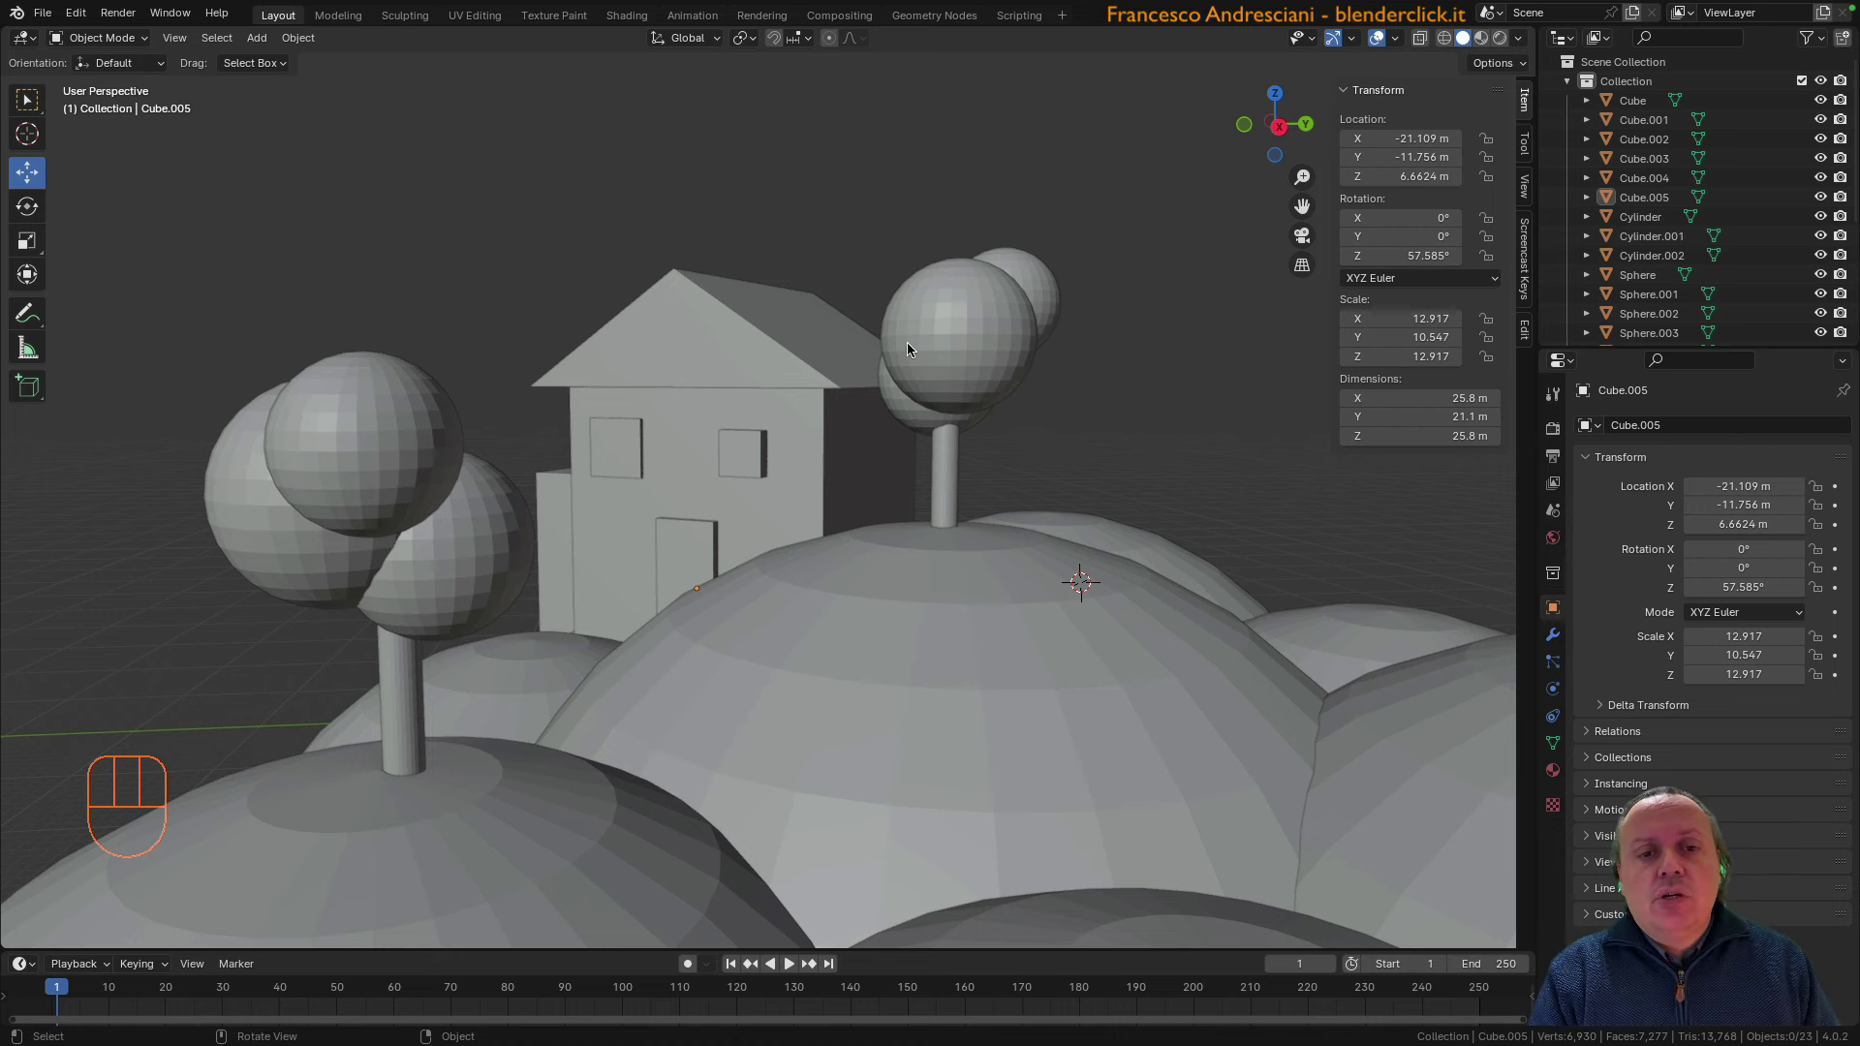
Shift-select the tree crowns, the house cube, its roof and its windows into one selection
{"action": "left_click", "coordinate": [917, 350]}
{"action": "left_click", "coordinate": [401, 424]}
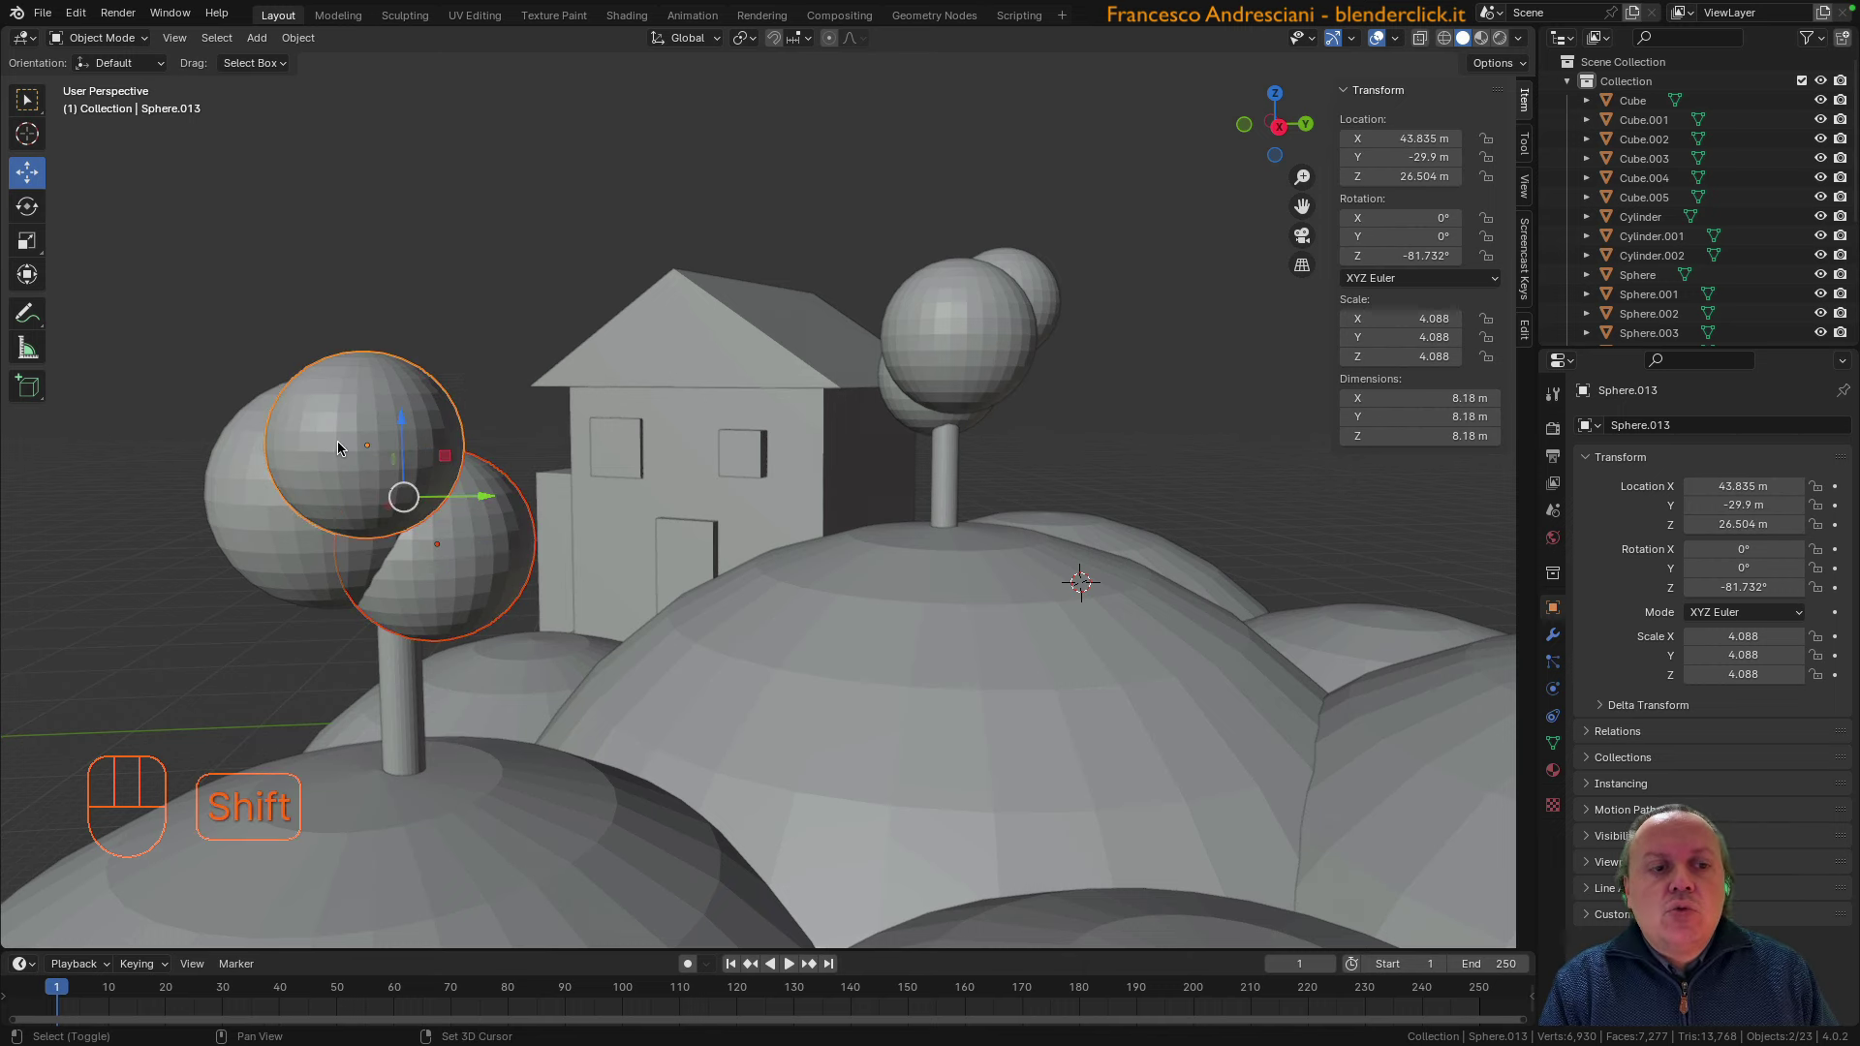
{"action": "left_click", "coordinate": [269, 538]}
{"action": "left_click", "coordinate": [943, 355]}
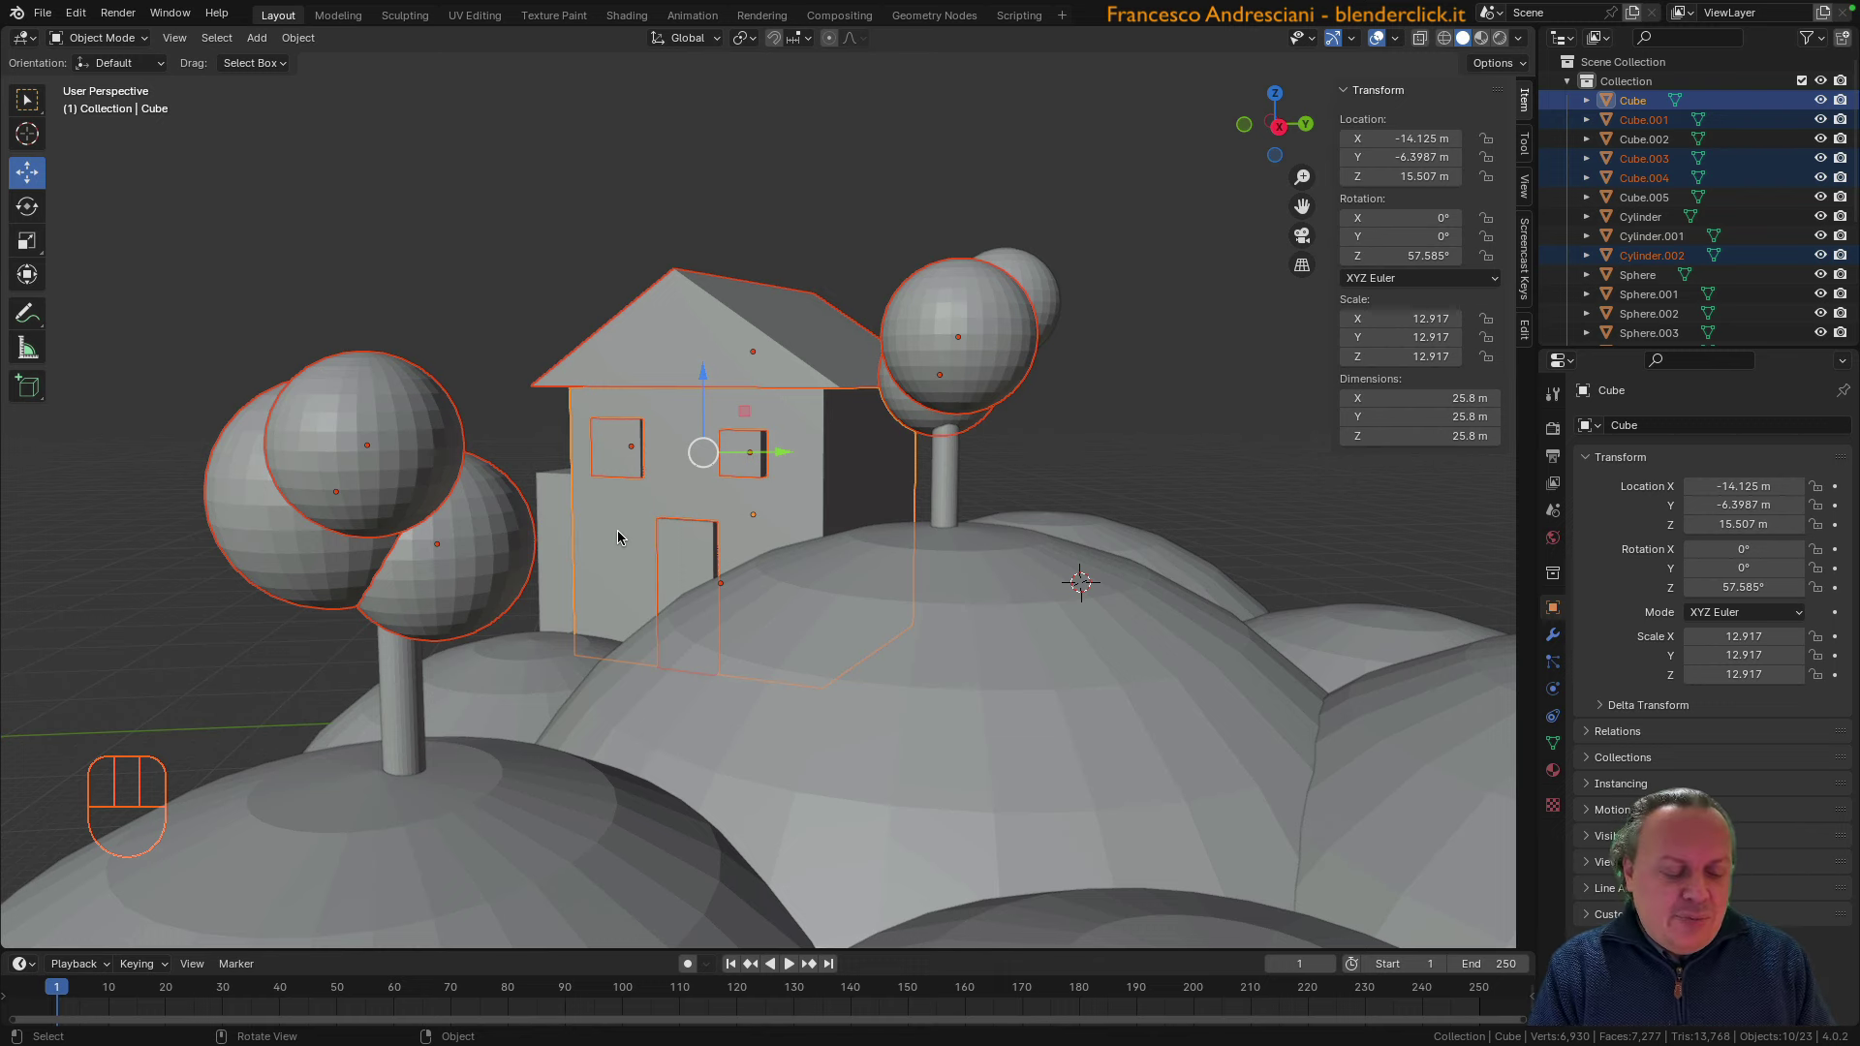
Select all landscape objects, then clear the selection leaving the hill Sphere active
{"action": "key", "text": "a"}
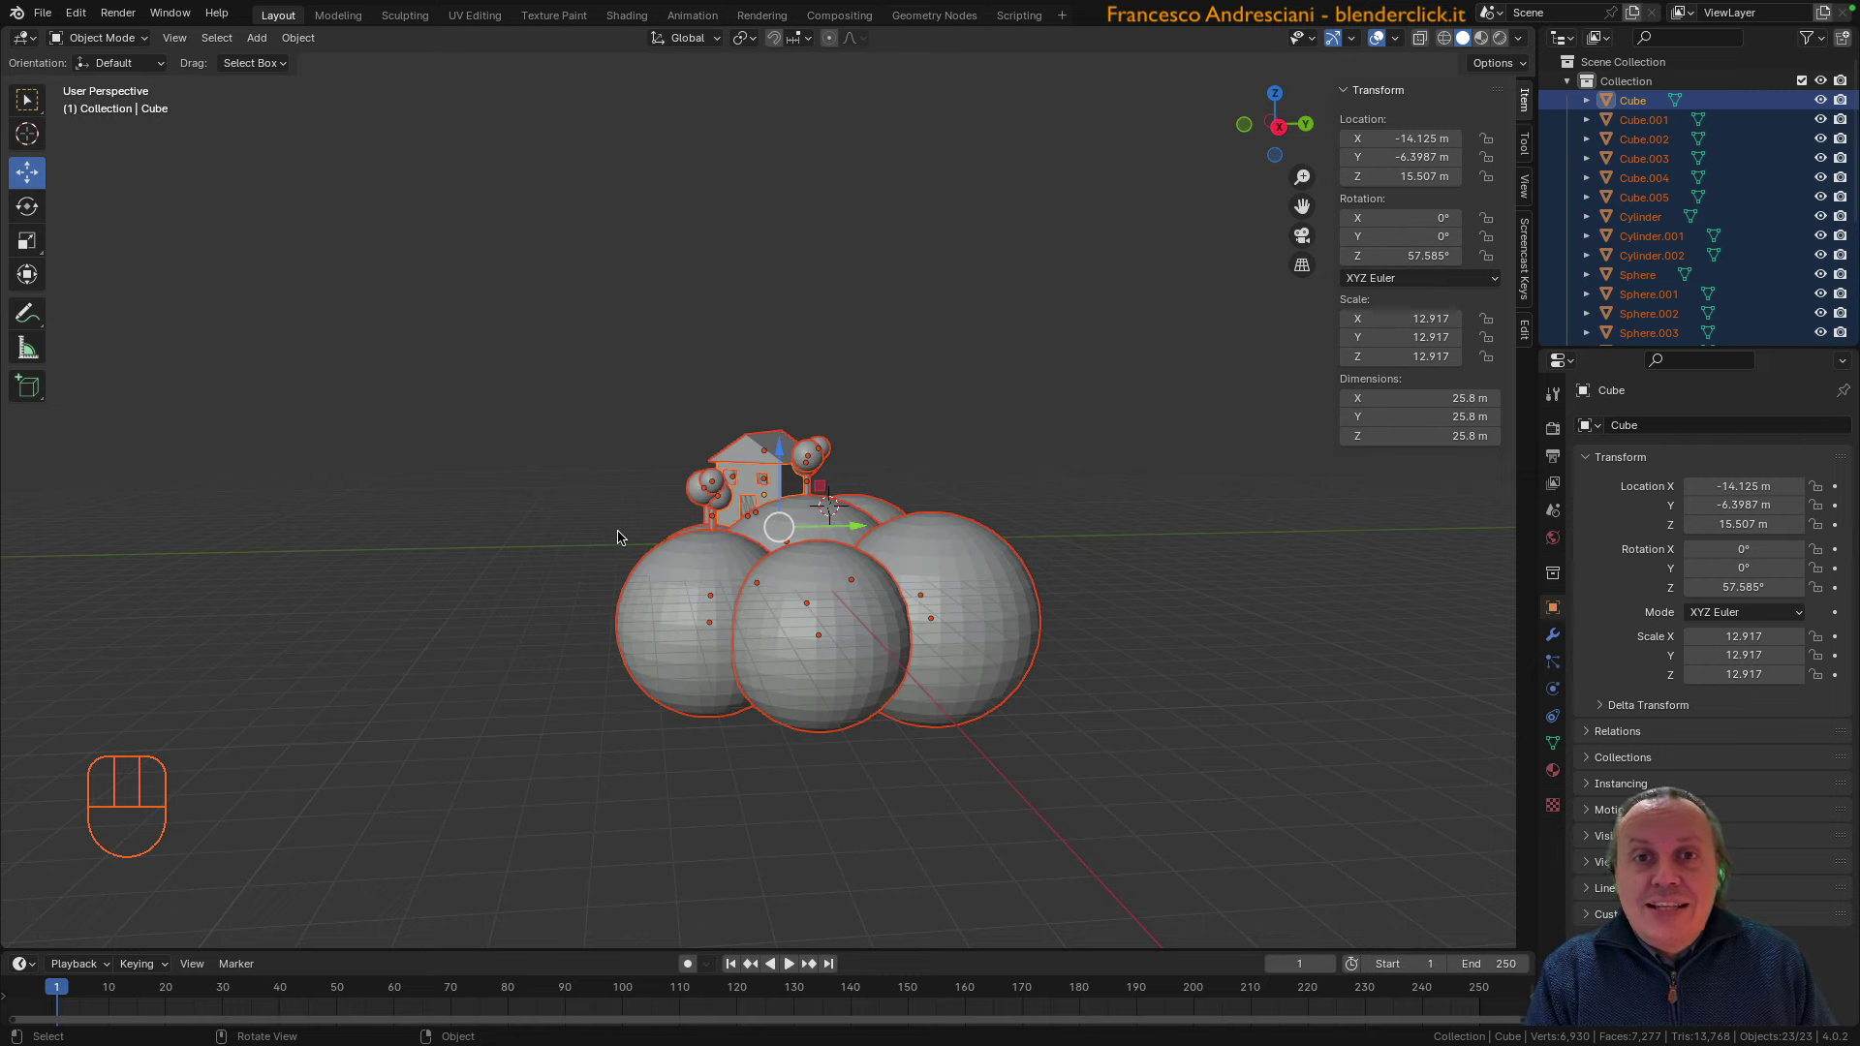
{"action": "middle_click", "coordinate": [622, 533]}
{"action": "left_click_drag", "start_coordinate": [761, 513], "coordinate": [902, 507]}
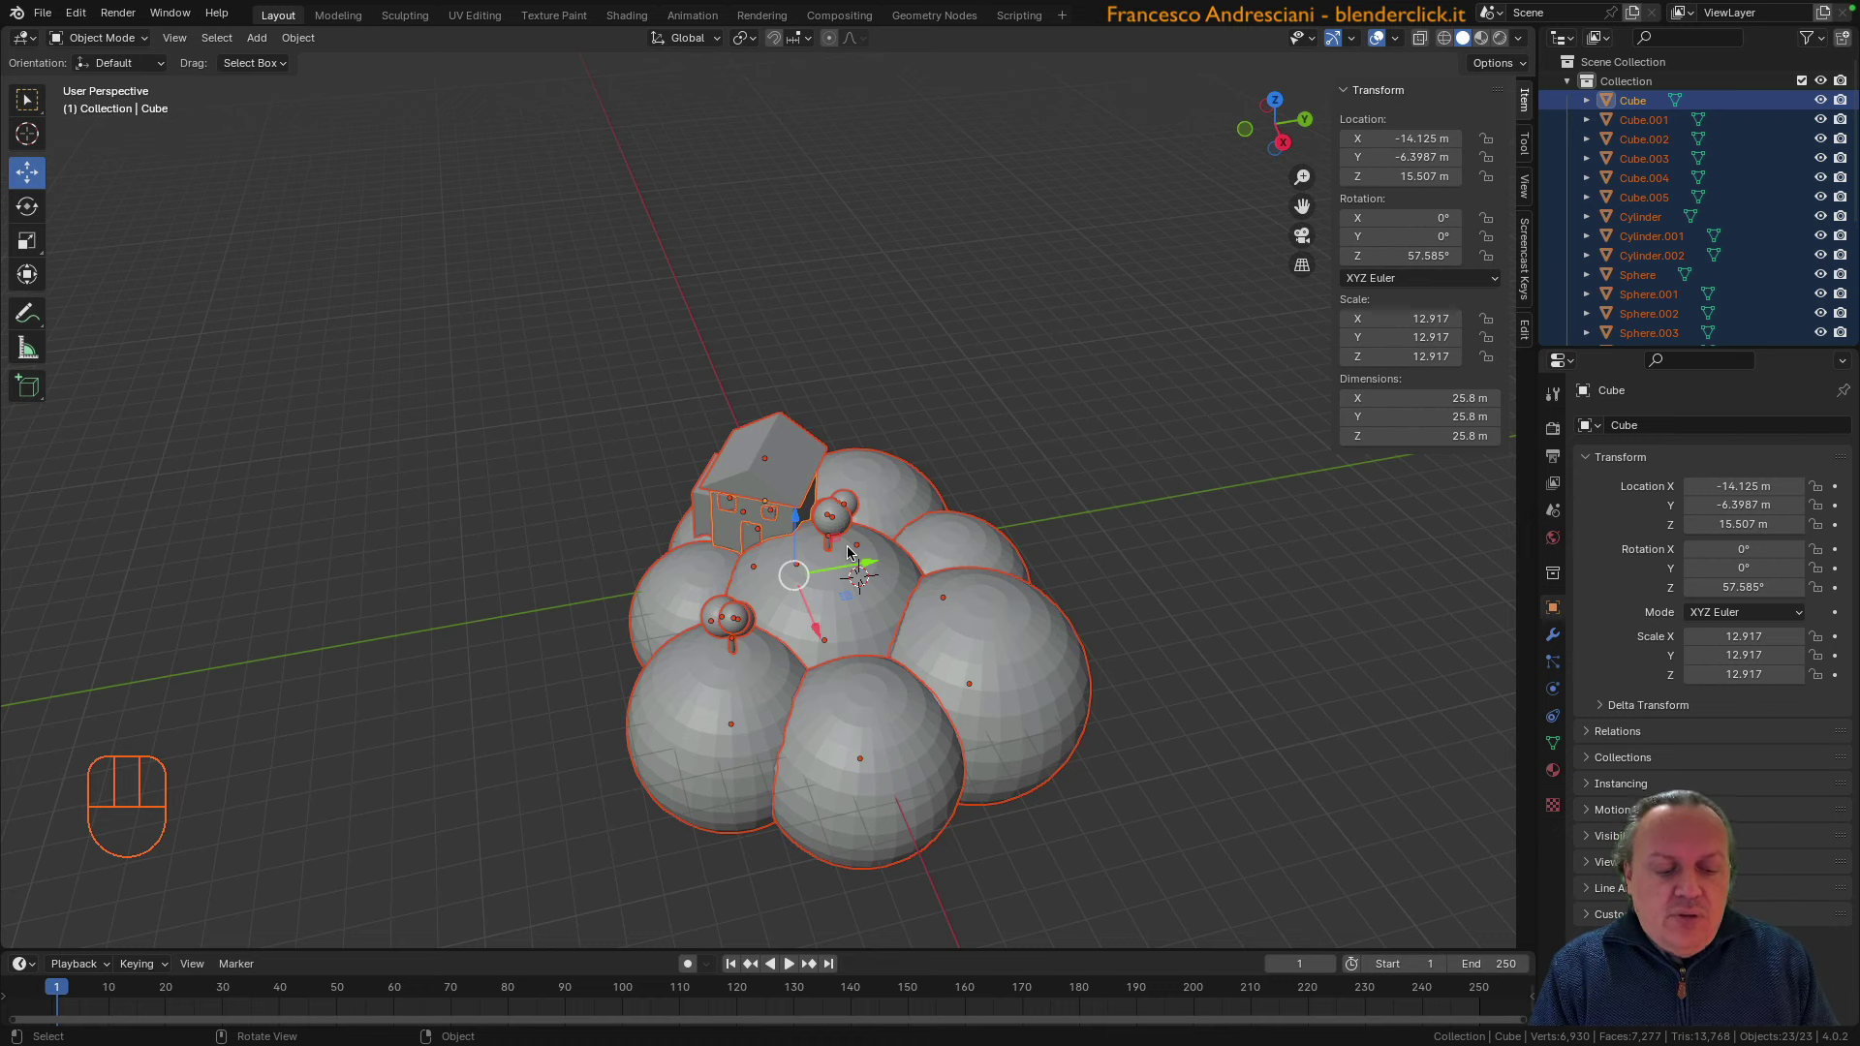
{"action": "key", "text": "a"}
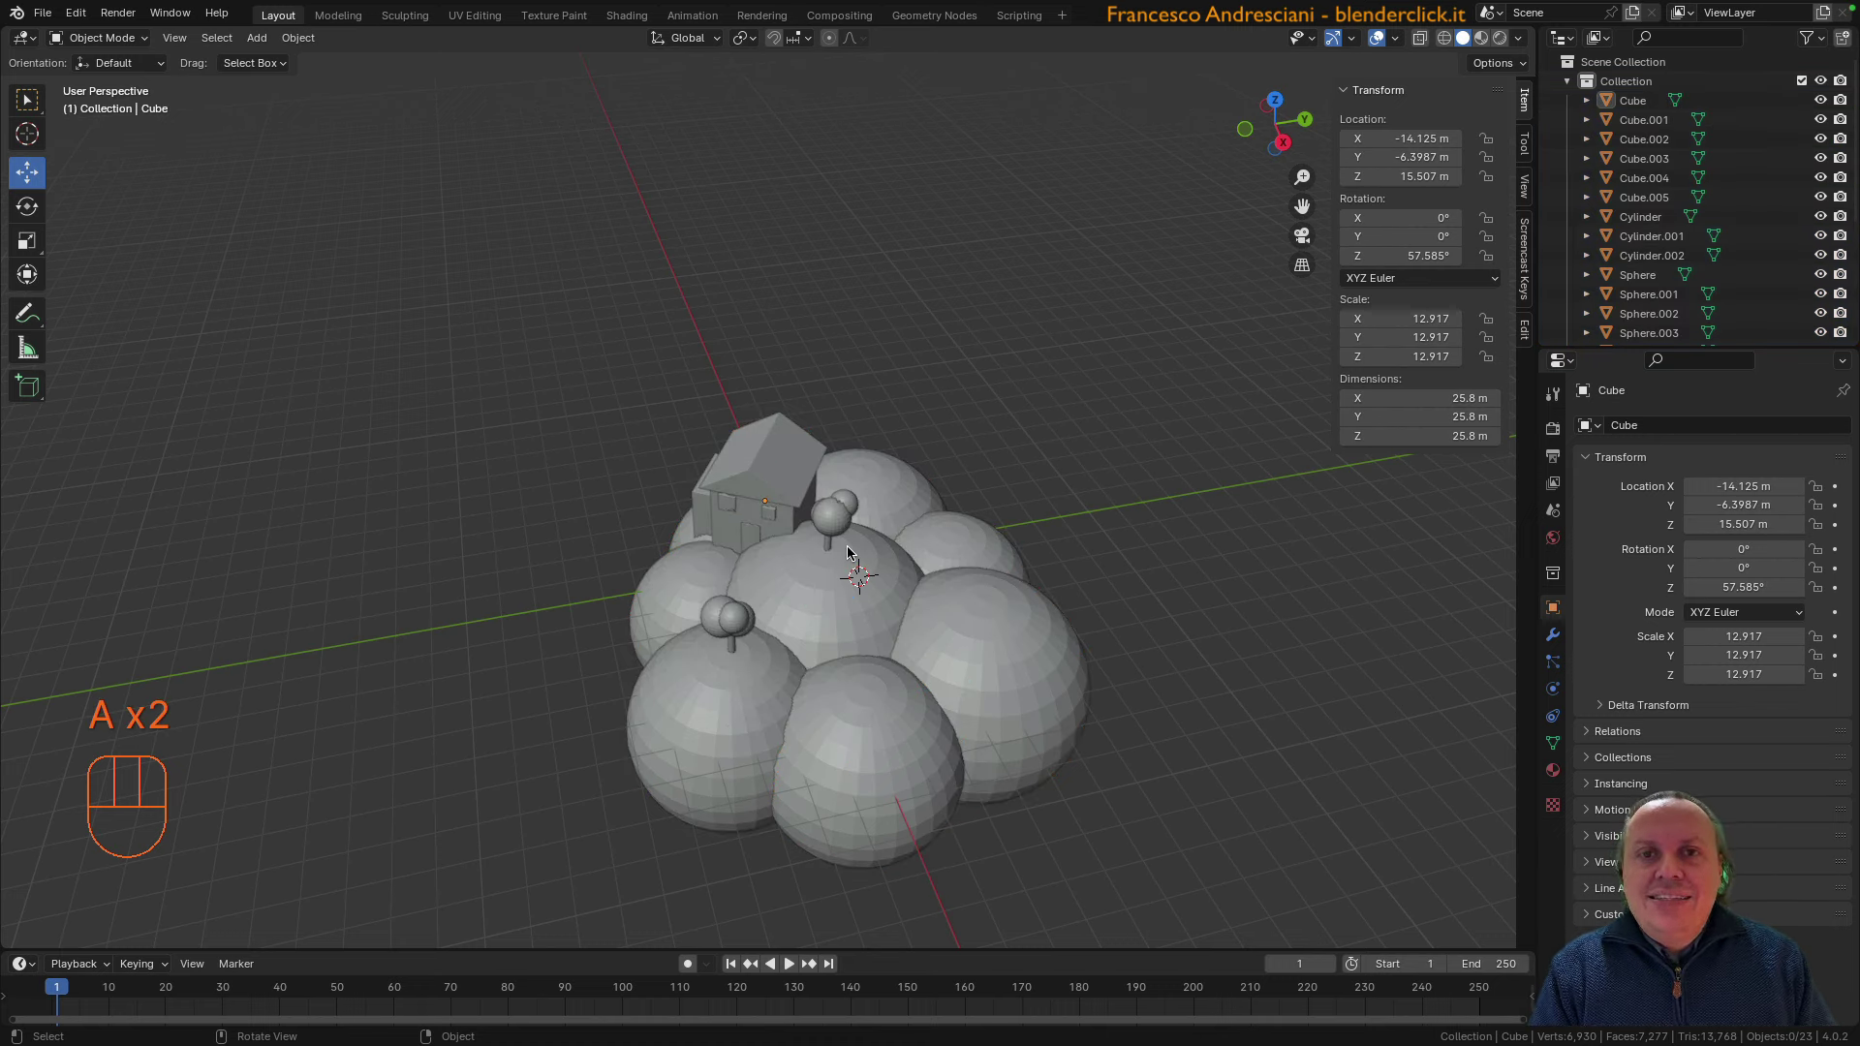
{"action": "left_click", "coordinate": [875, 592]}
{"action": "left_click", "coordinate": [746, 484]}
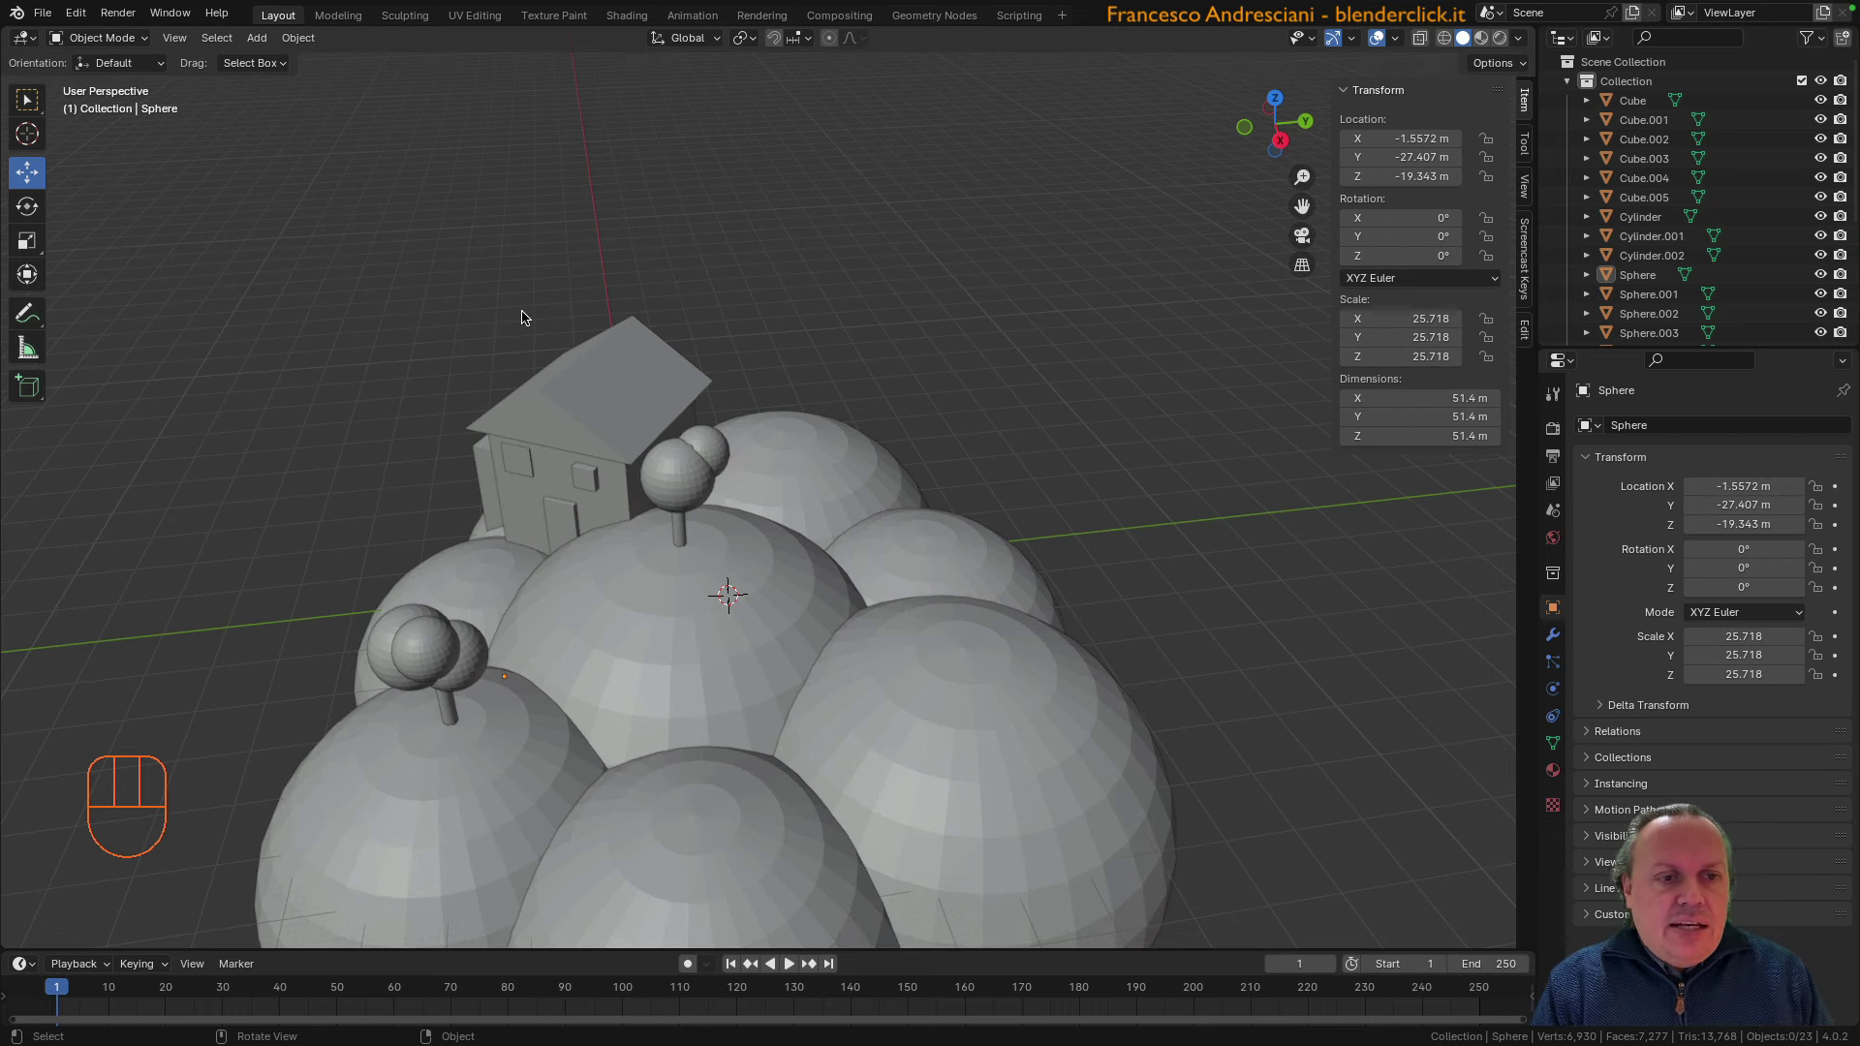
Select 22 of the 23 landscape objects with one shortcut, keeping the hill Sphere active
{"action": "key", "text": "b"}
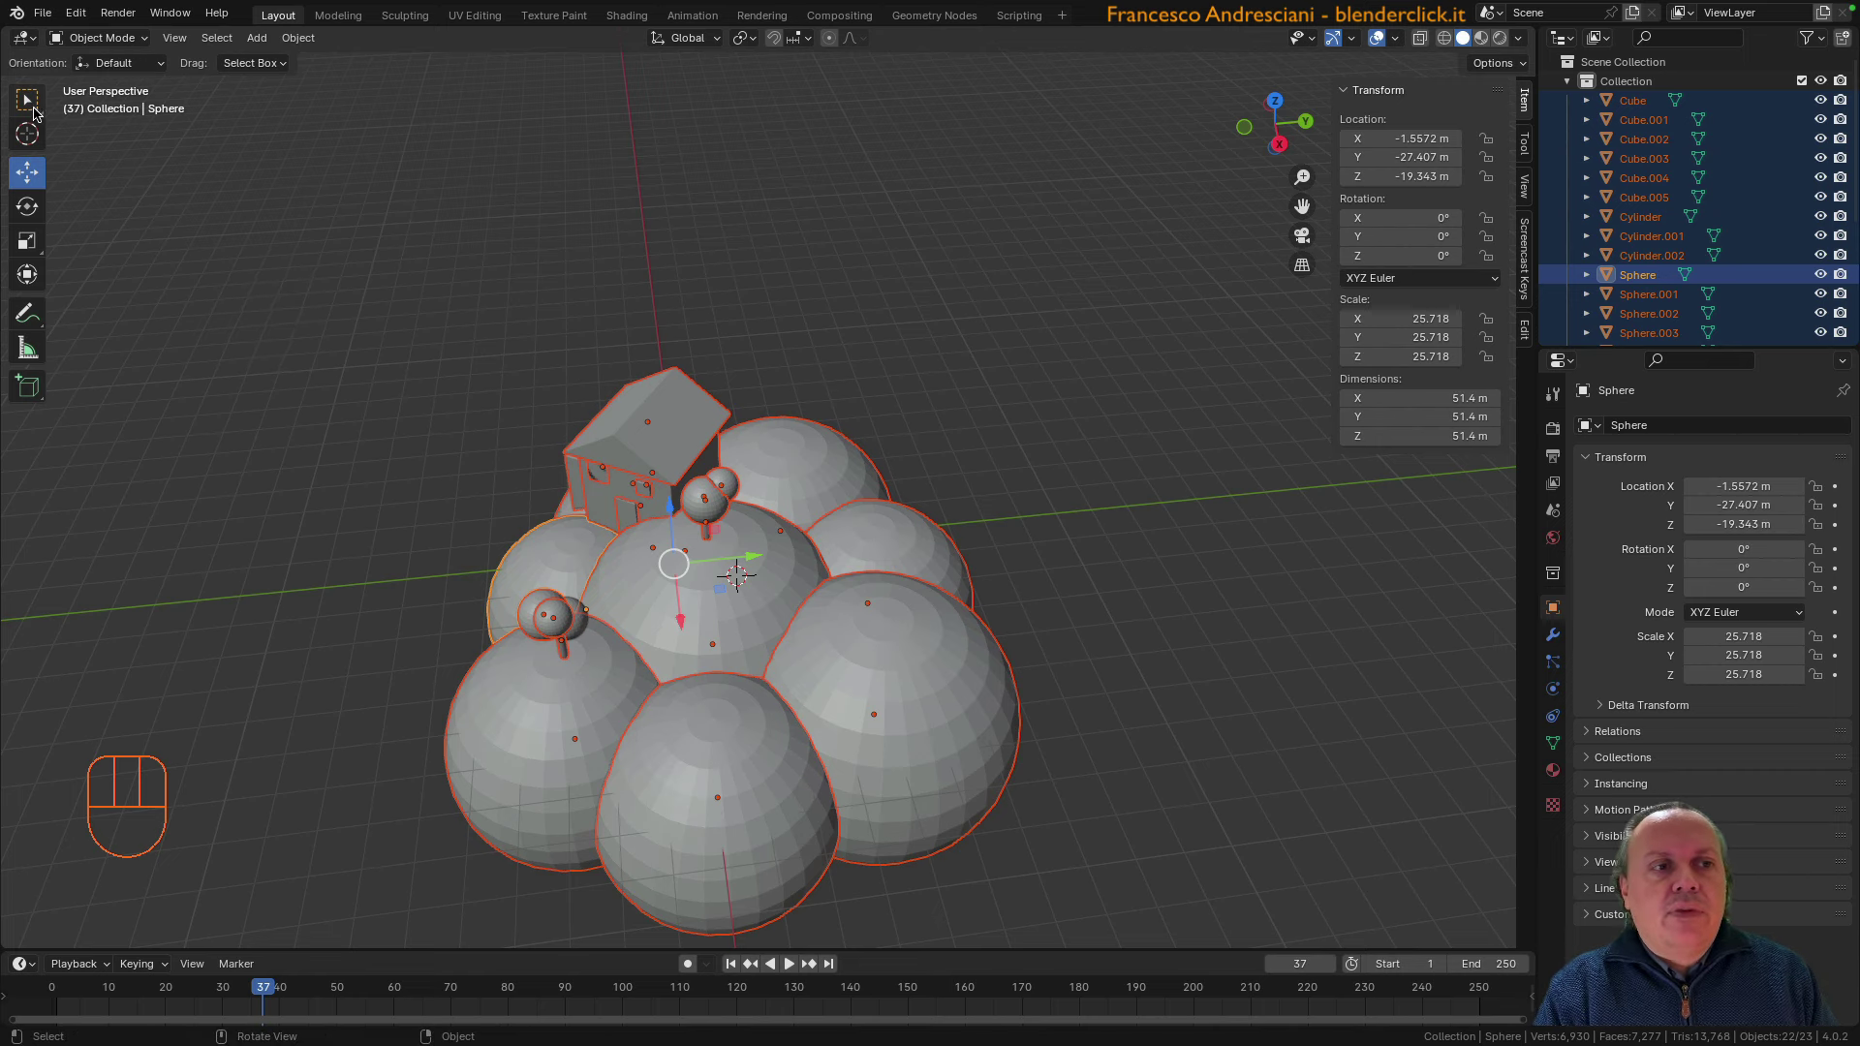
With the Select Box tool, subtract and re-add hill spheres until 20 of 23 objects remain selected
{"action": "left_click", "coordinate": [38, 108]}
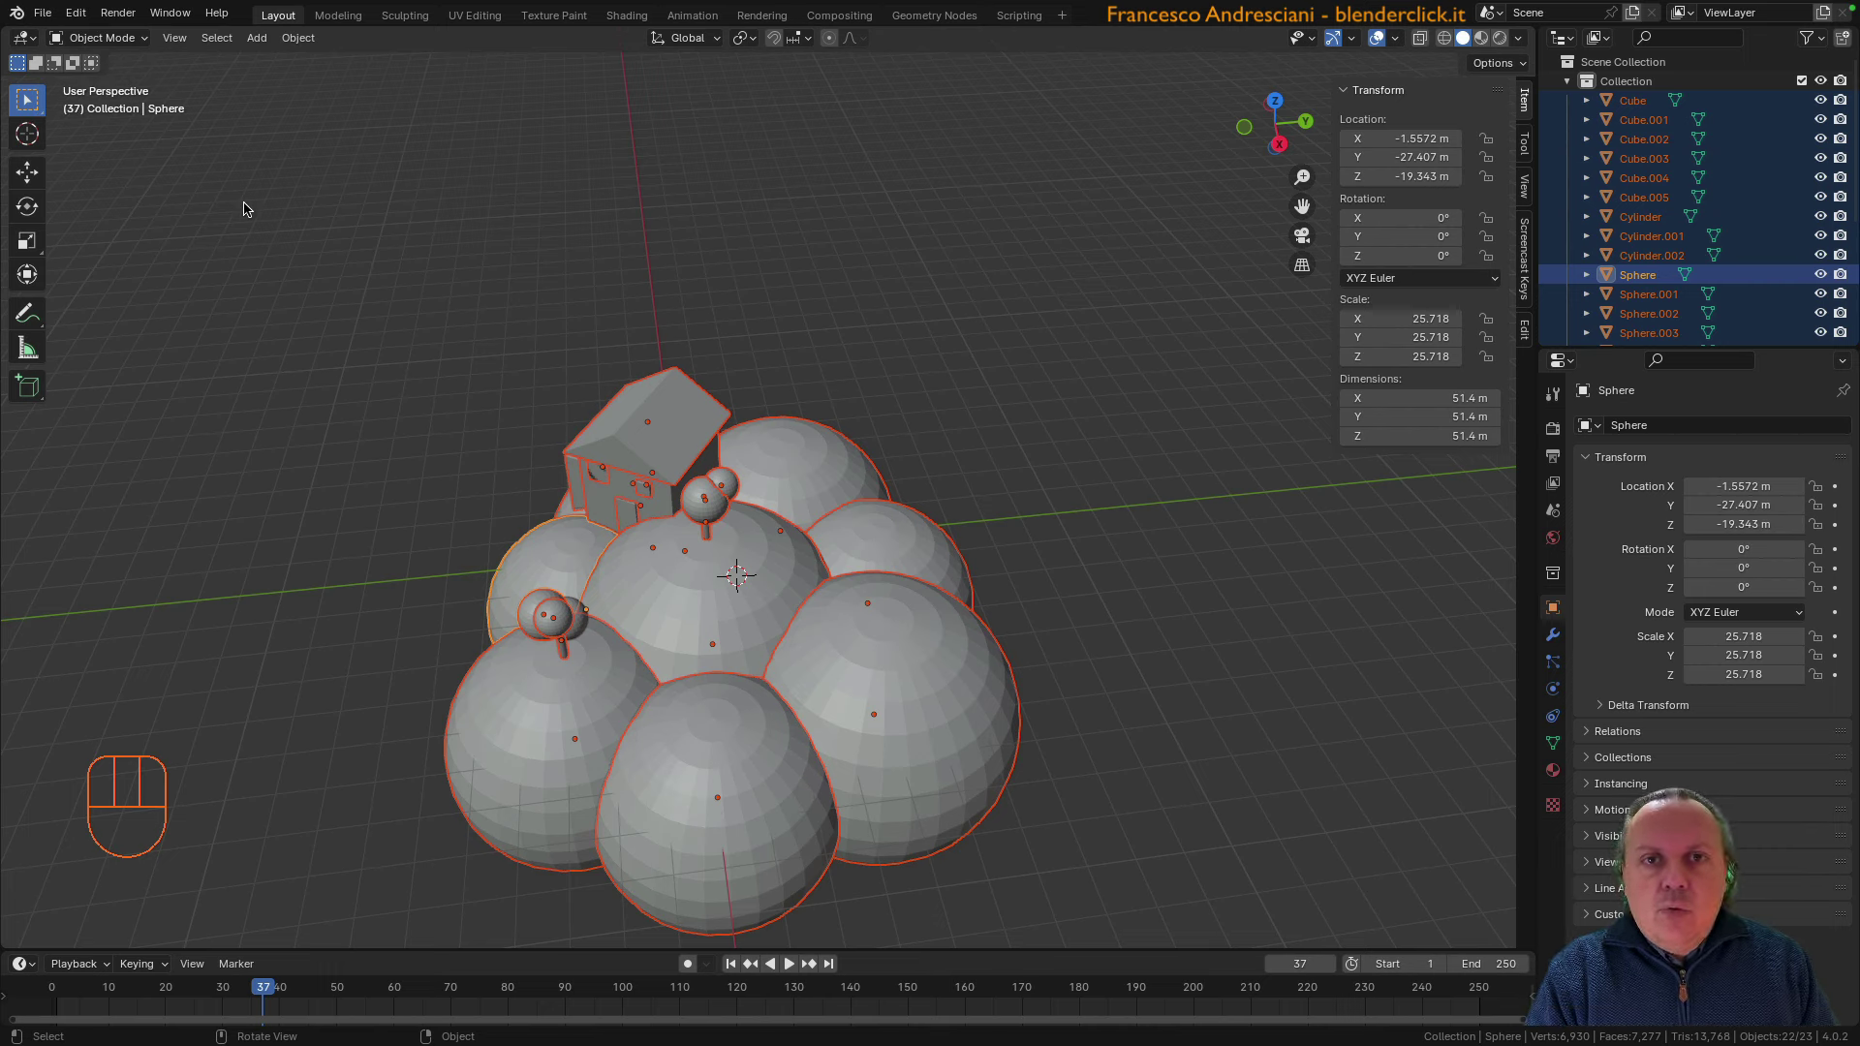
{"action": "left_click_drag", "start_coordinate": [438, 287], "coordinate": [788, 370]}
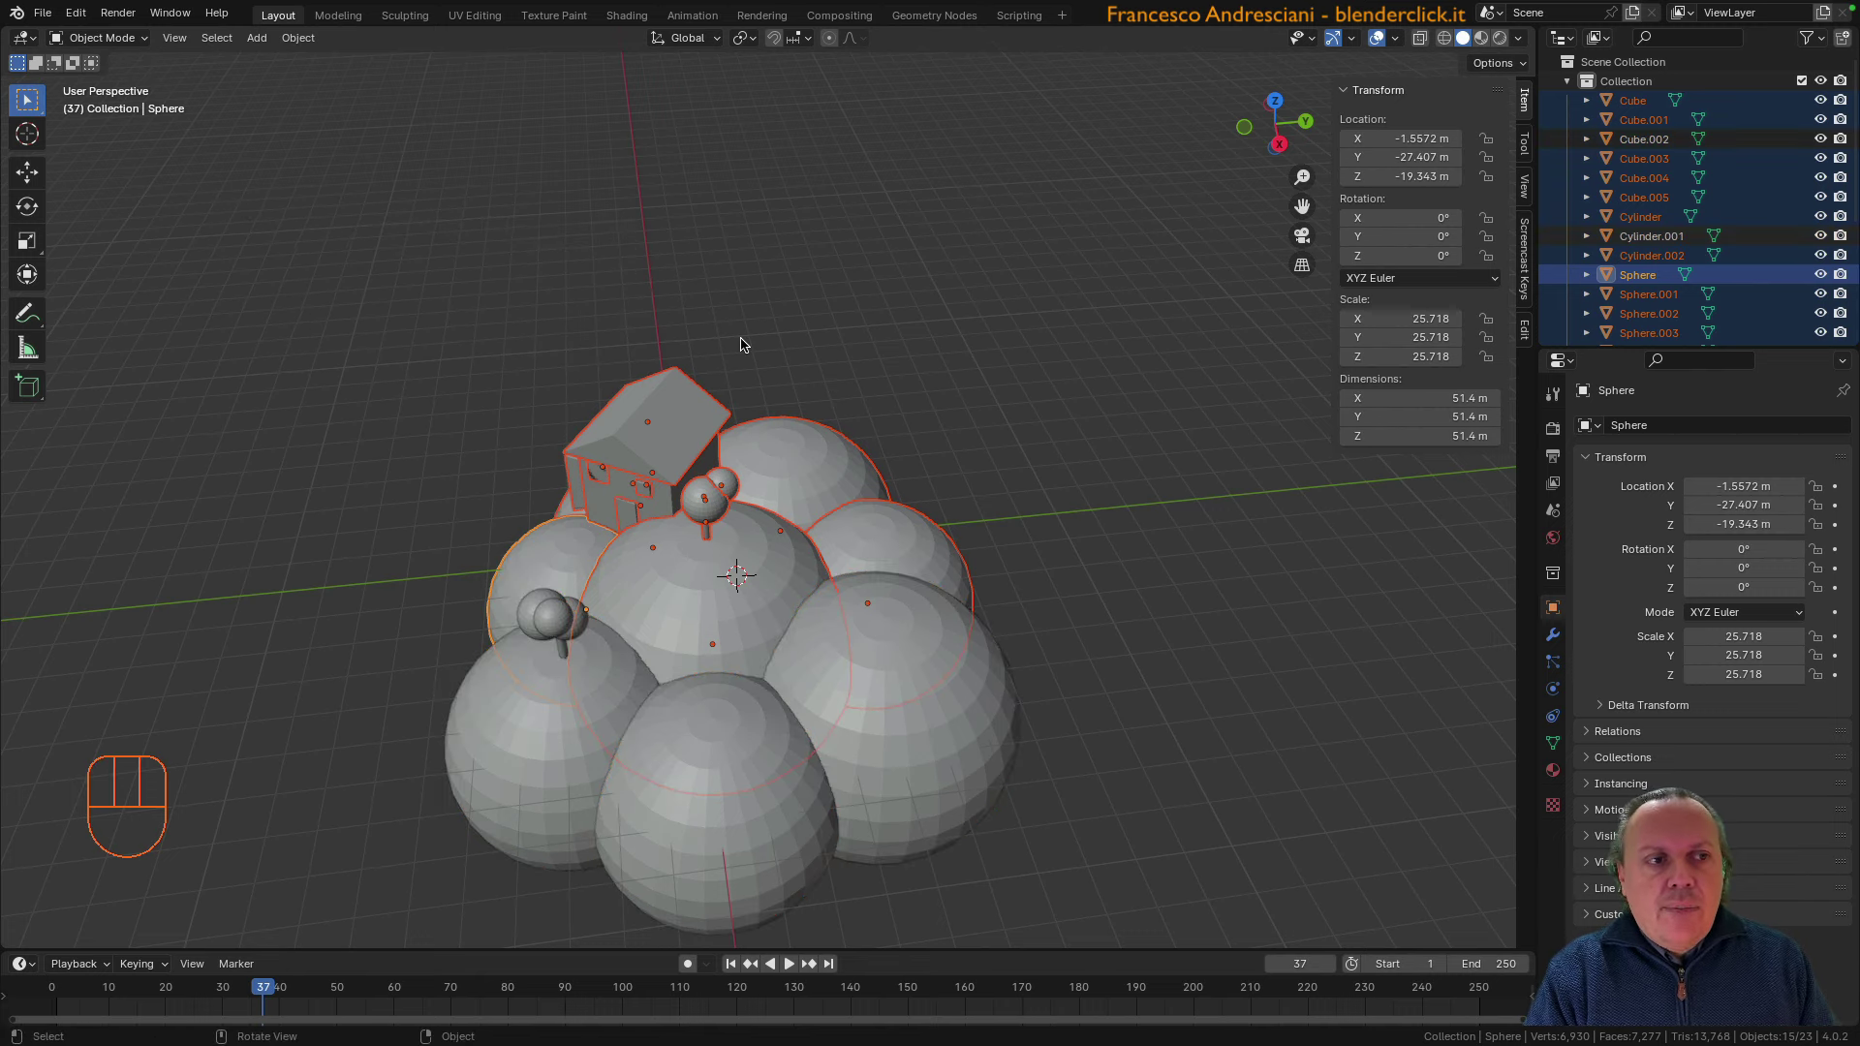
{"action": "left_click", "coordinate": [905, 768]}
{"action": "left_click_drag", "start_coordinate": [27, 107], "coordinate": [121, 231]}
{"action": "left_click_drag", "start_coordinate": [608, 302], "coordinate": [531, 406]}
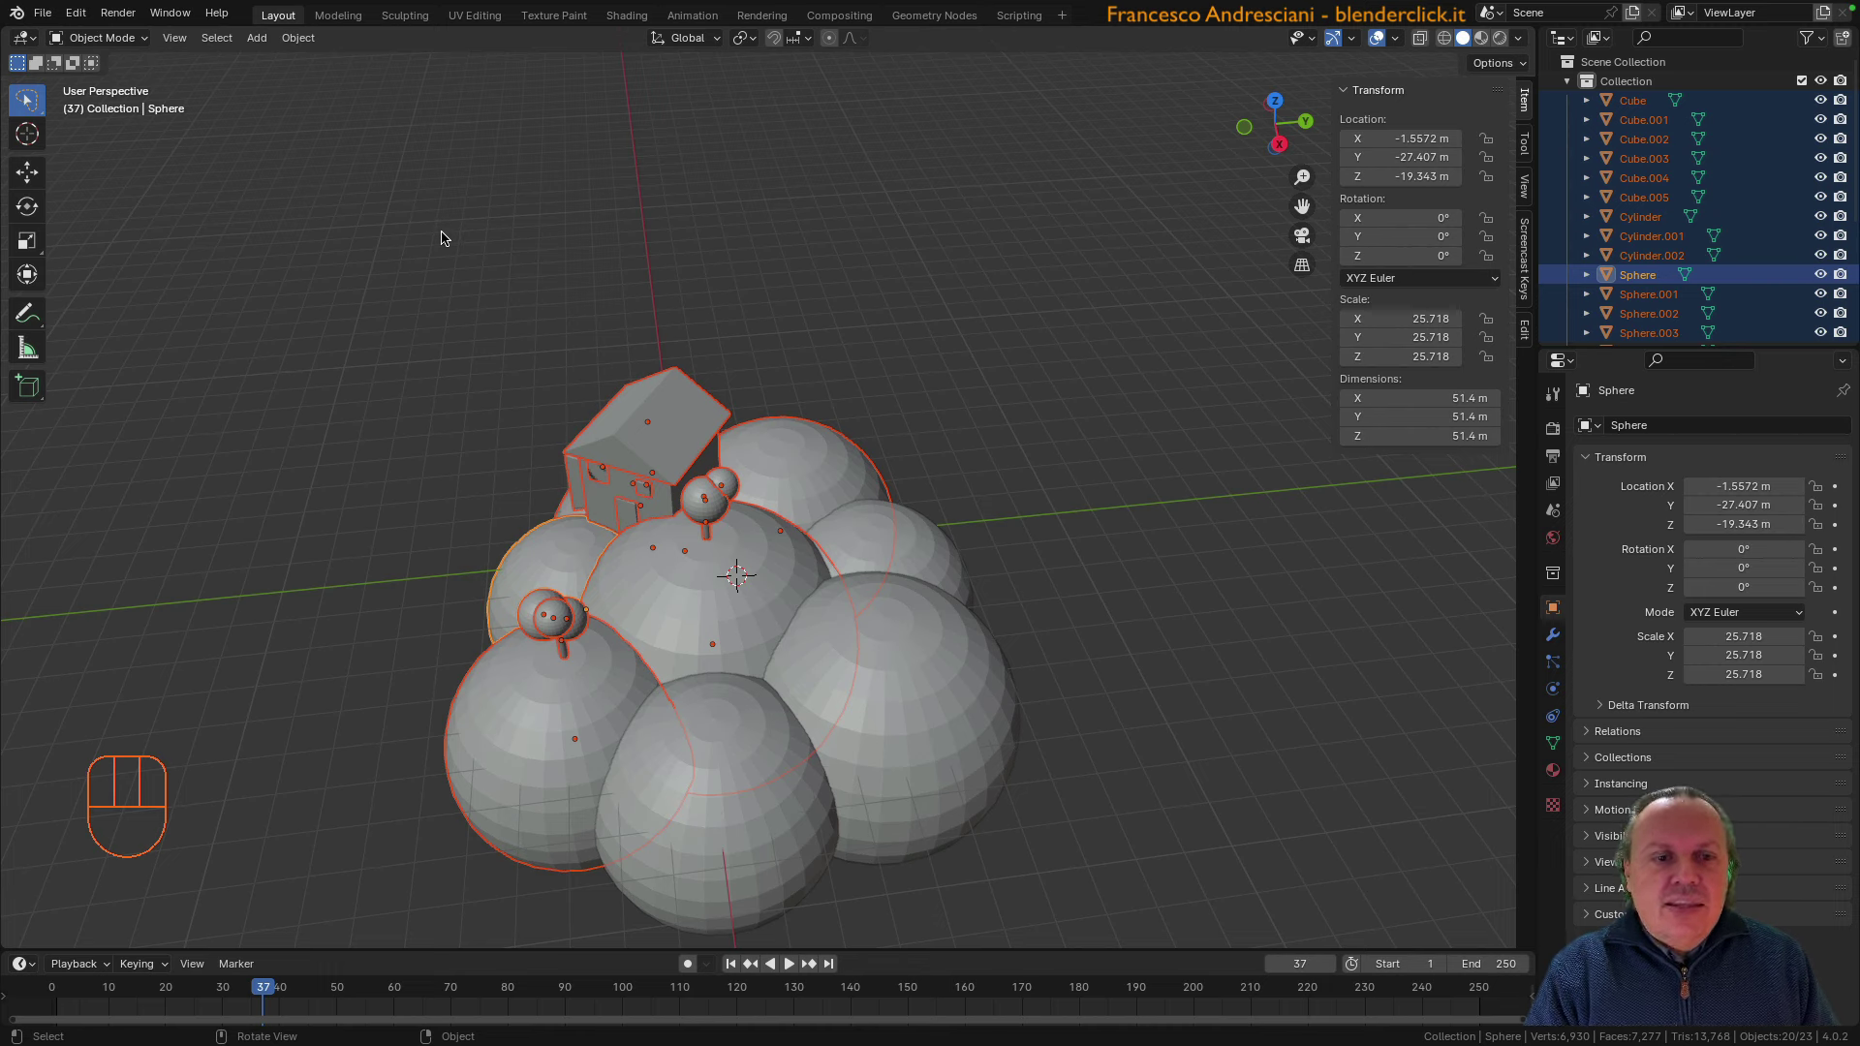
{"action": "left_click_drag", "start_coordinate": [40, 105], "coordinate": [202, 173]}
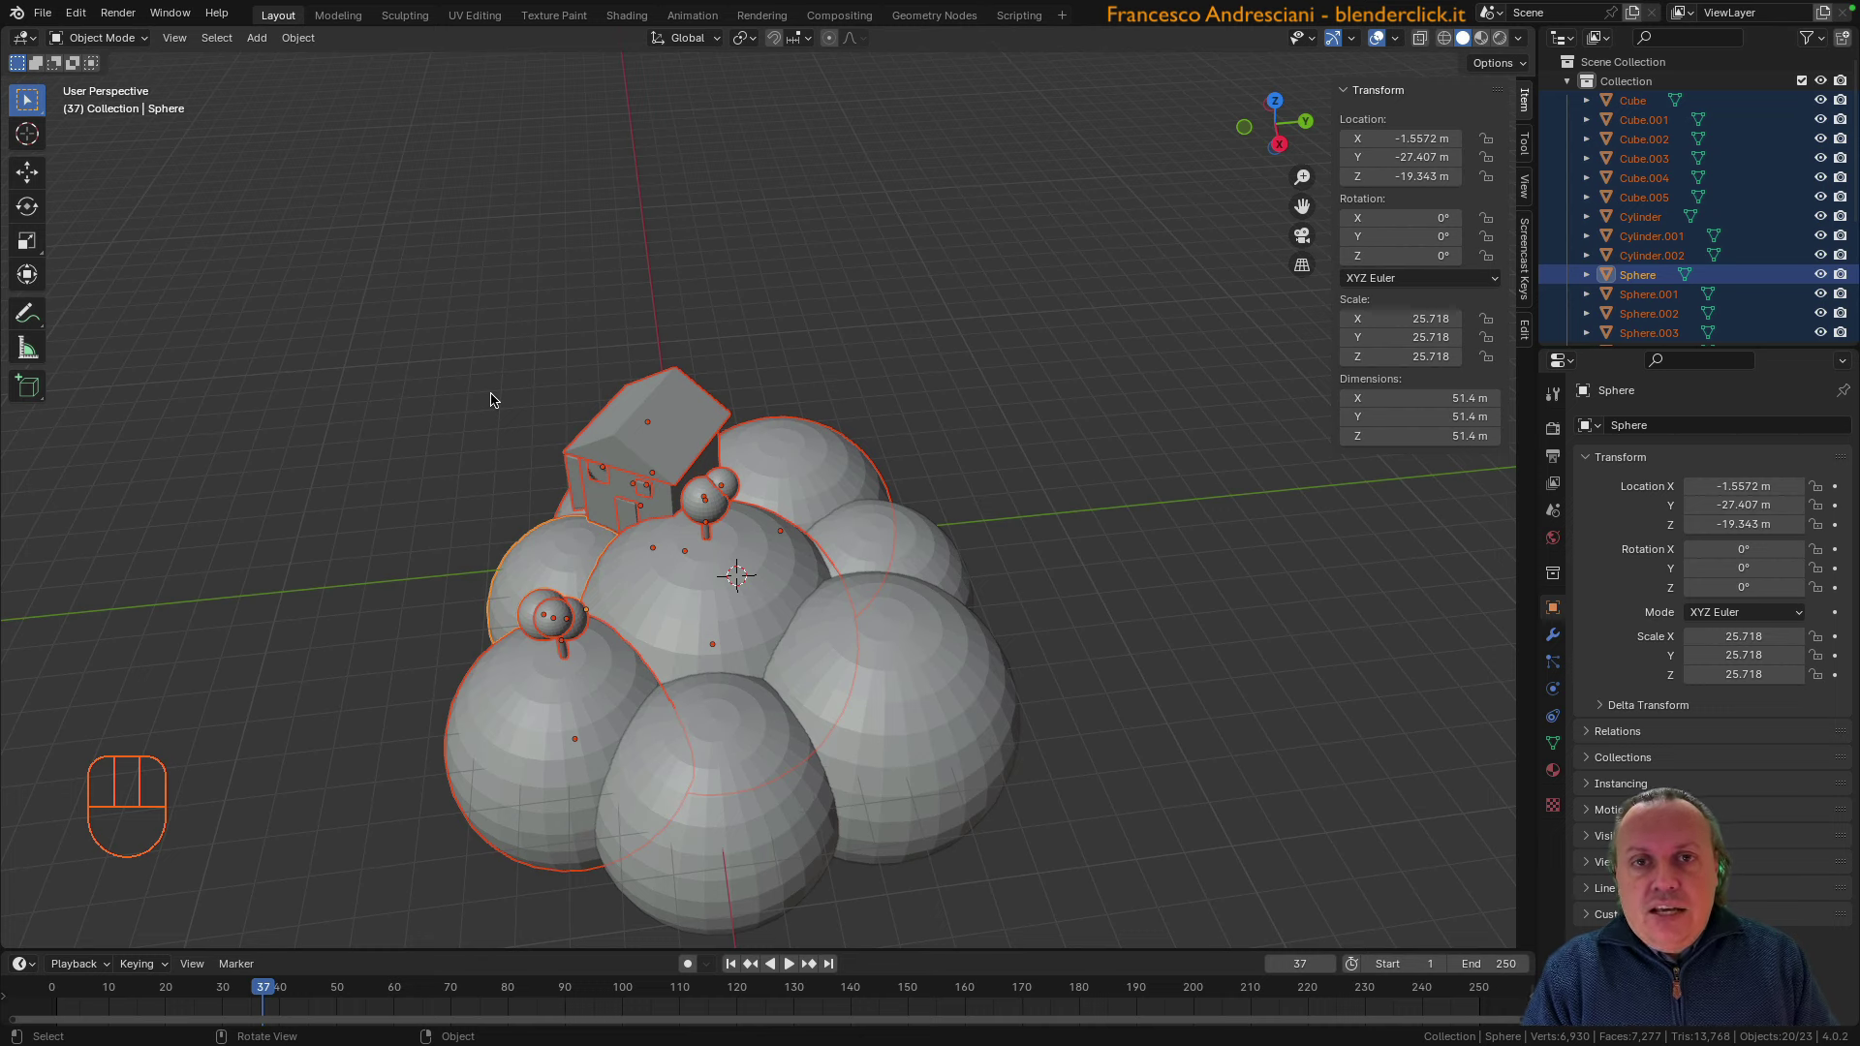
{"action": "left_click", "coordinate": [223, 42]}
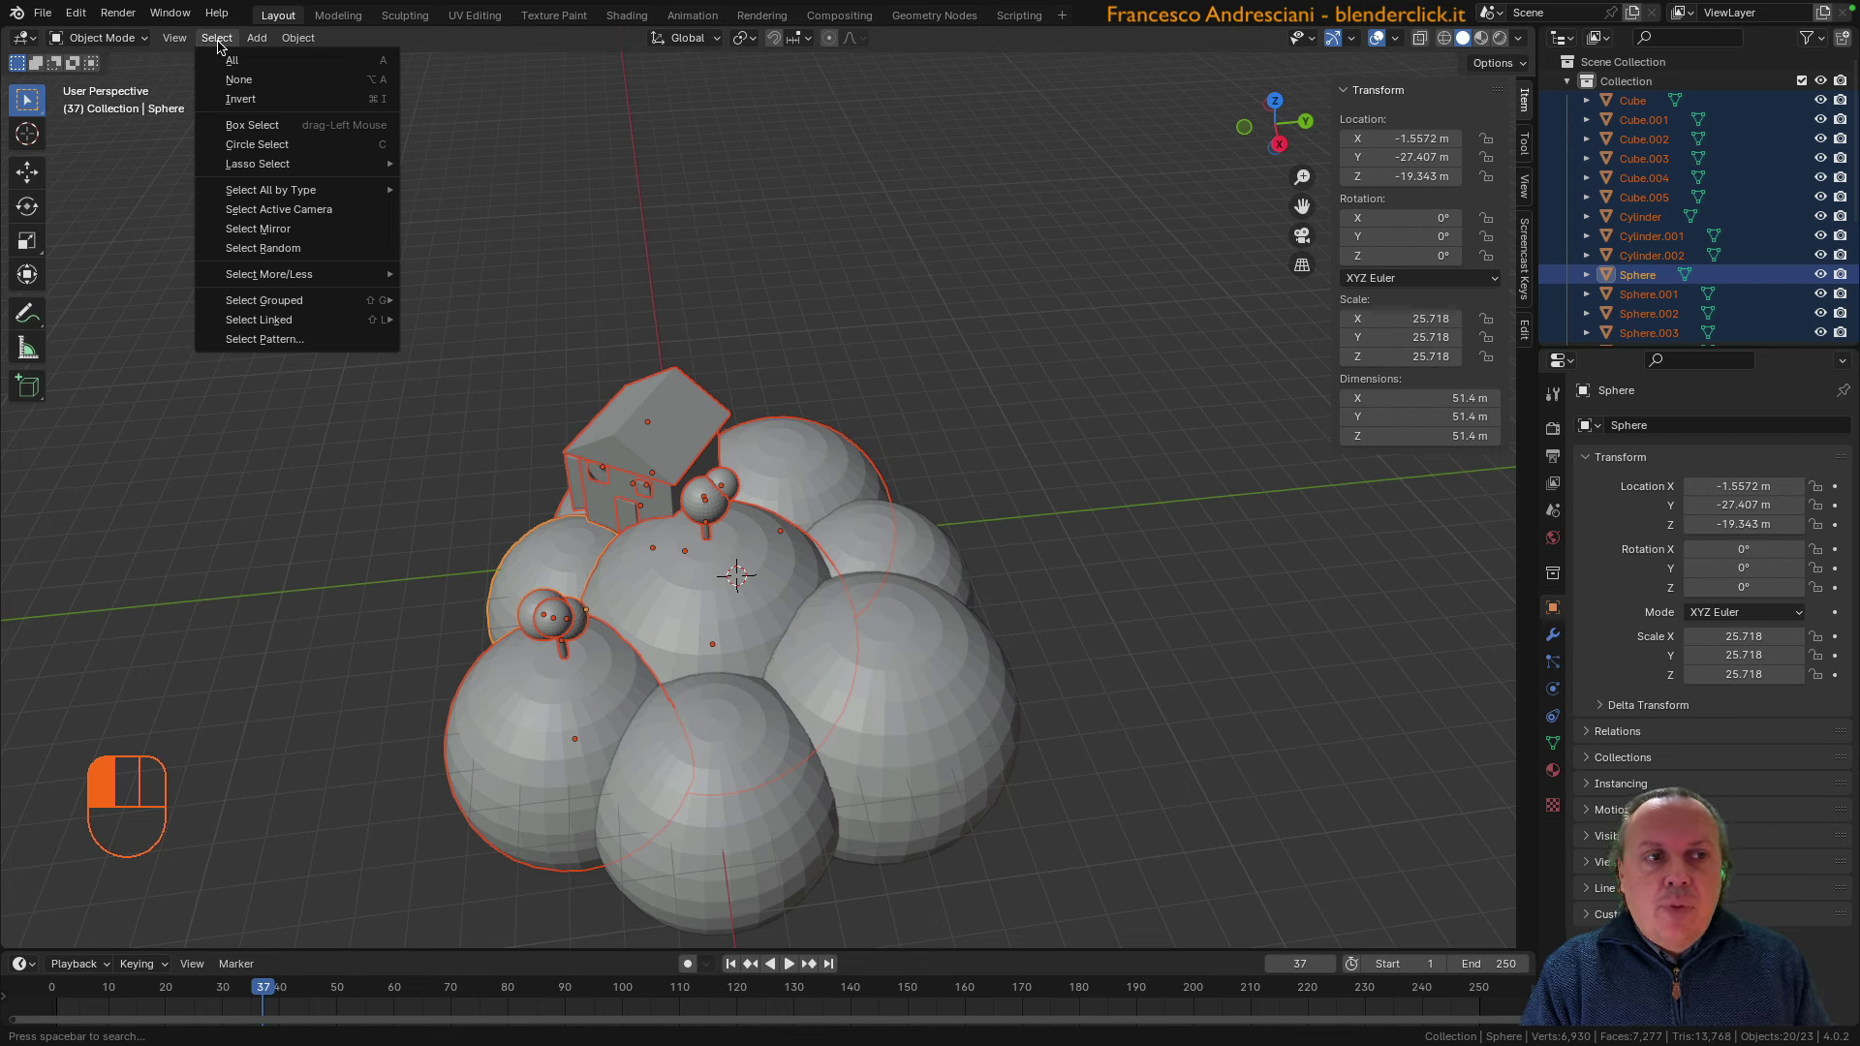